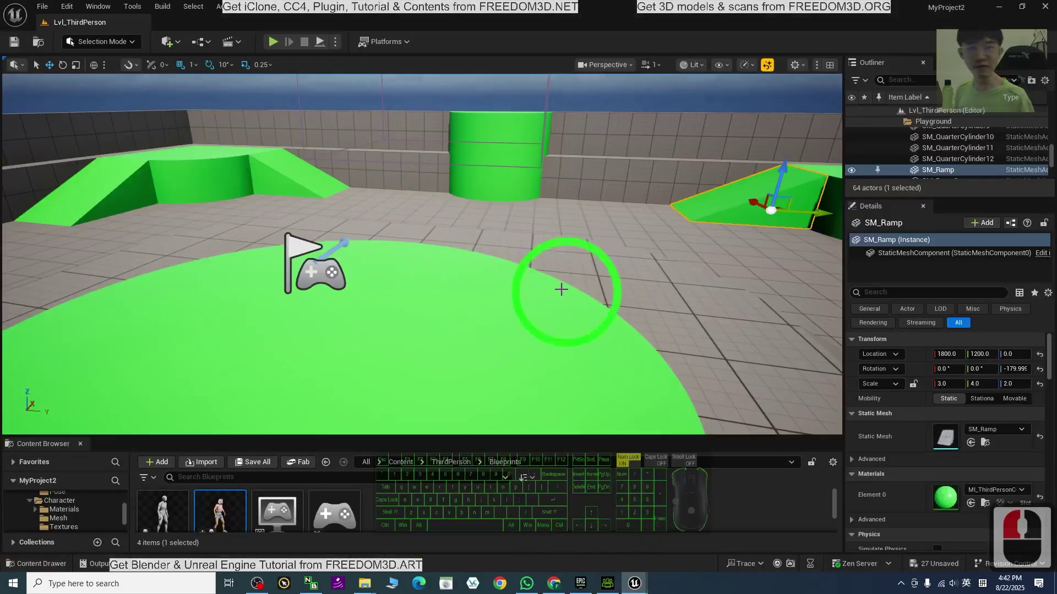
- Start Play and run the character around with WASD, jumping repeatedly with Space
left_click(272, 43)
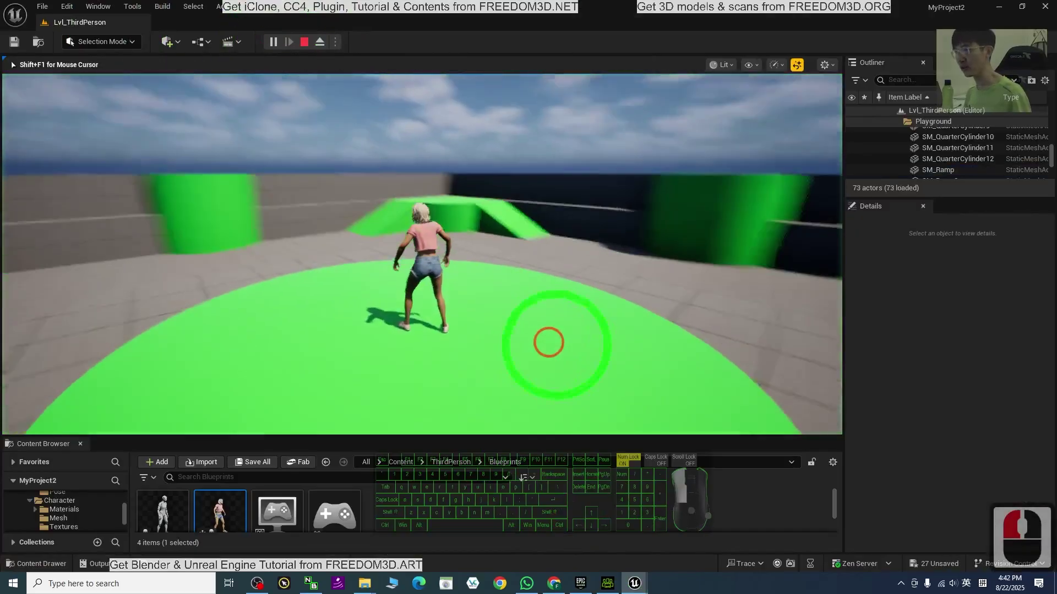
type("a")
type("s")
type("asaw")
key("space")
type("dsawa")
key("space")
type("d")
key("space")
type("d")
type("aaa")
type("a")
key("space")
type("wdd")
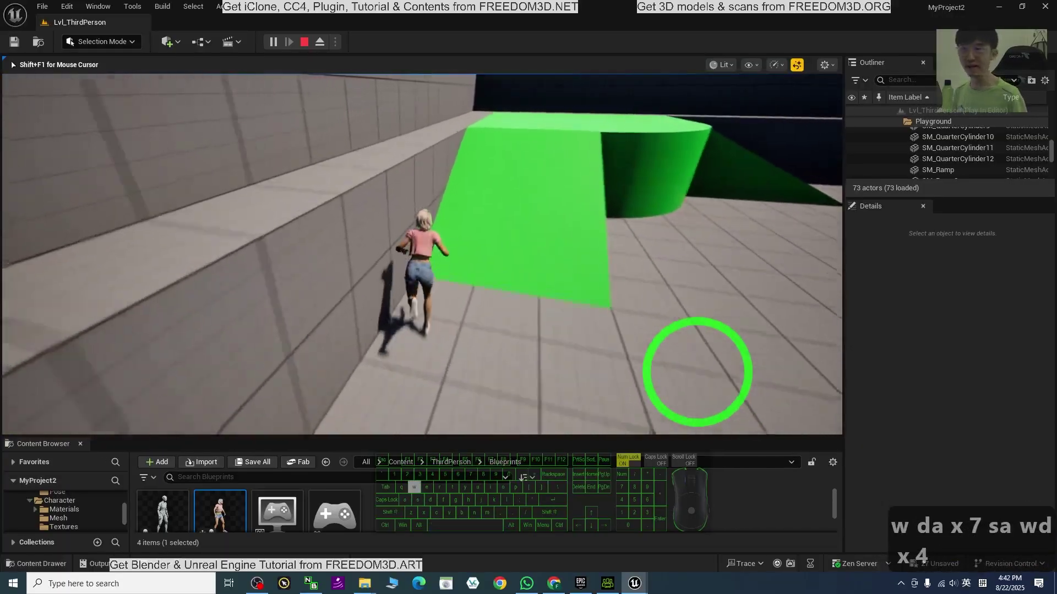
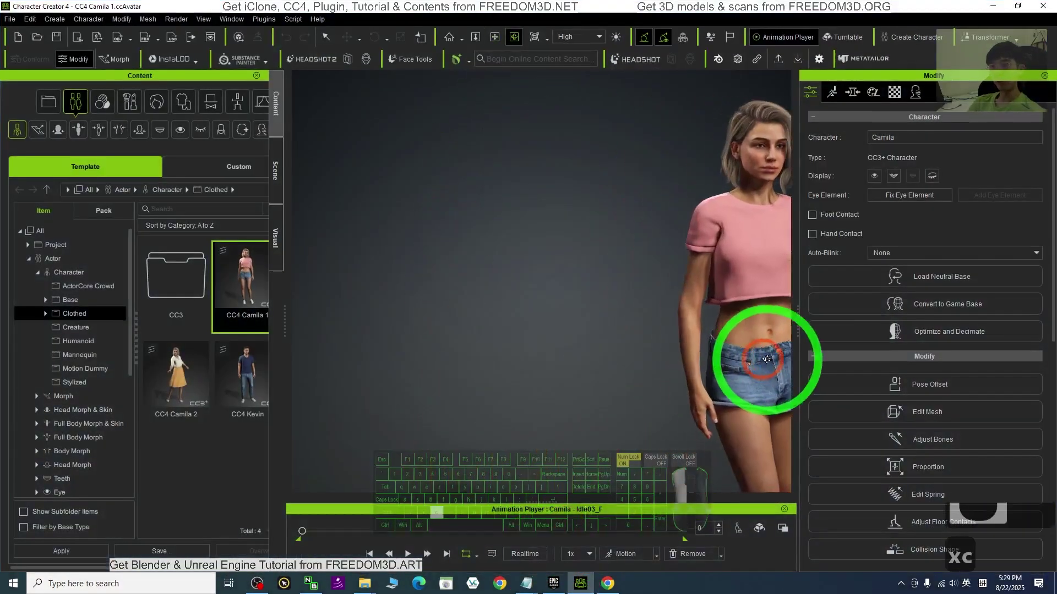
- Re-frame the character in the CC4 viewport and restore the window size
type("c")
key("c")
double_click(525, 304)
key("q")
double_click(533, 304)
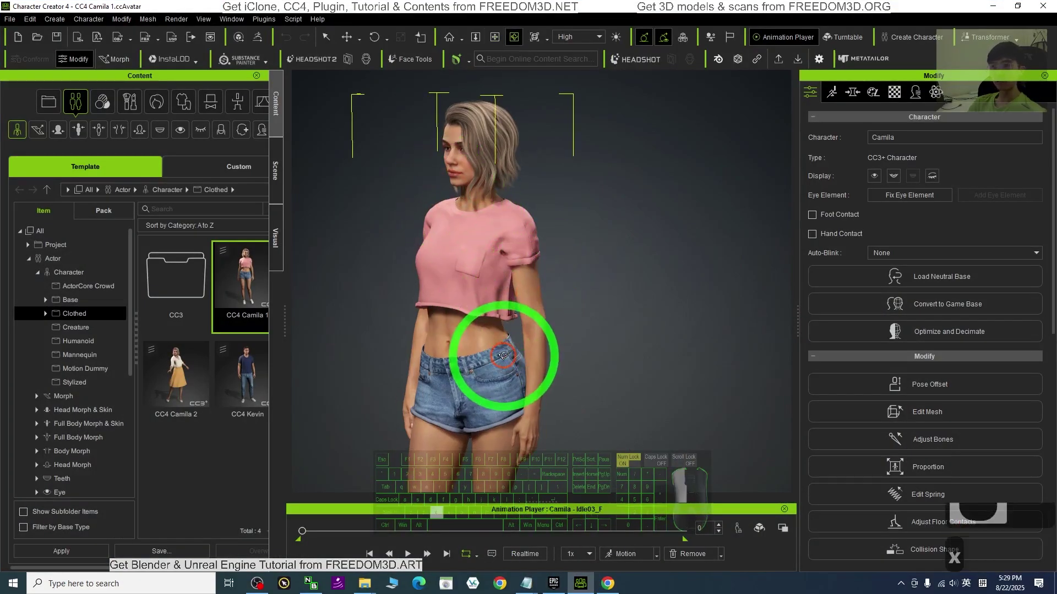
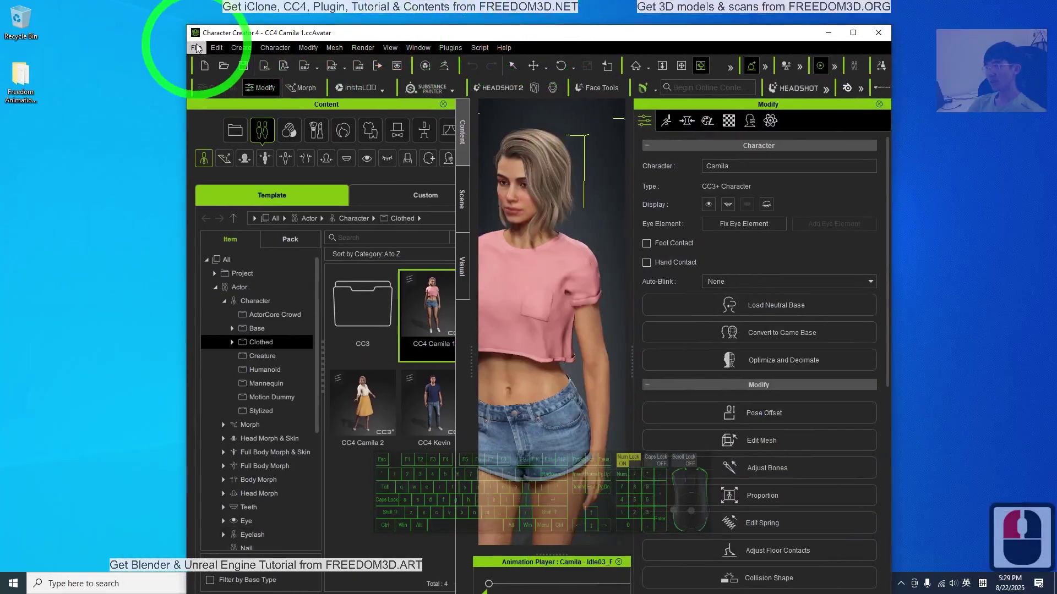
- Reach the FBX export choices under File > Export
left_click(200, 48)
left_click(255, 153)
left_click(397, 208)
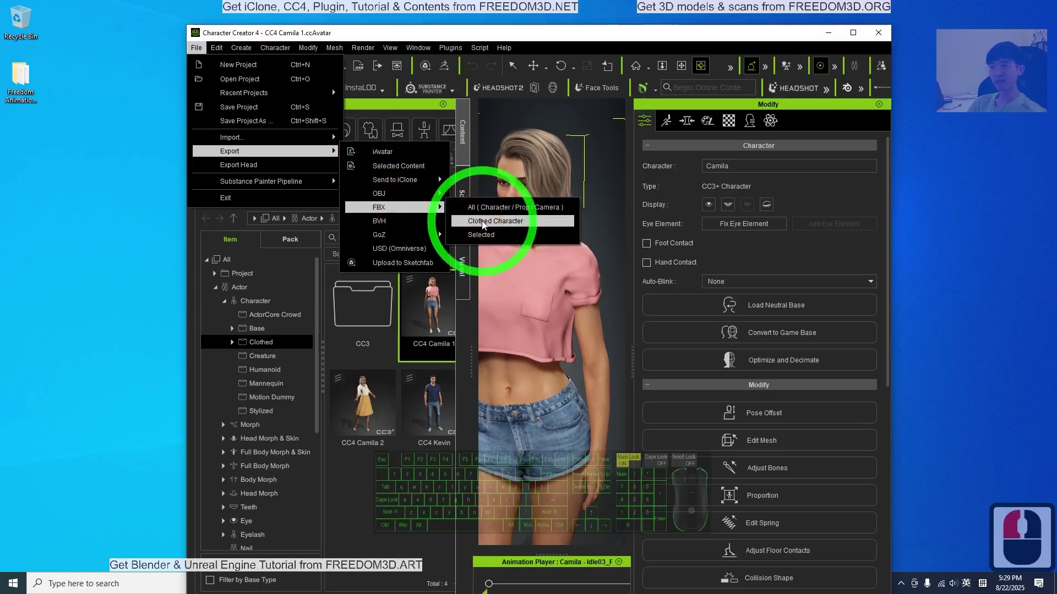
- Start a Clothed Character FBX export with advanced settings and the Blender target preset
left_click(486, 223)
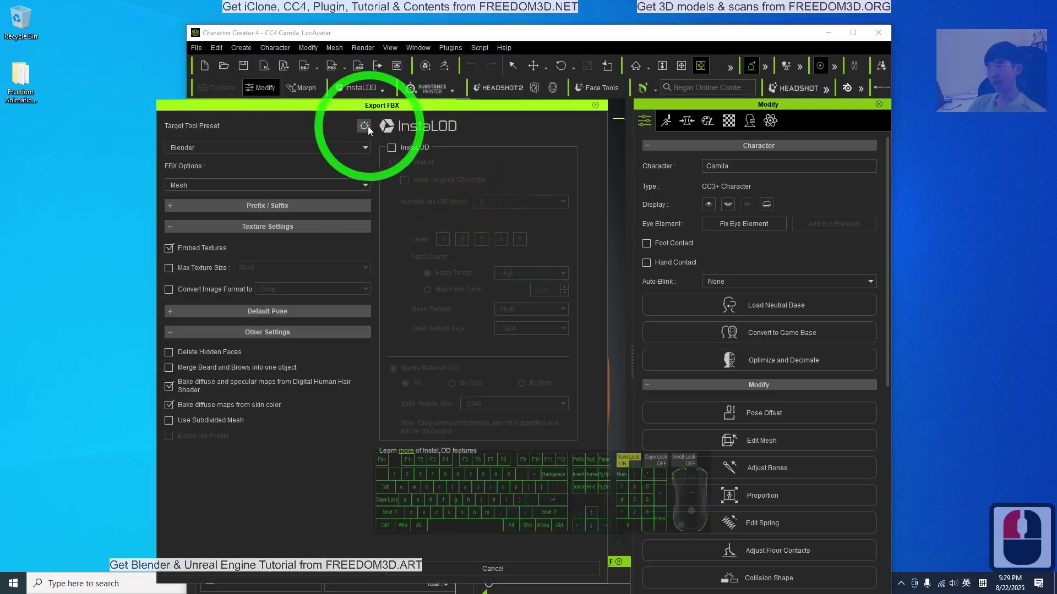
left_click(370, 129)
left_click(726, 225)
left_click(206, 146)
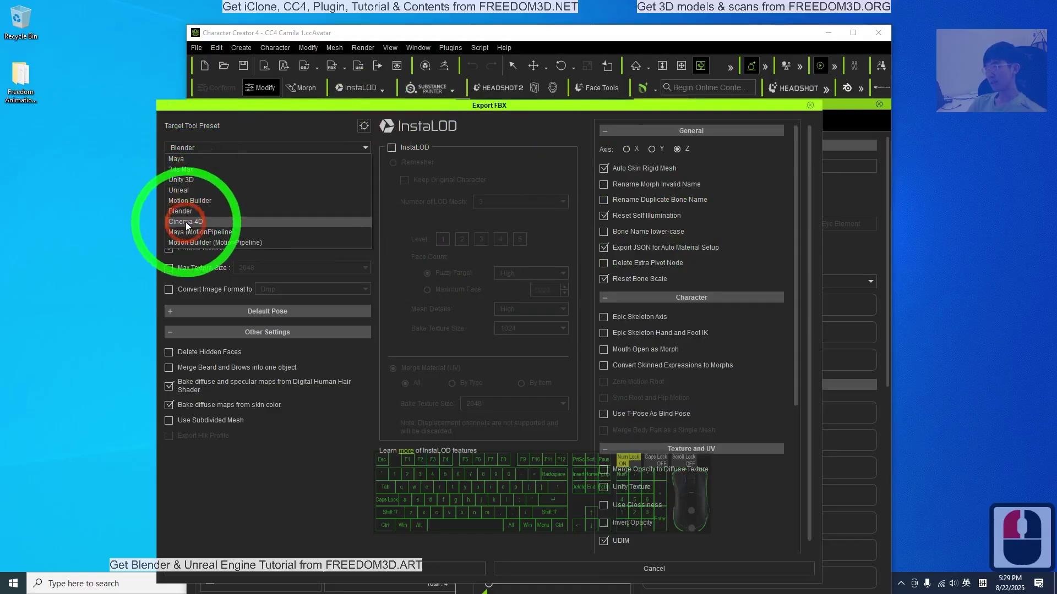
left_click(192, 203)
left_click(209, 151)
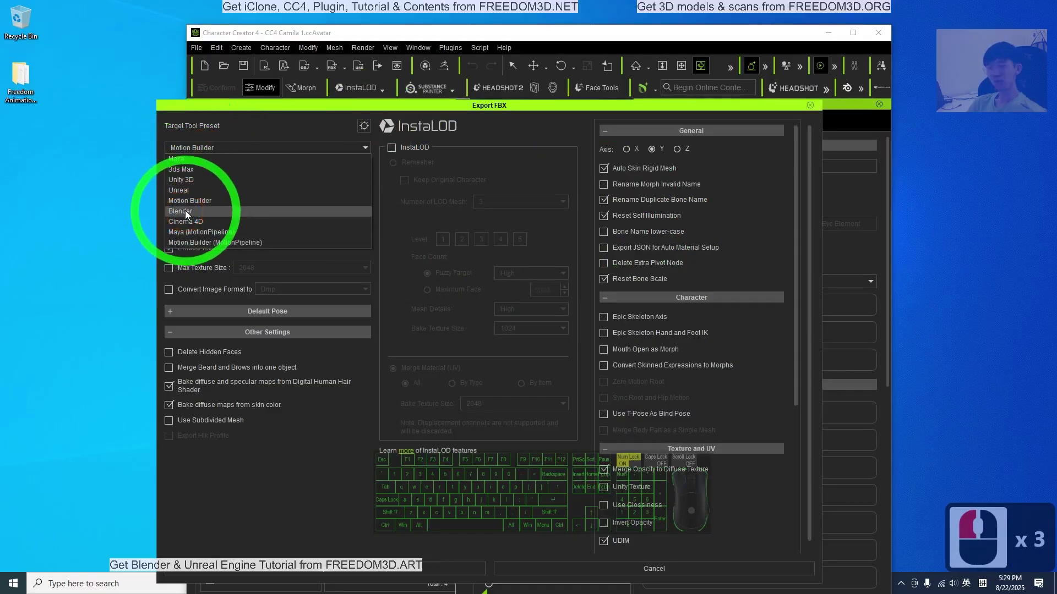
left_click(188, 210)
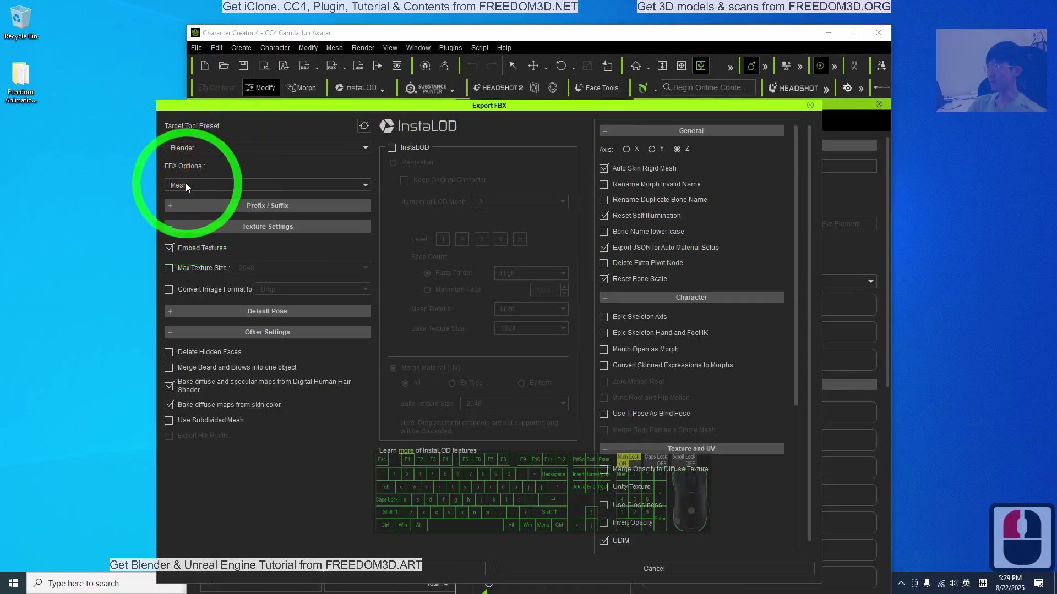
- Export Mesh only with InstaLOD enabled and Merge Material (UV) set to All, then start the export
left_click(186, 185)
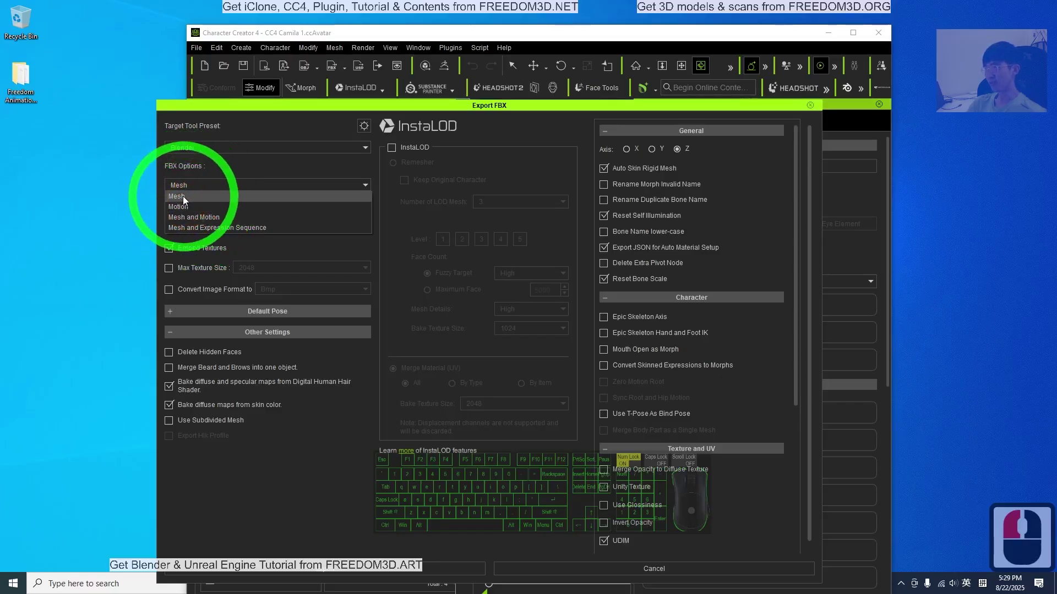
left_click(186, 197)
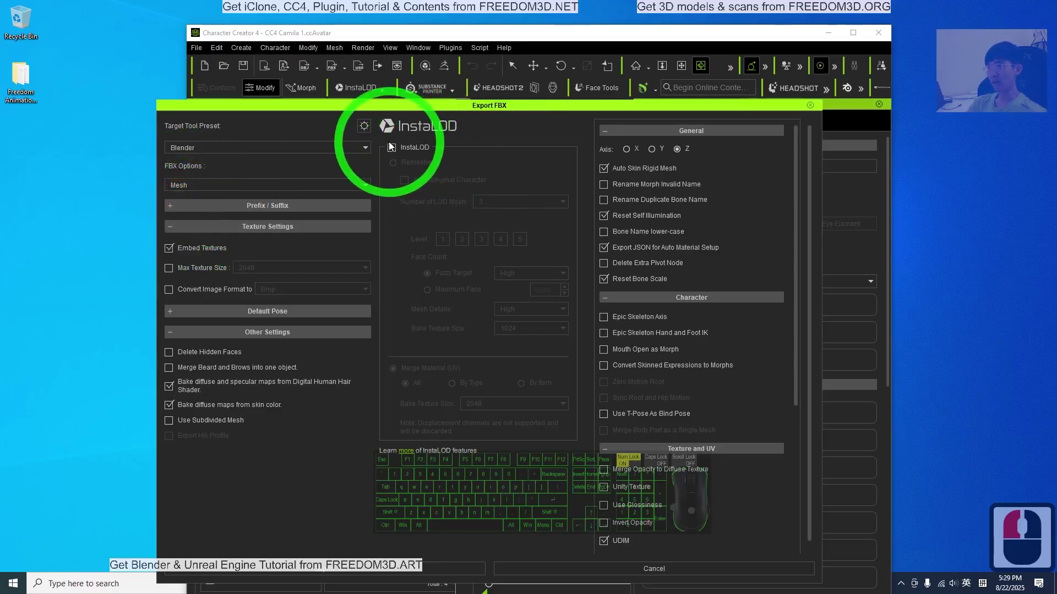
left_click(393, 149)
left_click(400, 370)
scroll("down", 3)
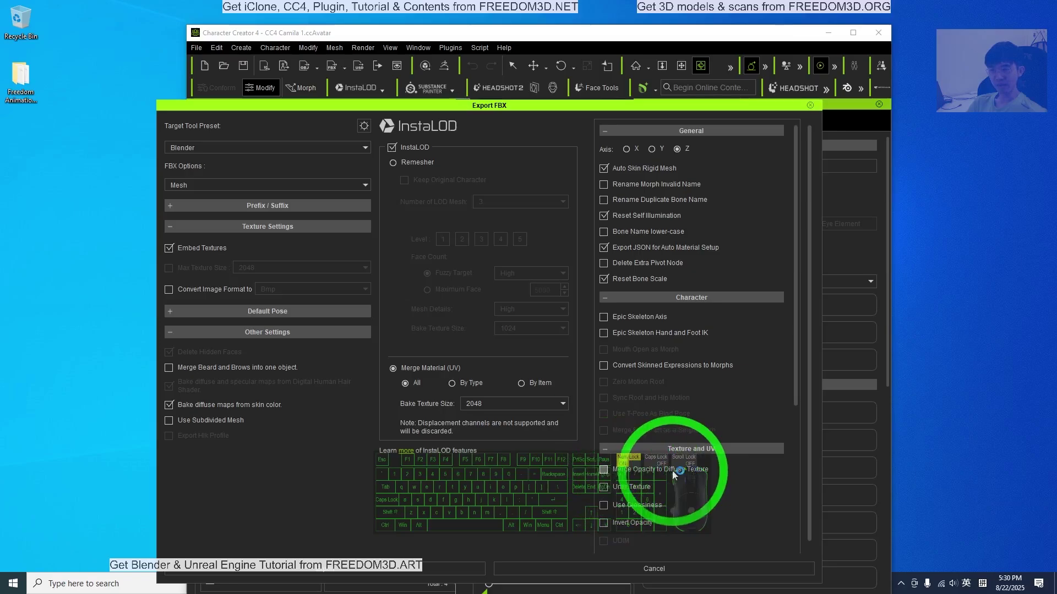
double_click(605, 472)
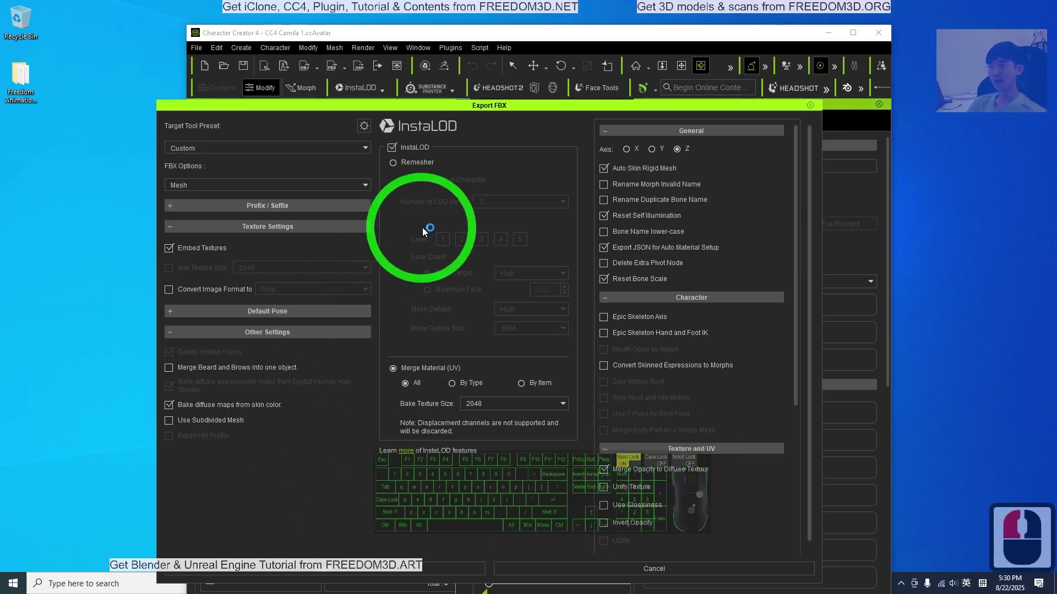
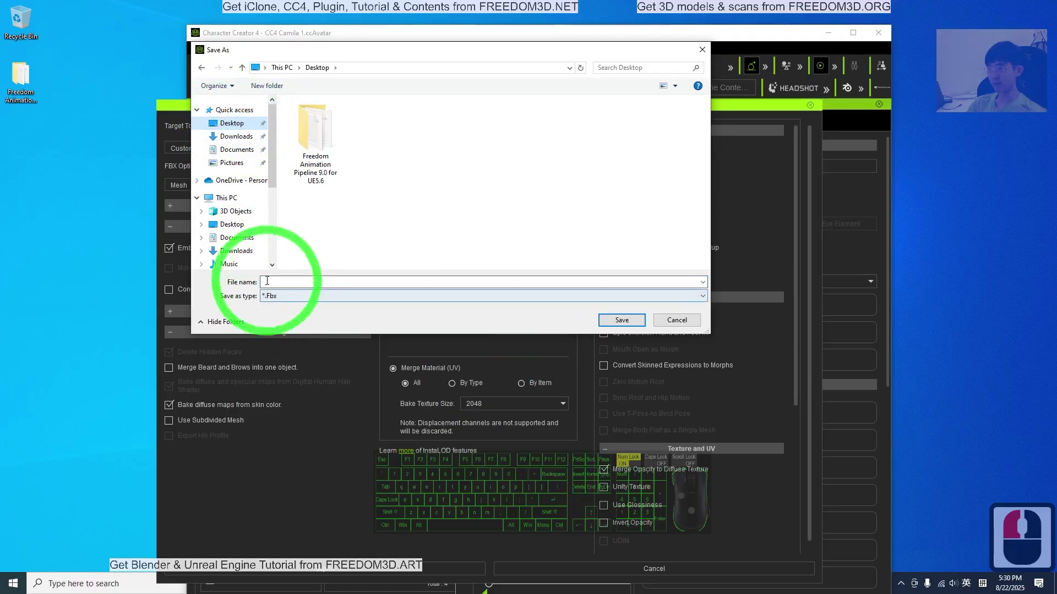
- Save the export to the Desktop as model01, producing the FBX and textures folder
left_click(271, 280)
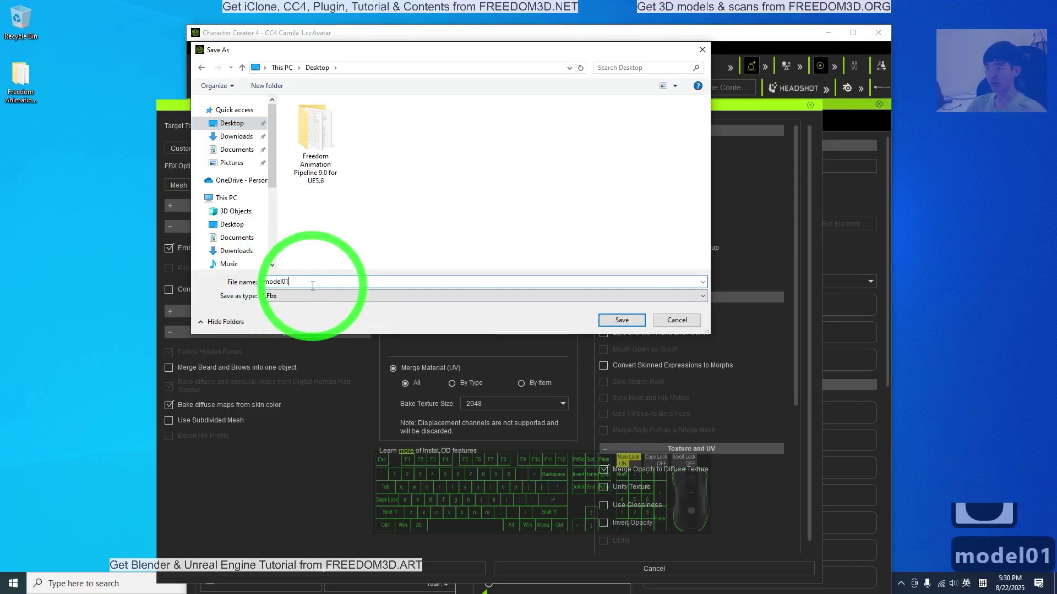
left_click(513, 293)
left_click(612, 328)
left_click_drag(612, 328, 466, 367)
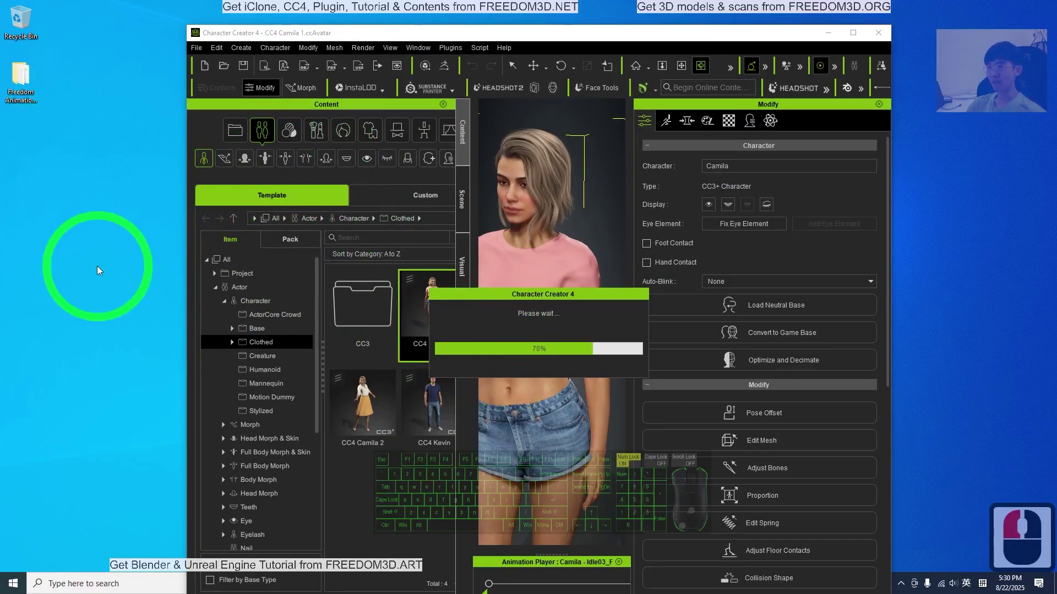
left_click(691, 371)
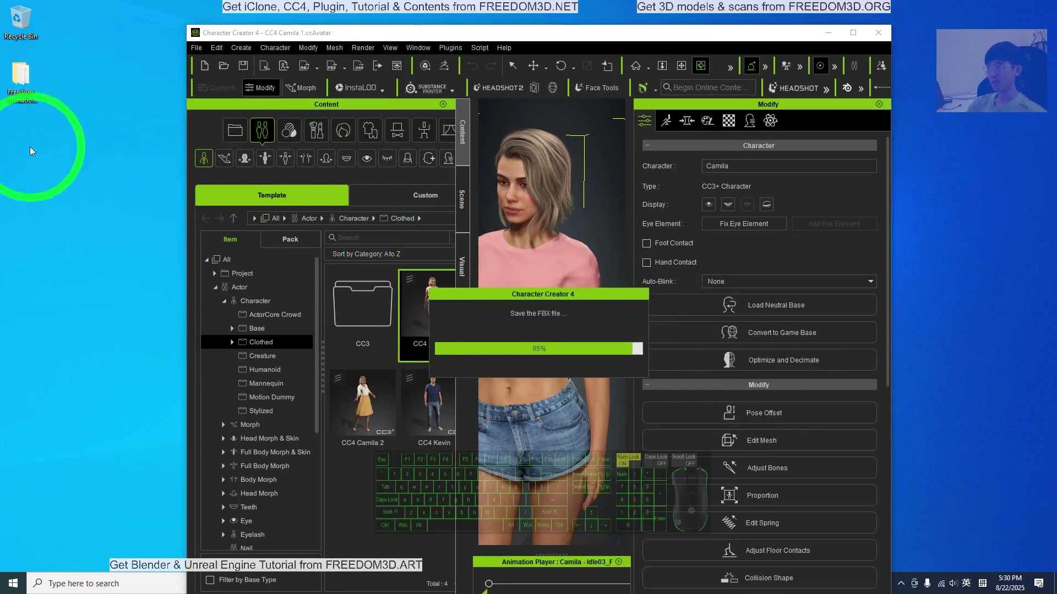
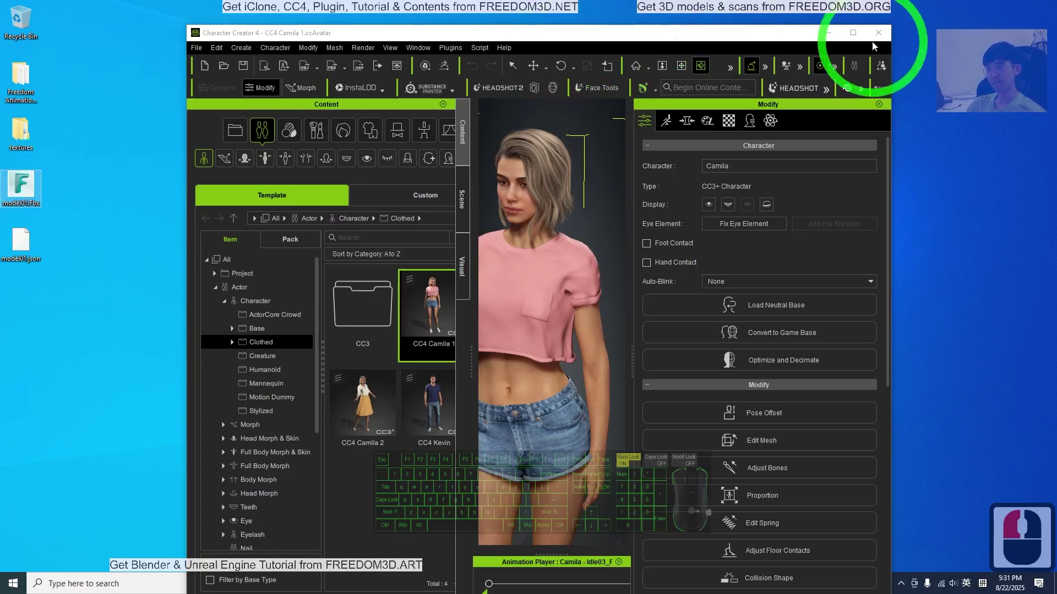
- Close Character Creator 4 and bring up the Epic Games Launcher's Unreal Engine library
left_click(832, 36)
left_click(703, 482)
left_click(557, 585)
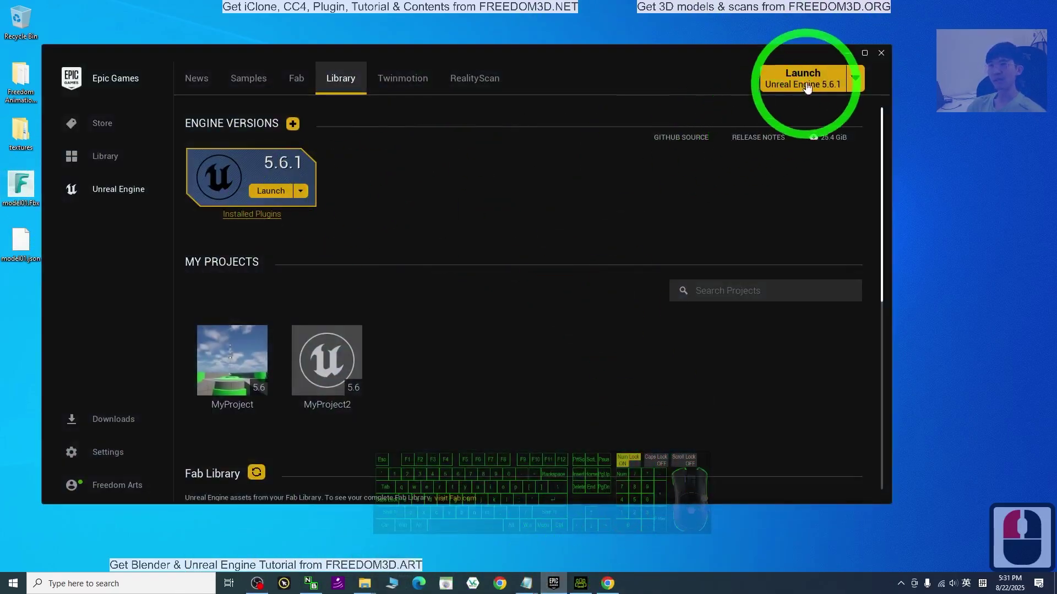
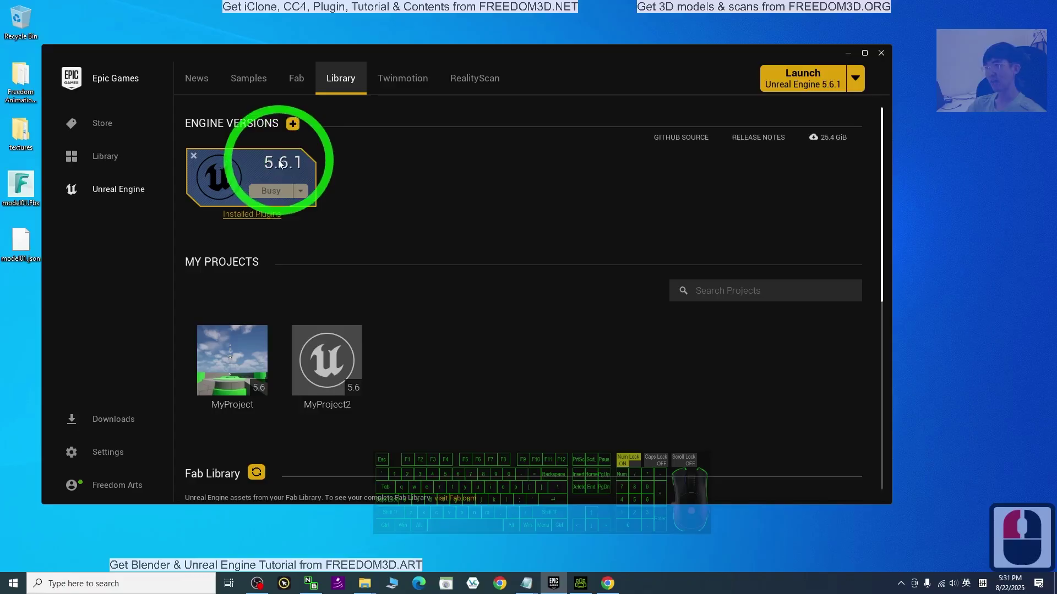
left_click(289, 159)
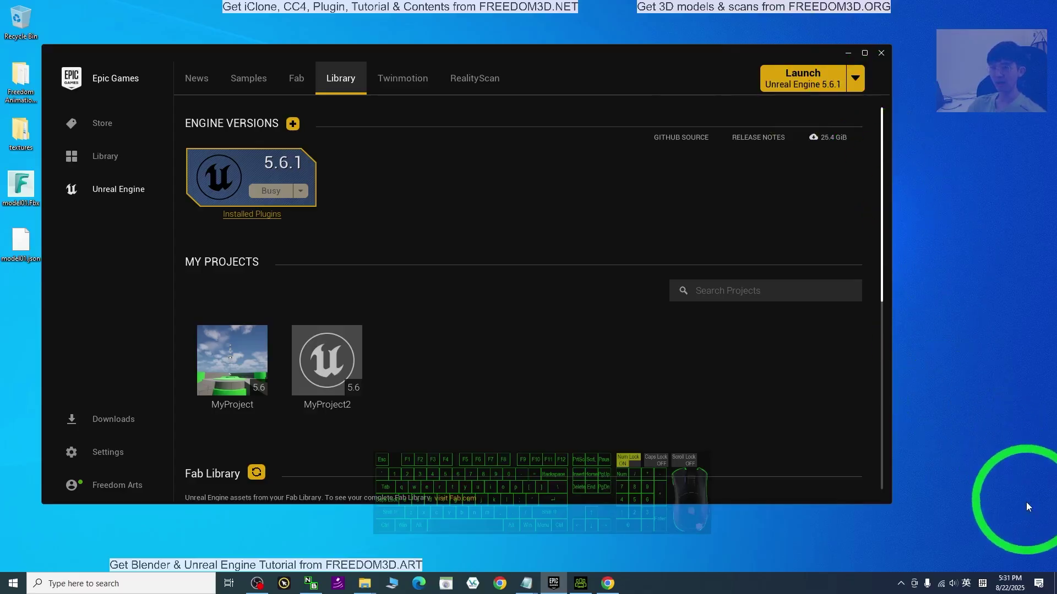
- Launch Unreal Engine 5.6.1 from the Library tab
left_click(1001, 548)
left_click_drag(849, 52, 591, 188)
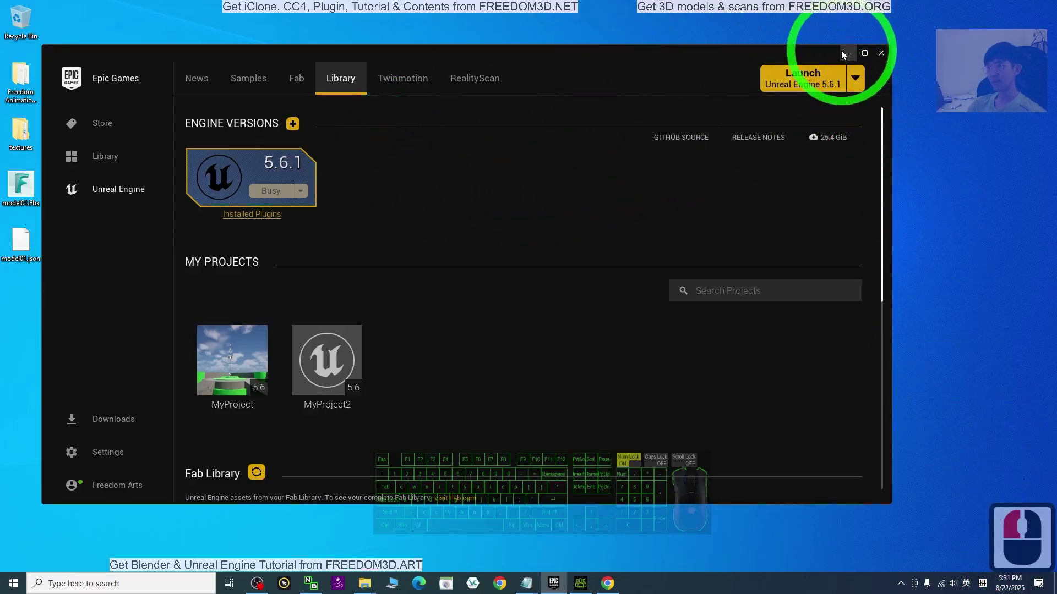
left_click(847, 56)
left_click(559, 585)
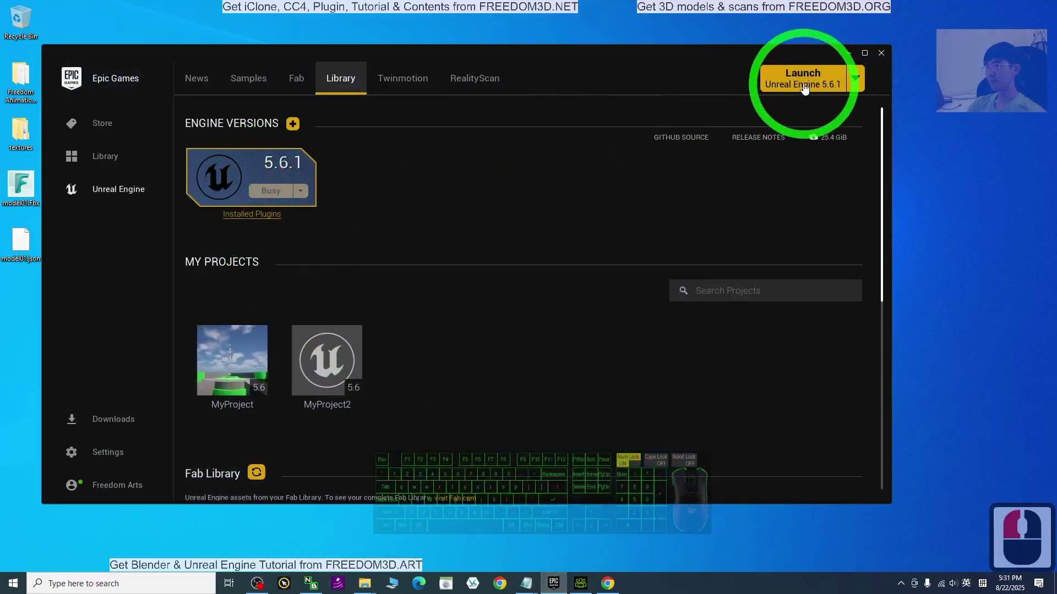
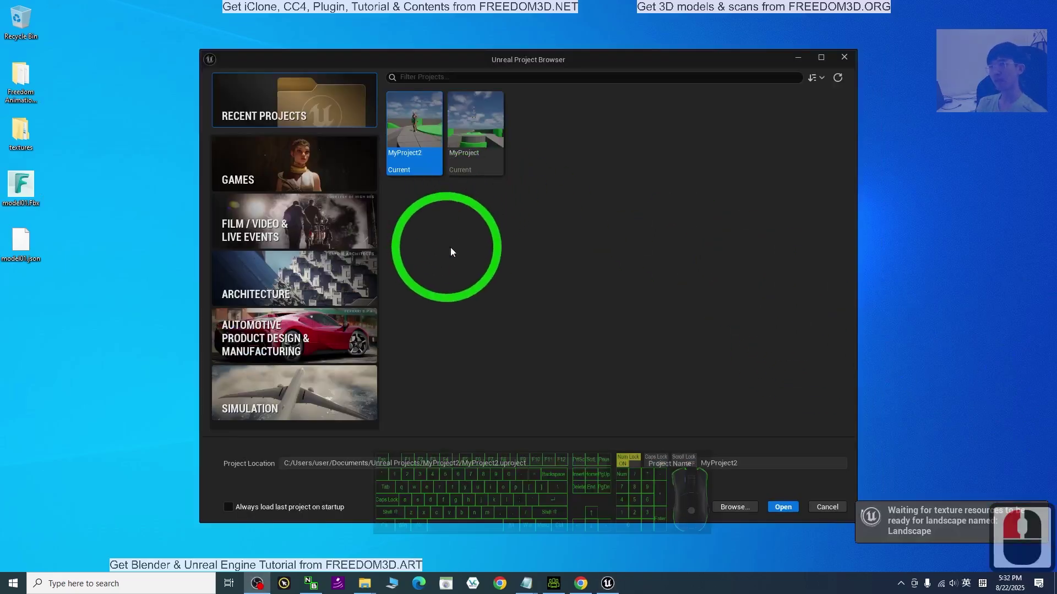
- Create a new Third Person Blueprint project (MyProject3) and let the editor load it
left_click(647, 284)
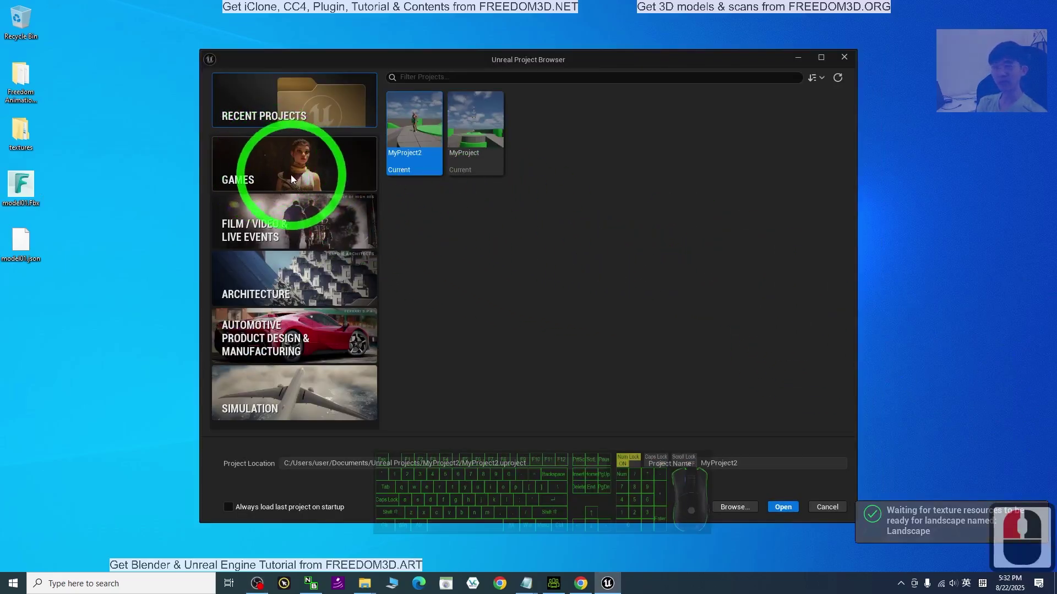
left_click(272, 169)
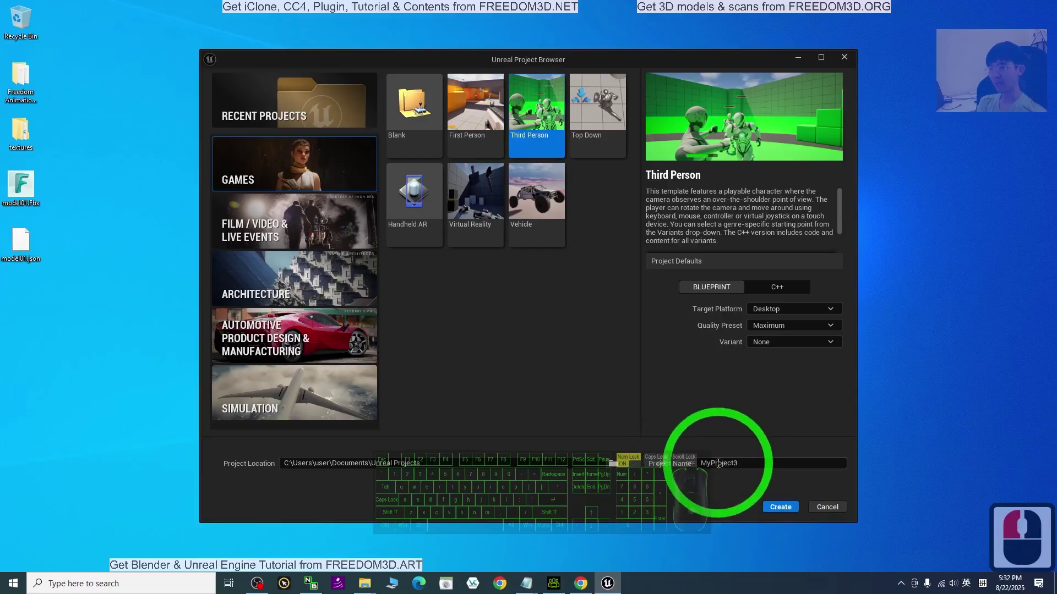
left_click(792, 510)
left_click(792, 511)
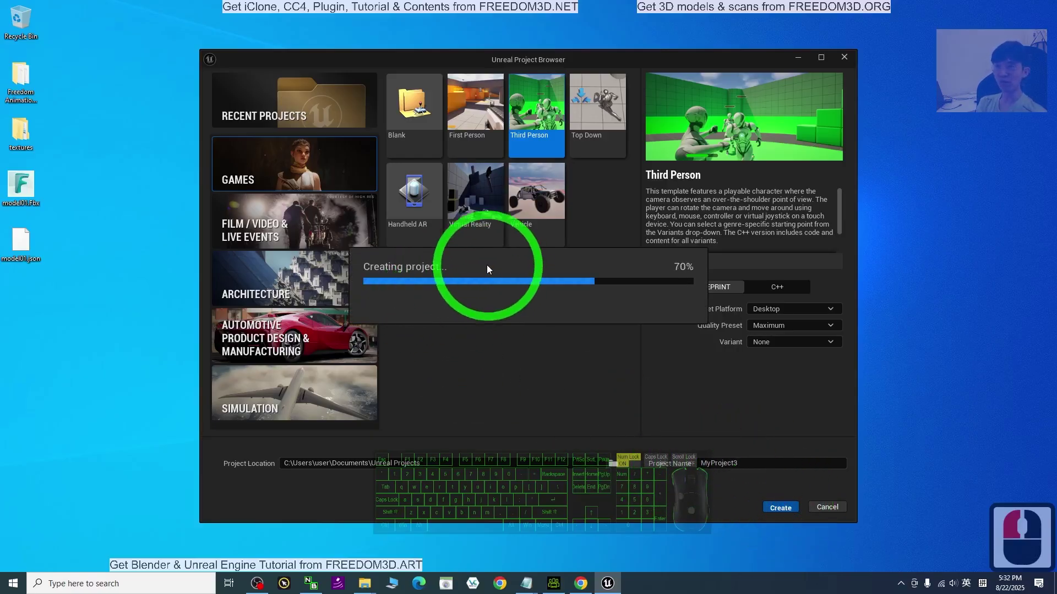
left_click_drag(700, 266, 392, 312)
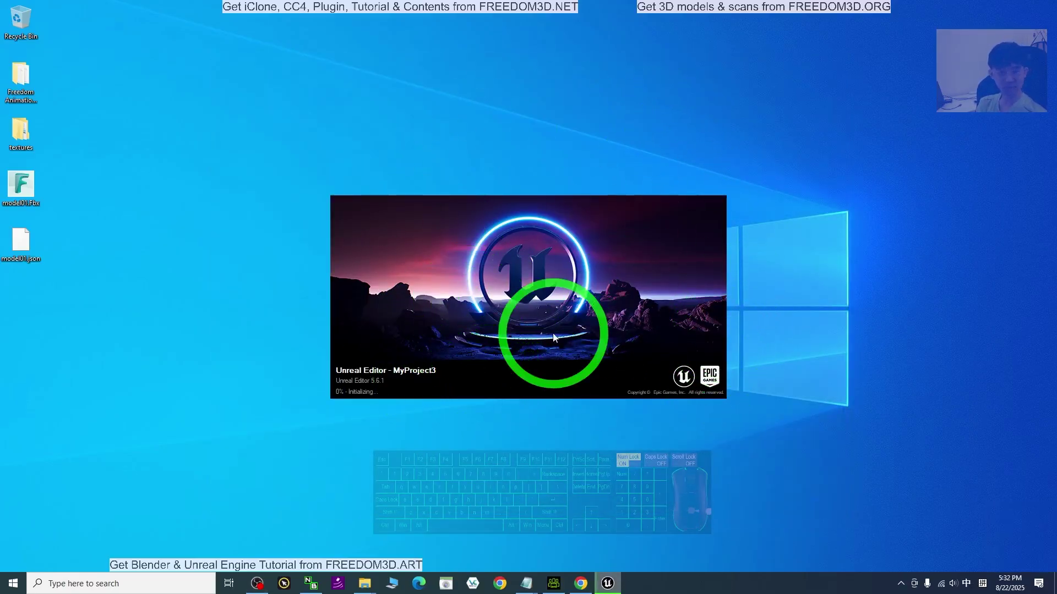
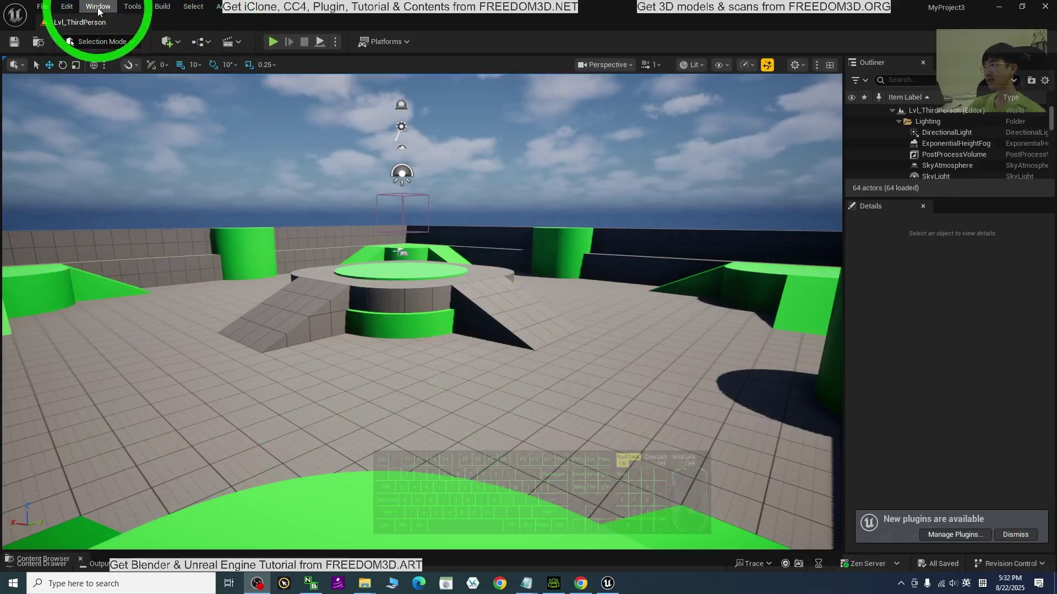
- Show Content Browser 1 listing the project's Content folders
left_click(95, 8)
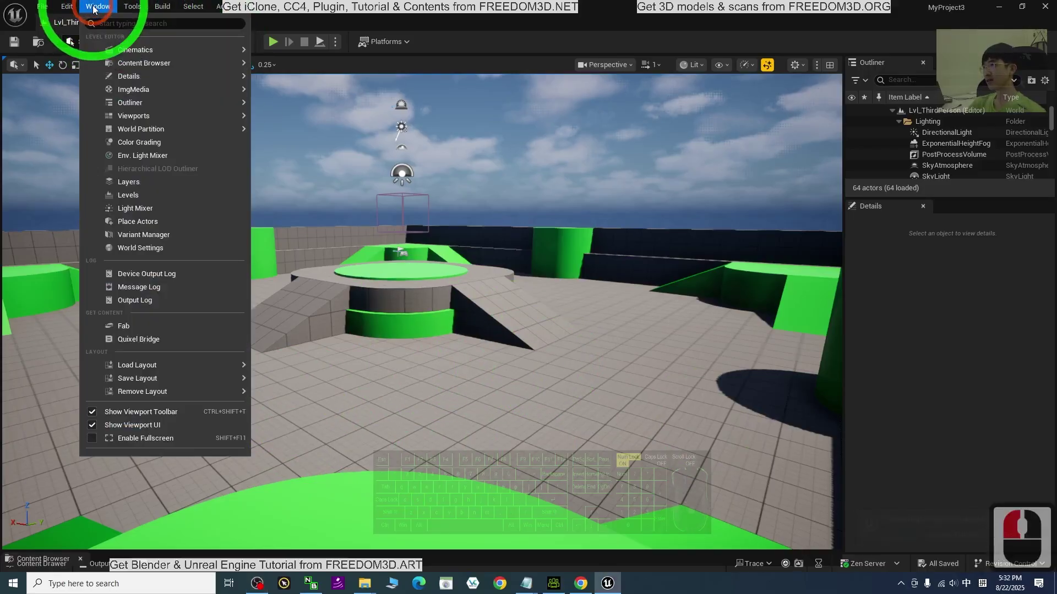
left_click(167, 64)
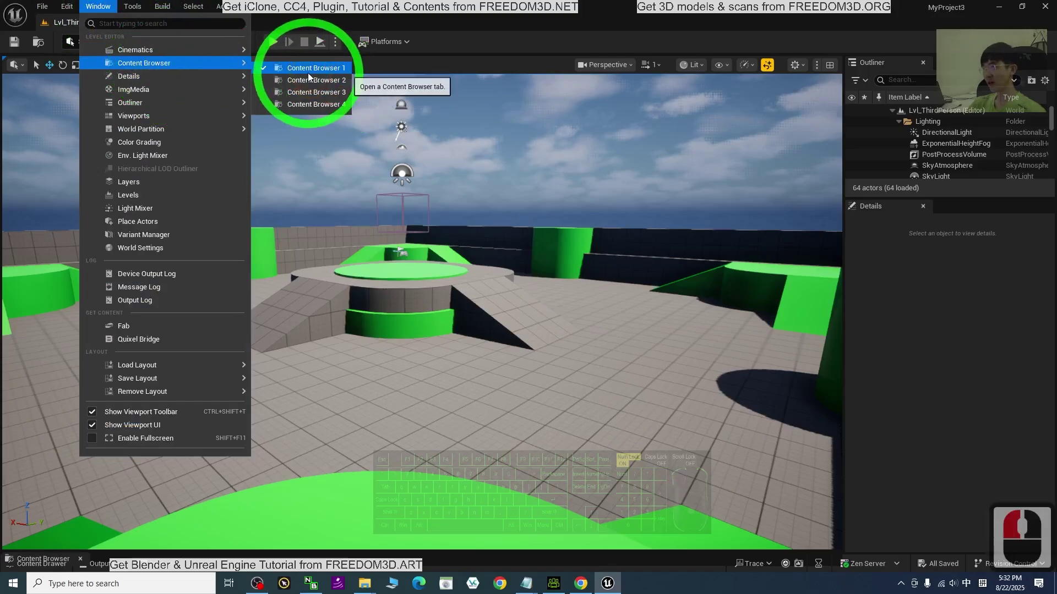
left_click(313, 75)
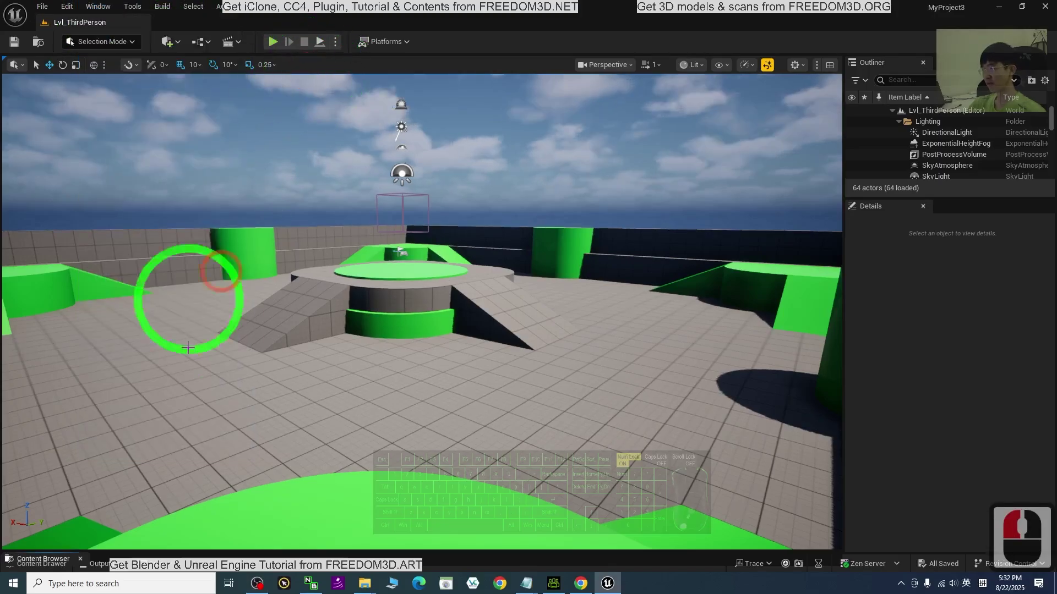
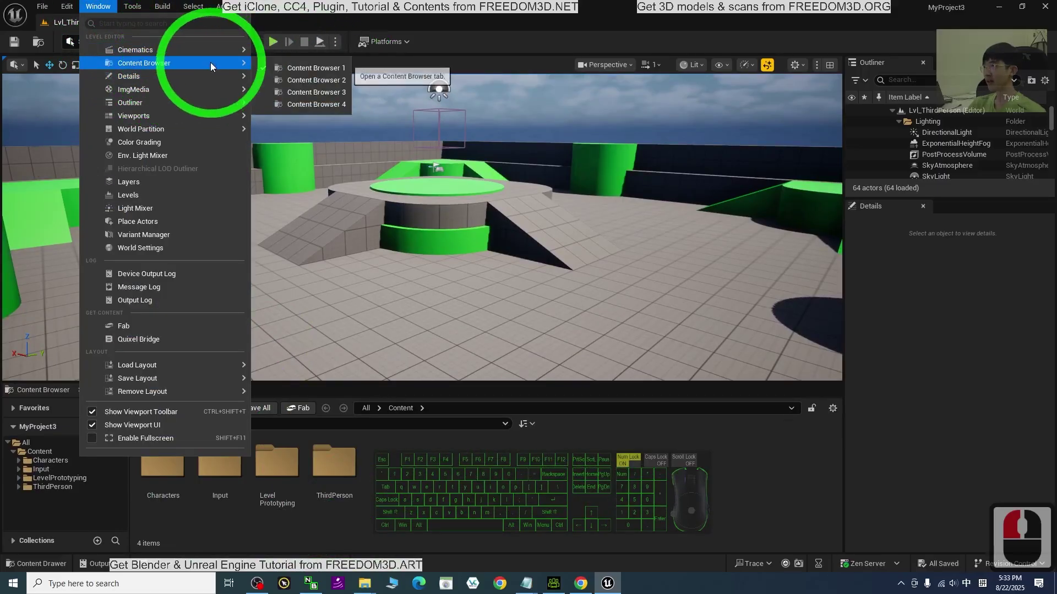
left_click(392, 542)
left_click(230, 499)
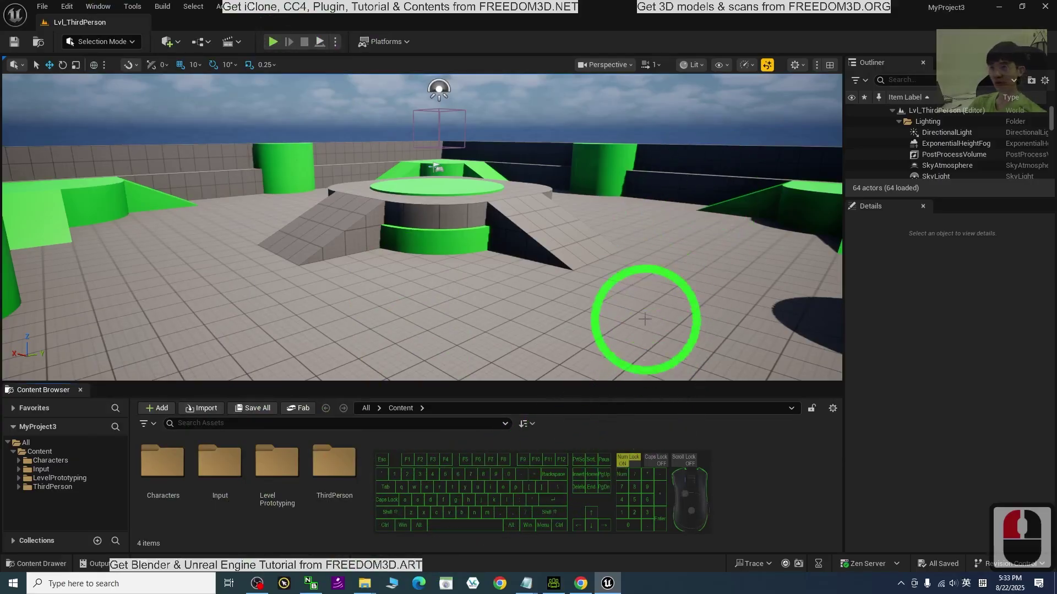
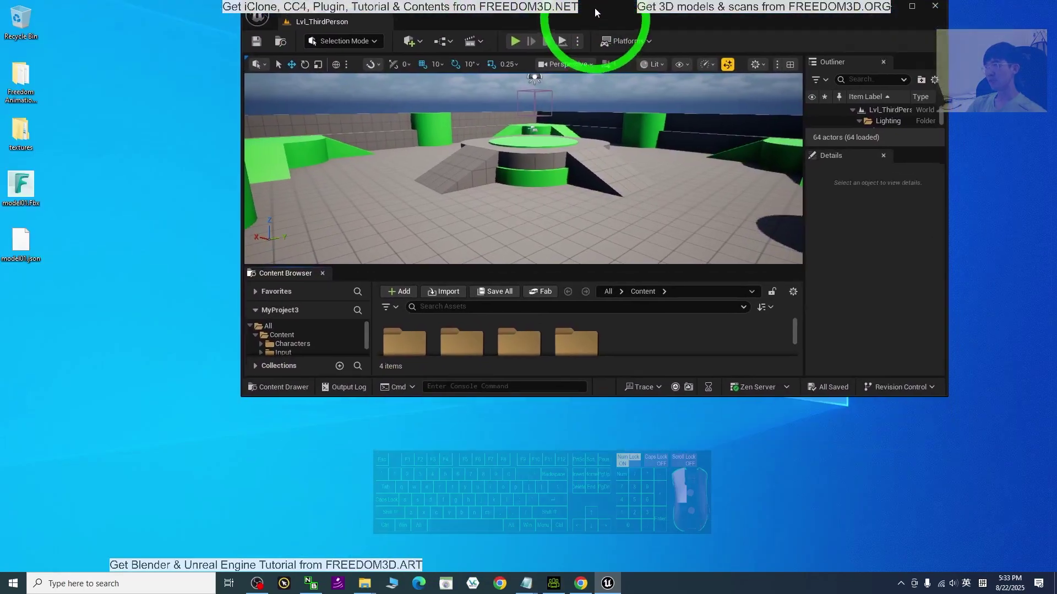
- Restore down the editor window and select the Freedom Animation Pipeline folder on the desktop
left_click(602, 35)
left_click(44, 128)
left_click(7, 84)
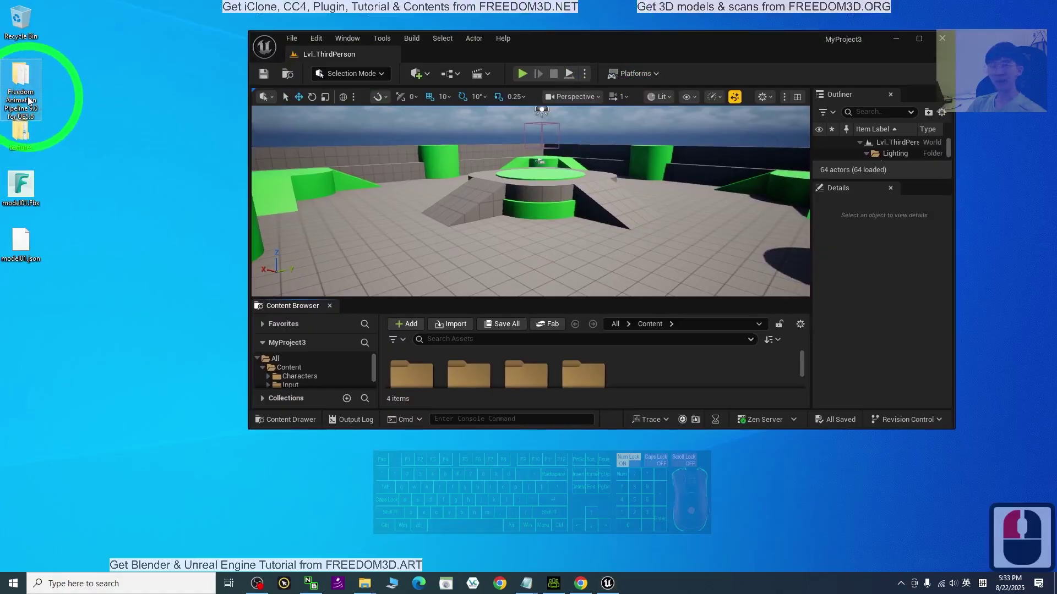
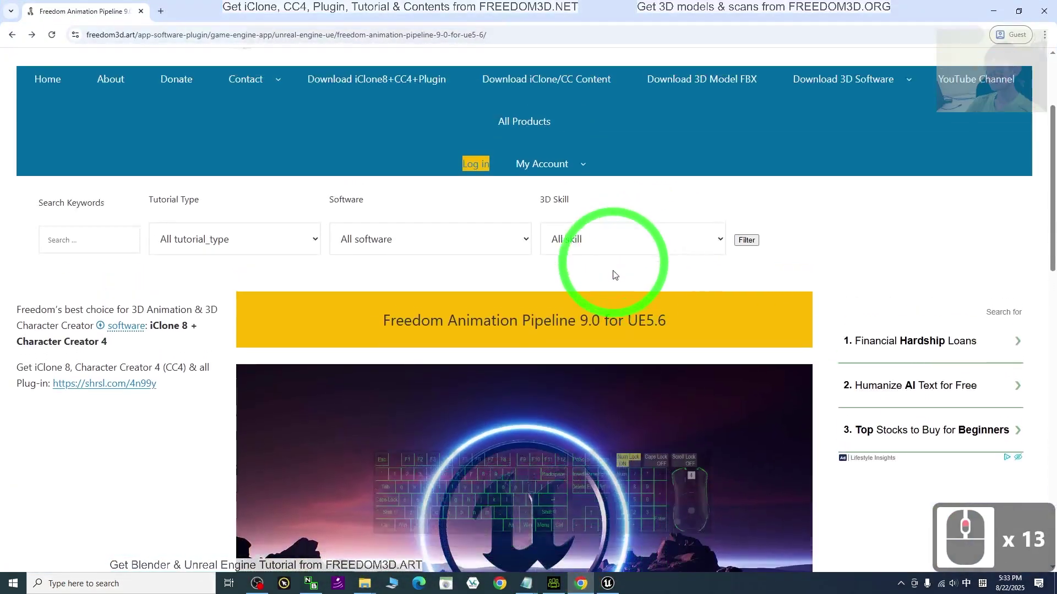
scroll("down", 3)
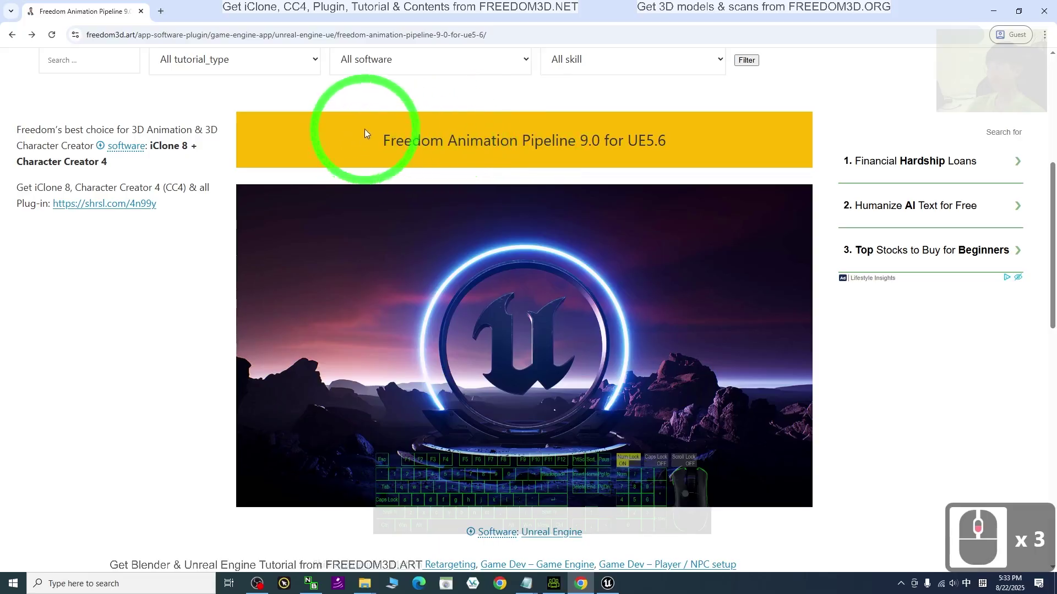
scroll("down", 3)
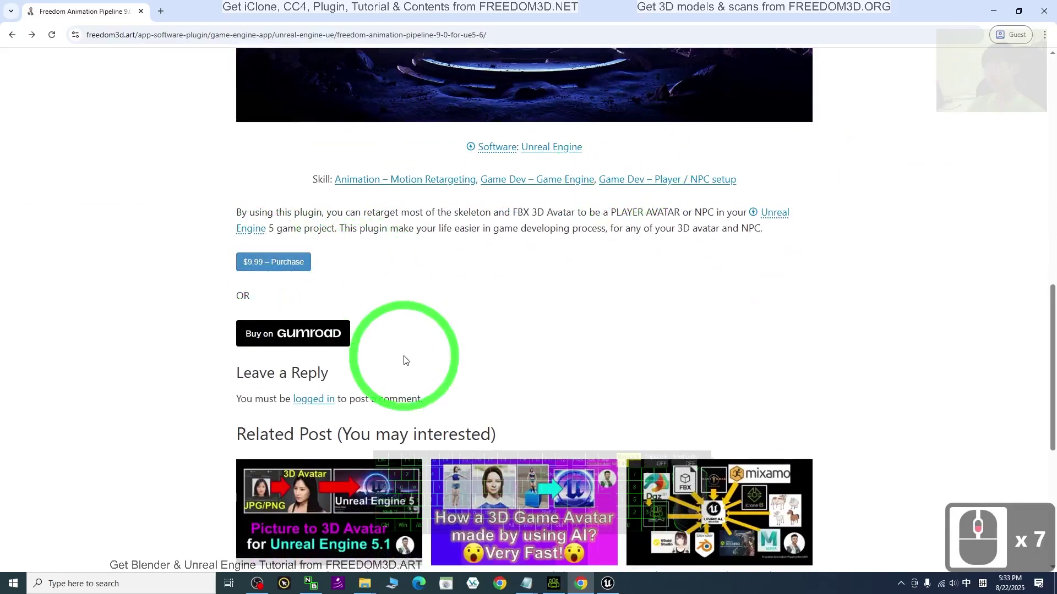
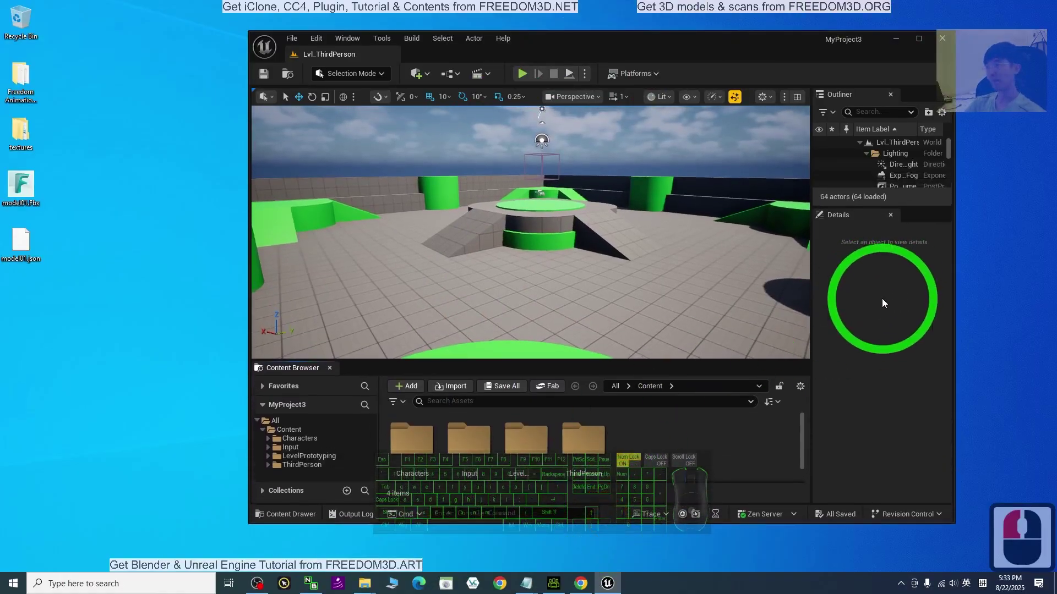
- Minimize Unreal, browse into the pipeline's Content folder and select 00_Freedom_Animation_Pipeline for copying
left_click(827, 363)
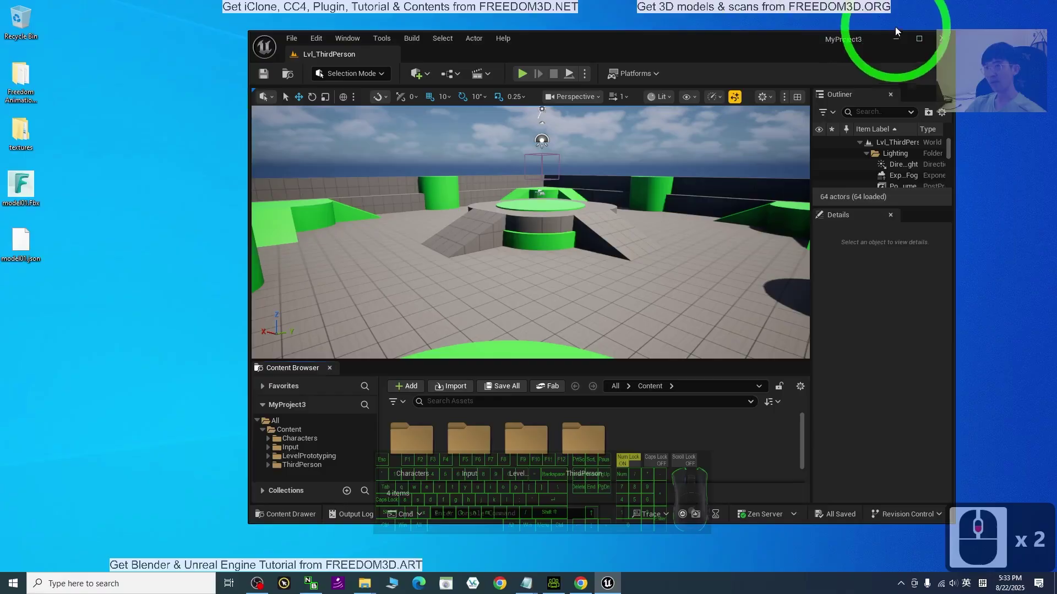
left_click(806, 43)
left_click(14, 88)
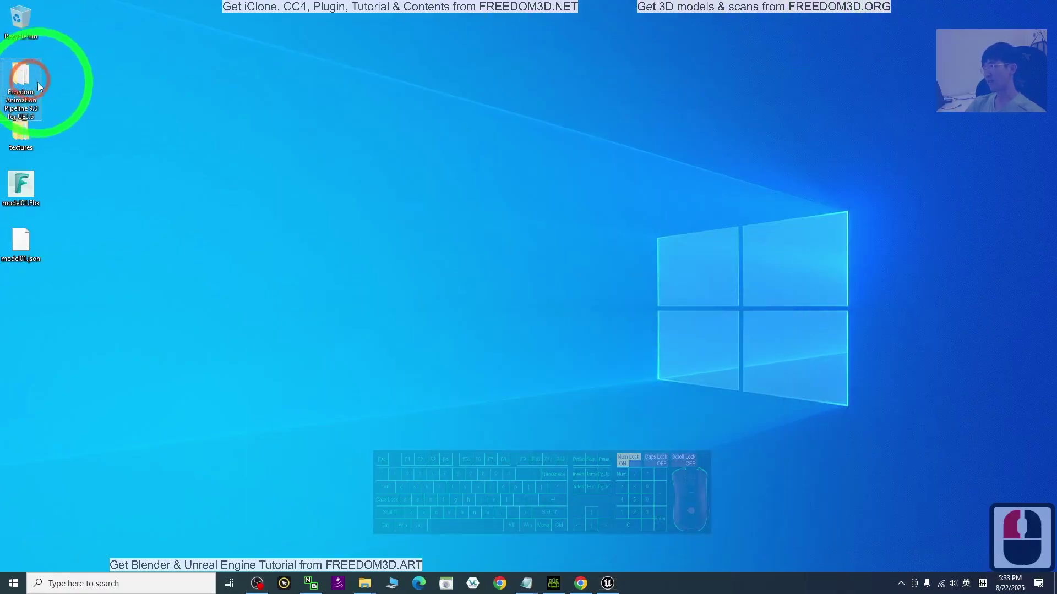
double_click(22, 78)
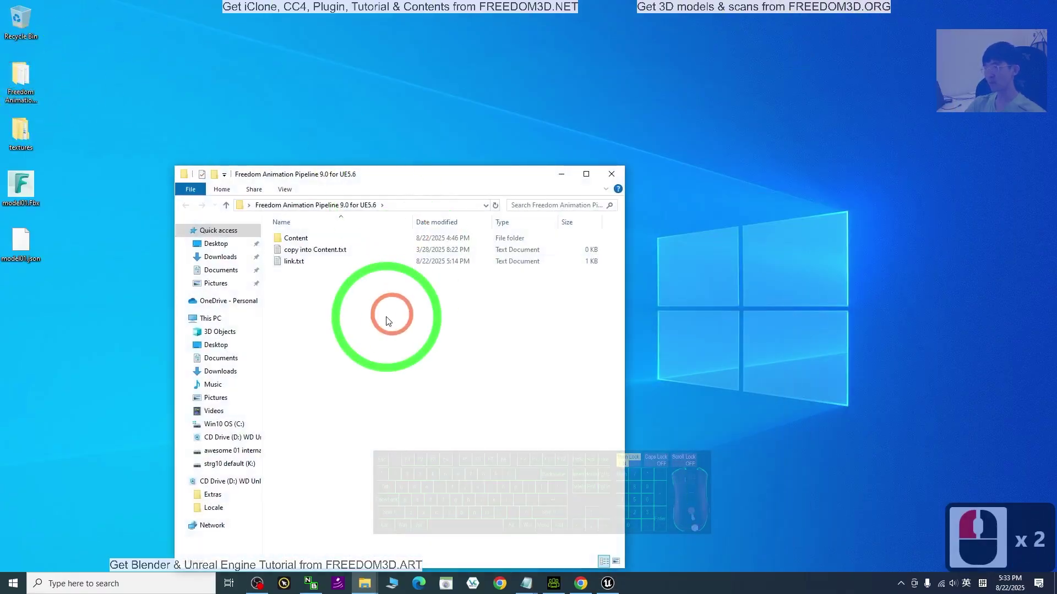
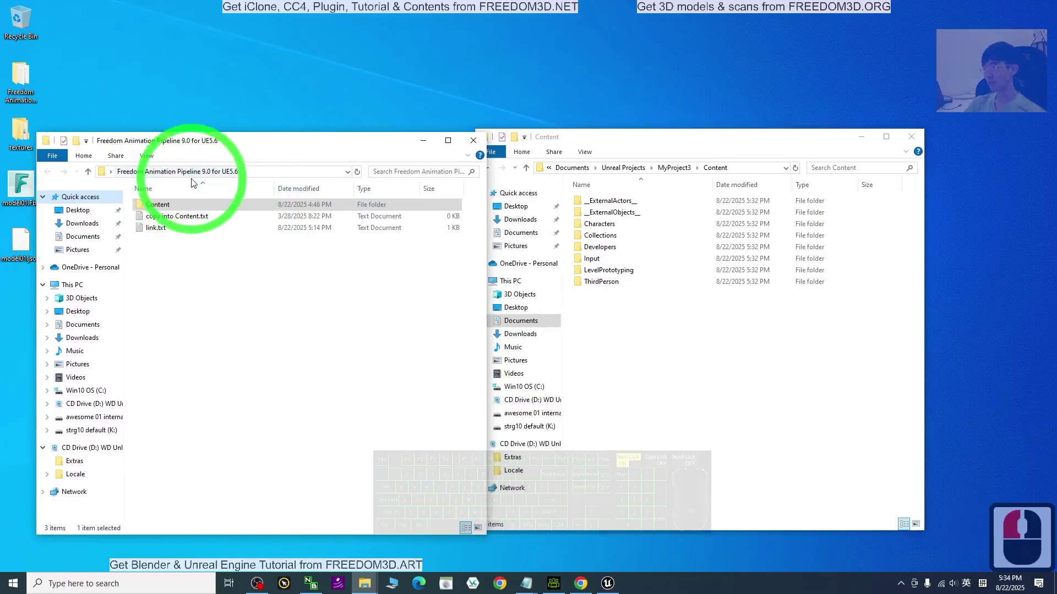
left_click(260, 257)
left_click(274, 255)
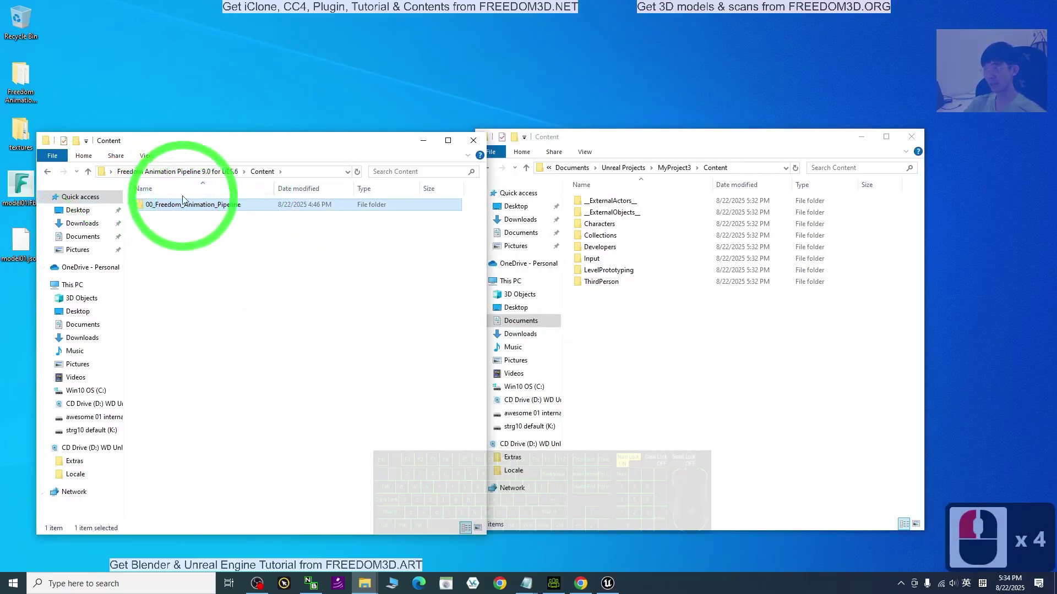
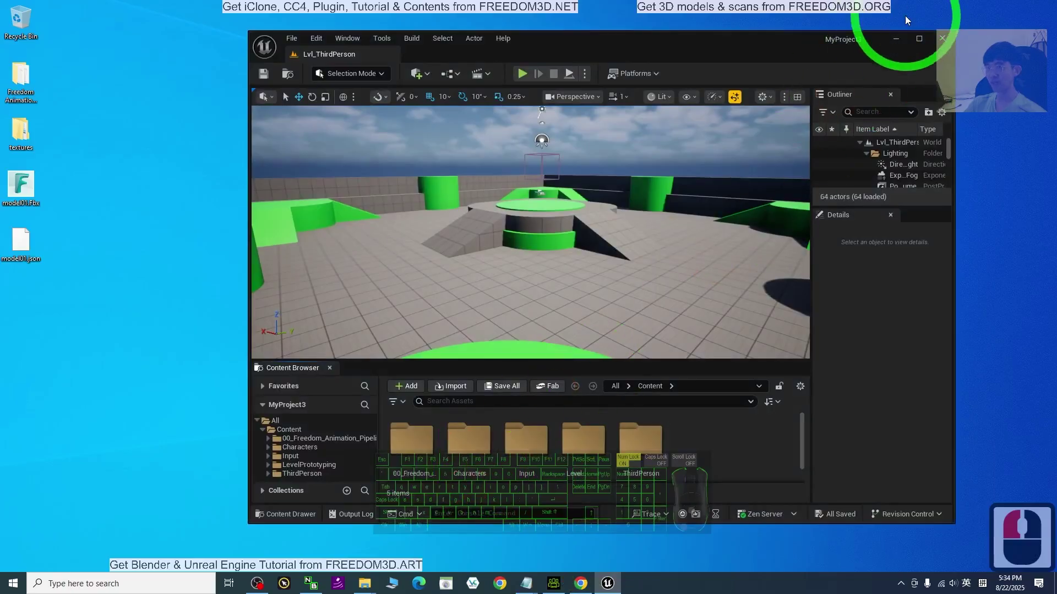
- Return the Unreal editor to full size showing the copied pipeline folder
left_click(917, 38)
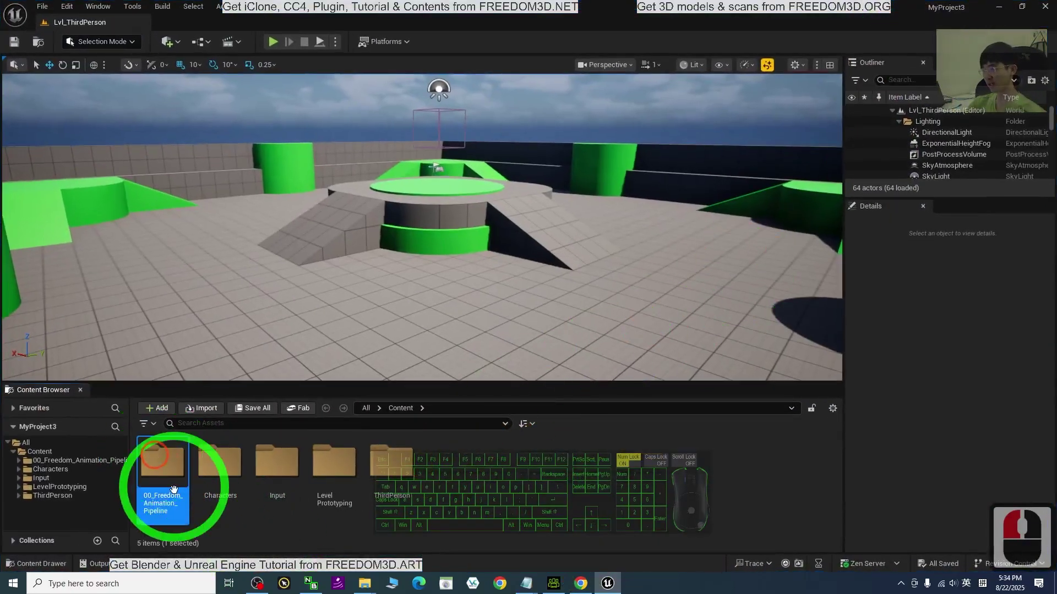
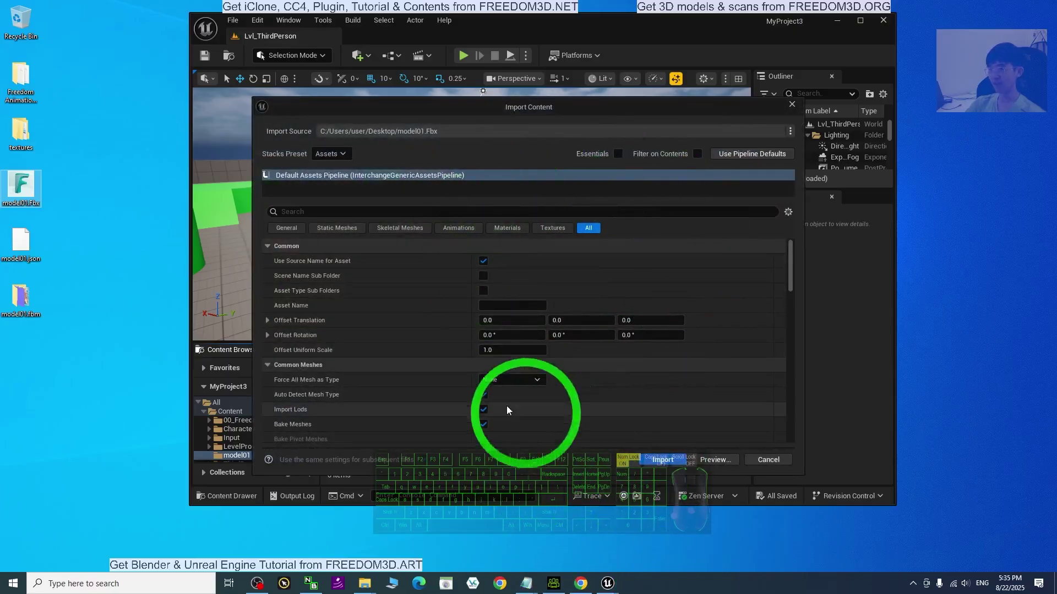
- Confirm the model01 FBX import, producing its mesh, merged material and texture assets
double_click(677, 461)
left_click(630, 441)
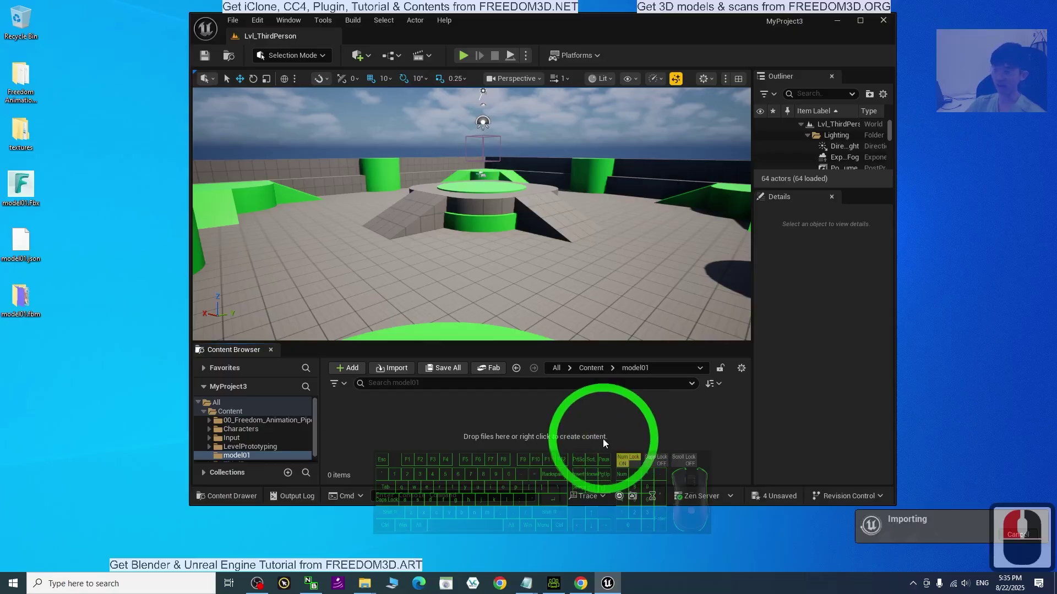
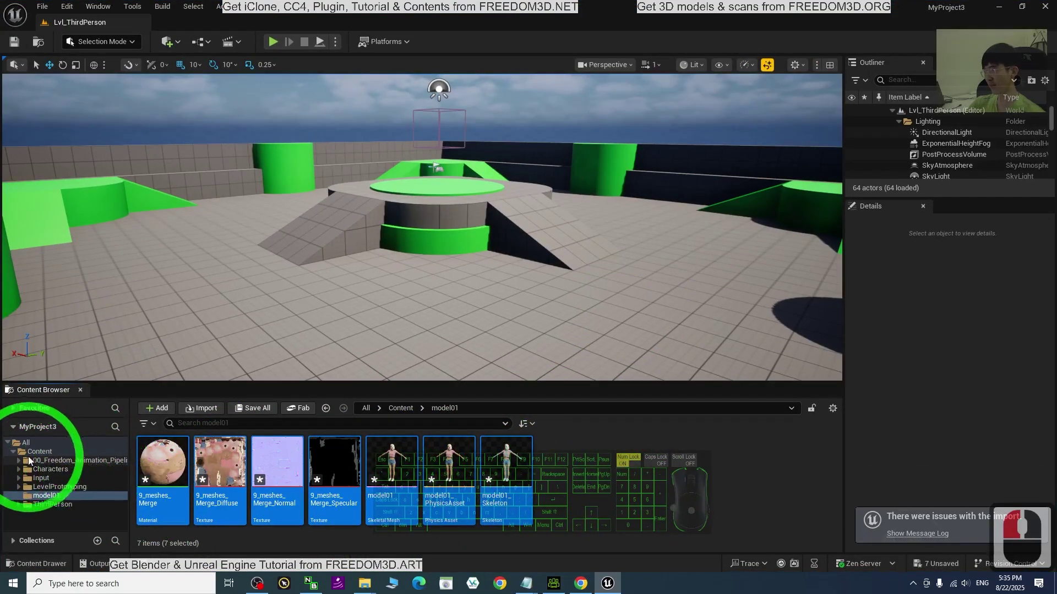
- Browse into the 00_Freedom_Animation_Pipeline's CC4_Baked folder in the Content Browser
left_click(25, 464)
left_click(57, 464)
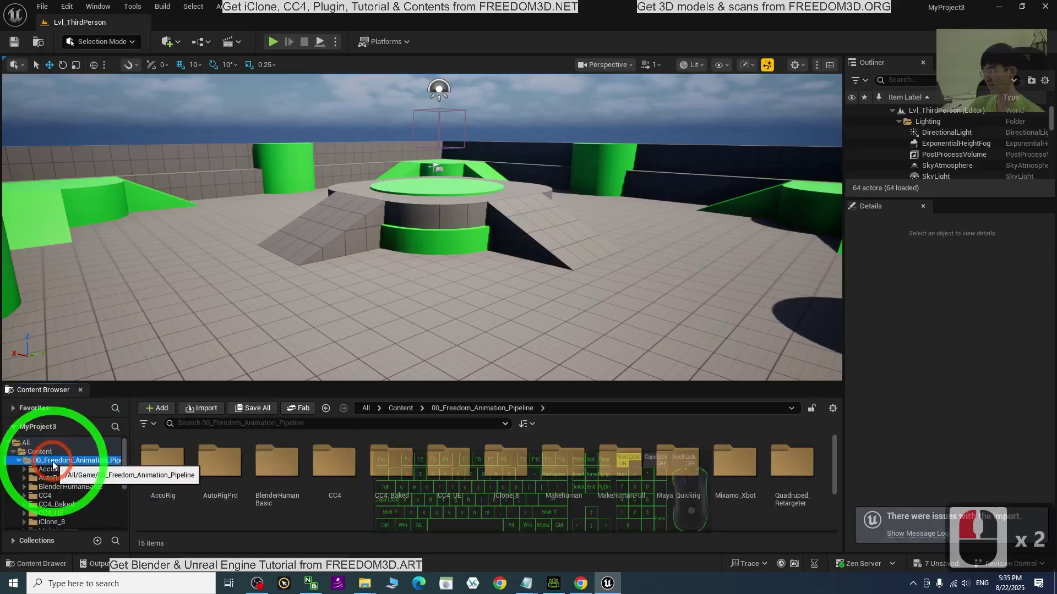
scroll("down", 3)
scroll("down", 3)
scroll("down", 3)
scroll("down", 3)
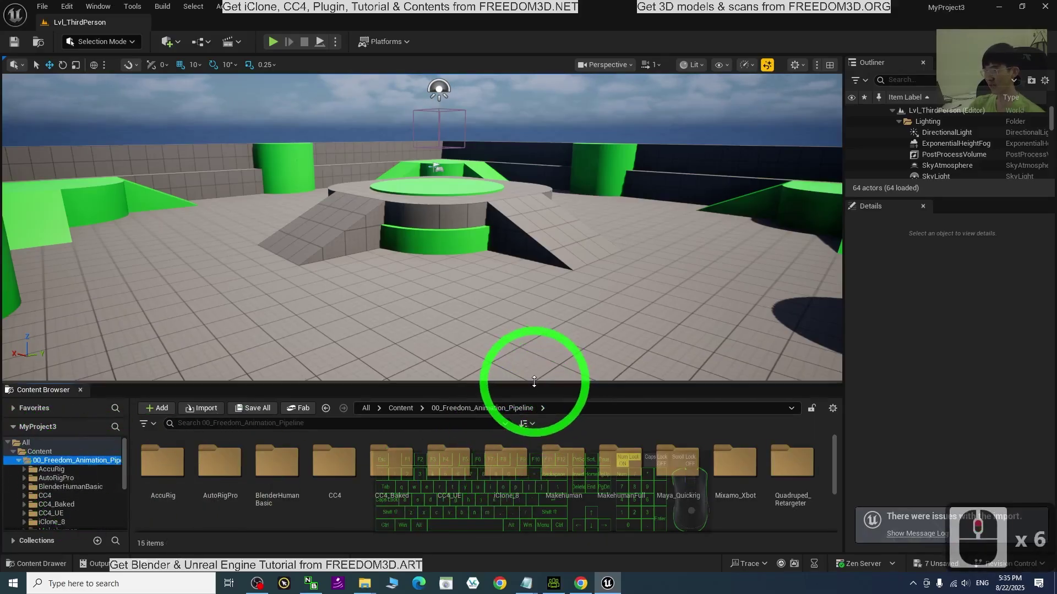
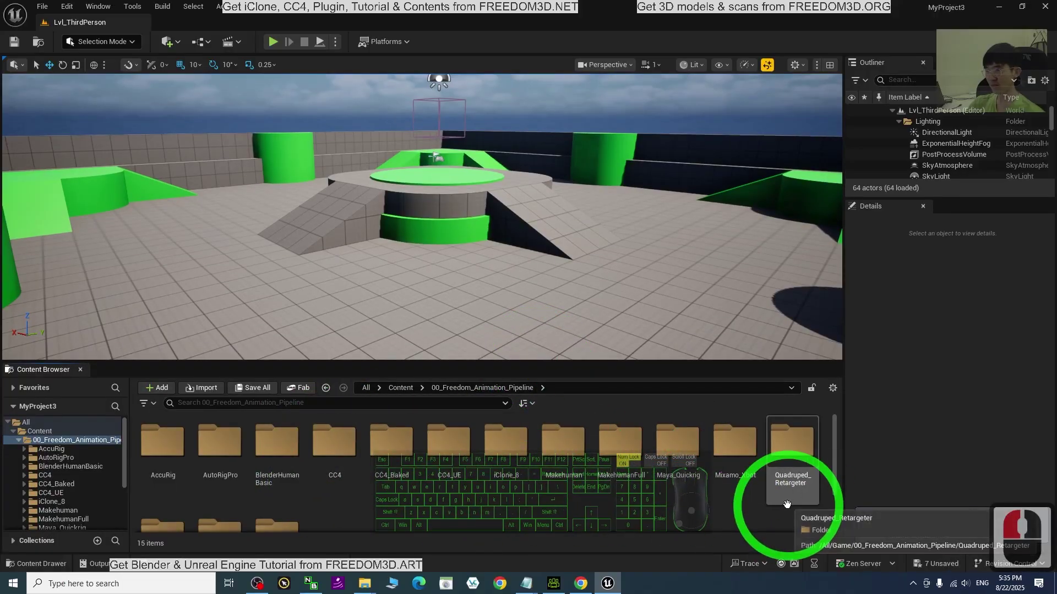
left_click(389, 450)
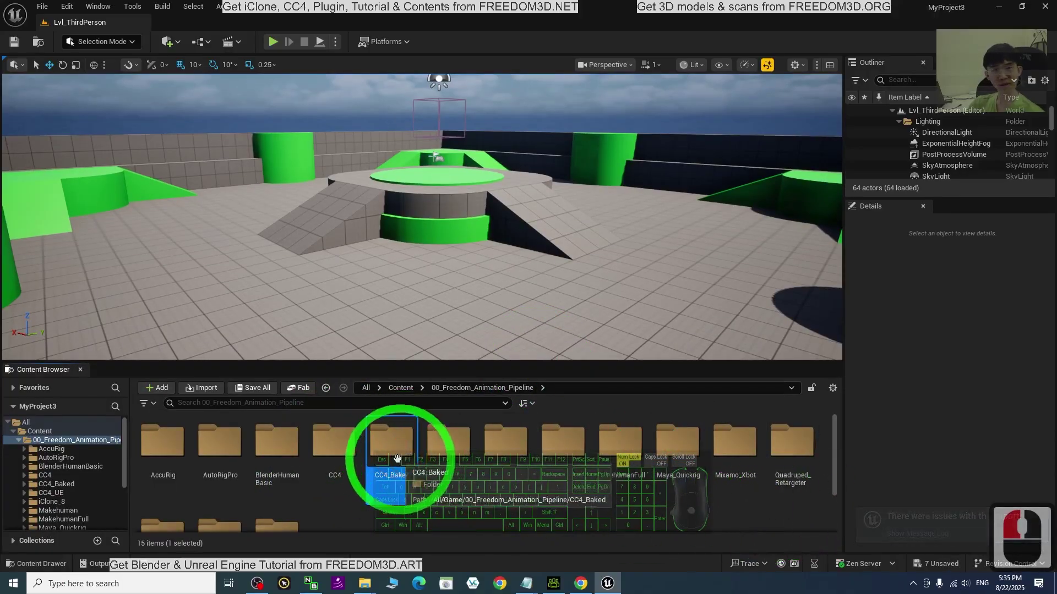
left_click_drag(400, 456, 394, 439)
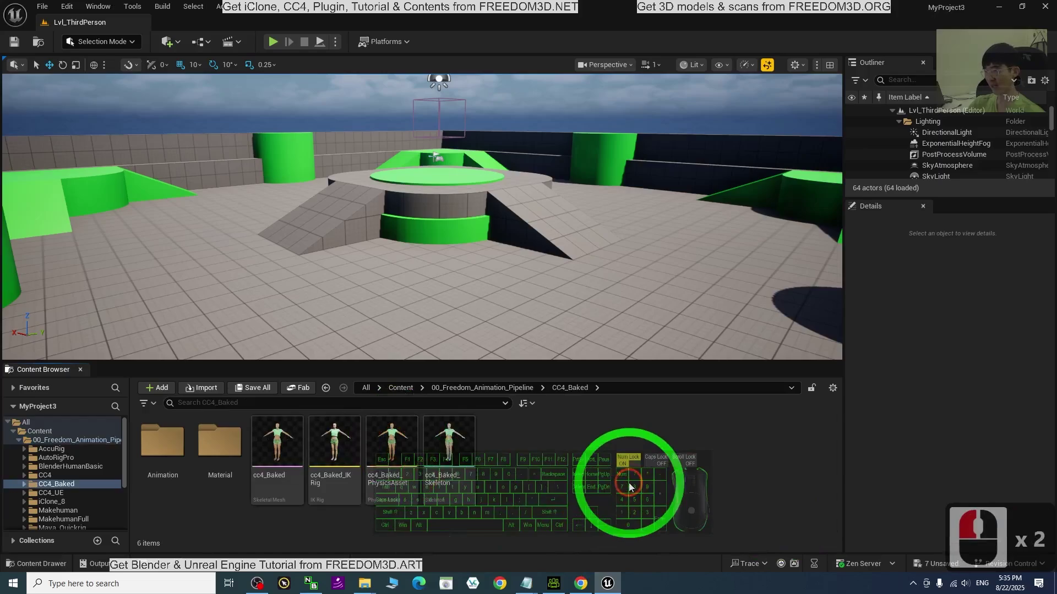
left_click(629, 491)
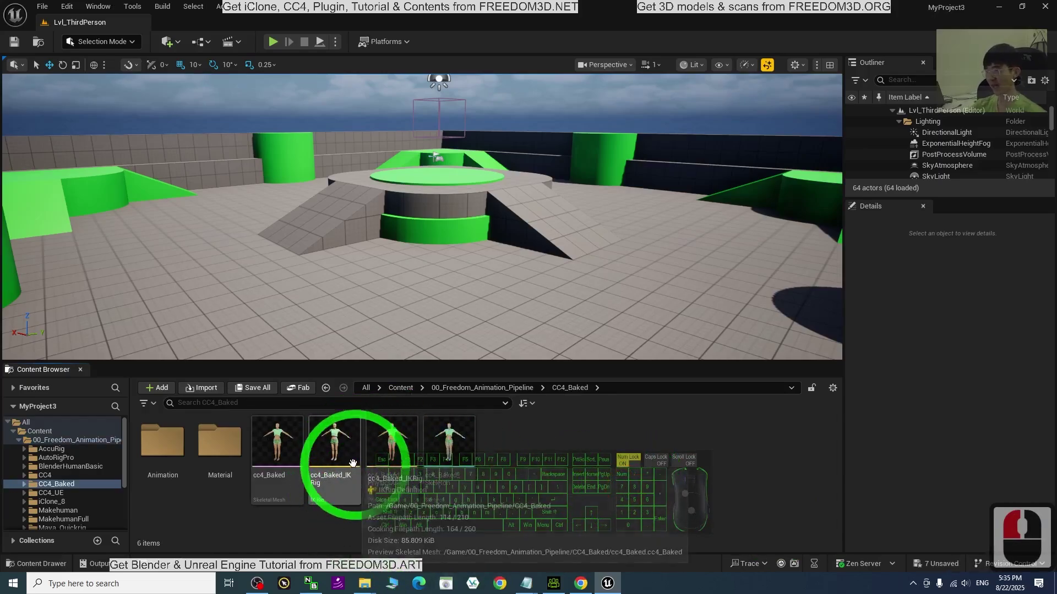
left_click_drag(343, 455, 322, 457)
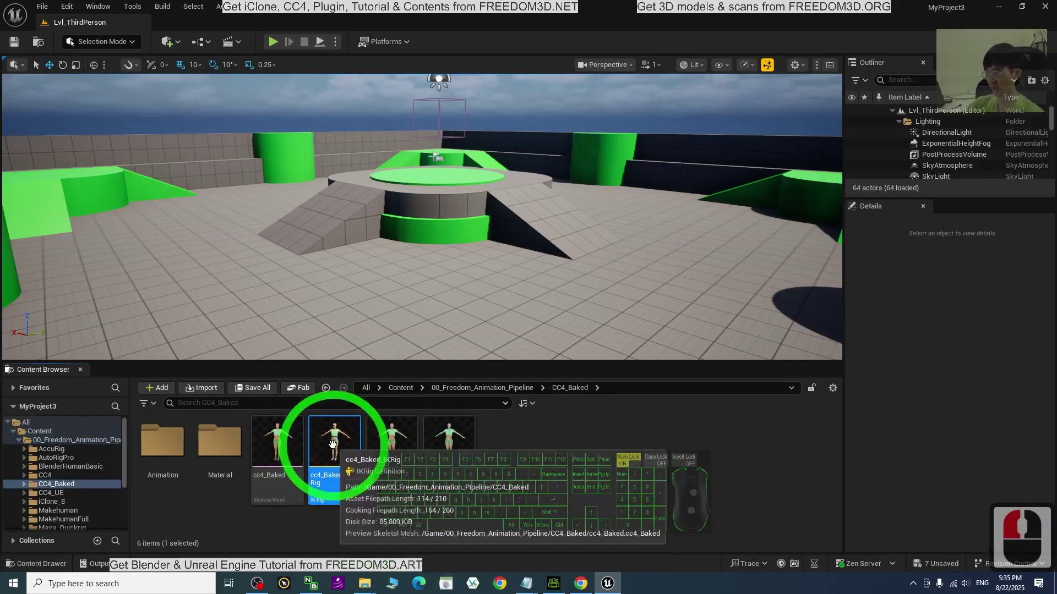
- Duplicate the CC4_Baked IK rig as model01_IKRig and move it into the model01 folder
right_click(336, 442)
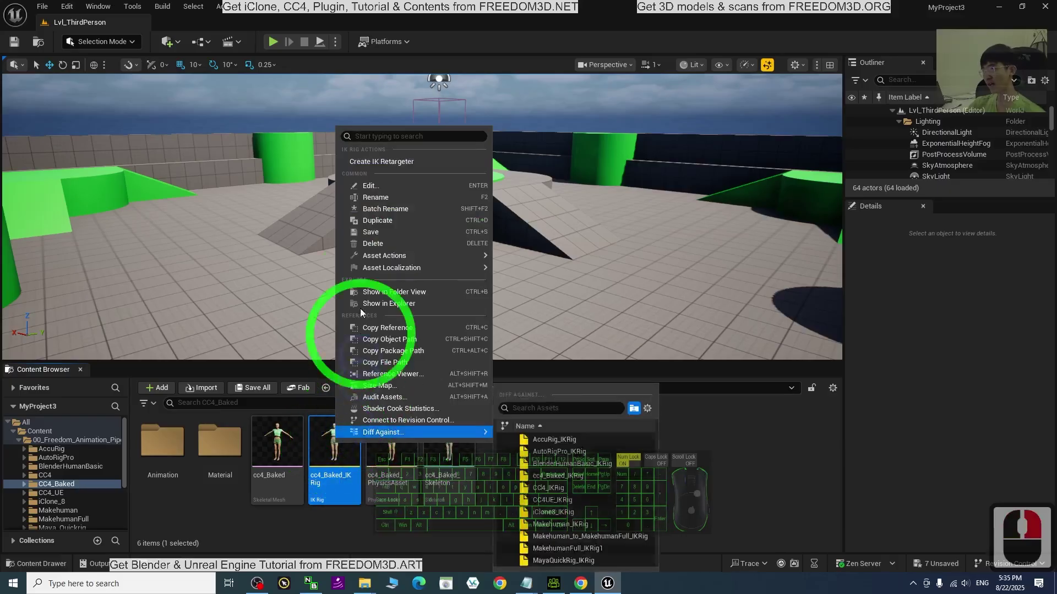
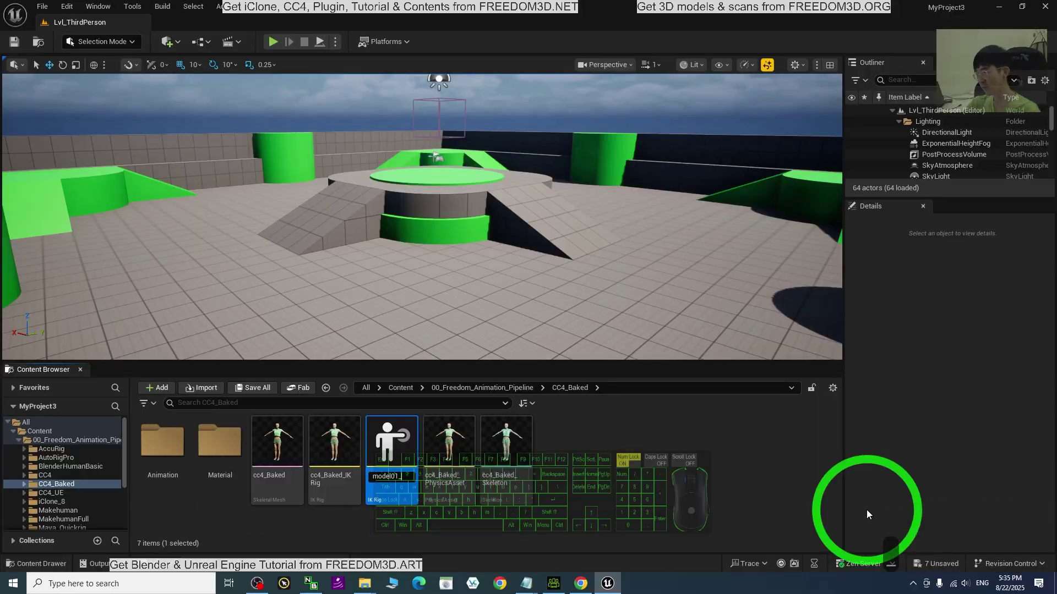
type("ikig")
key("Return")
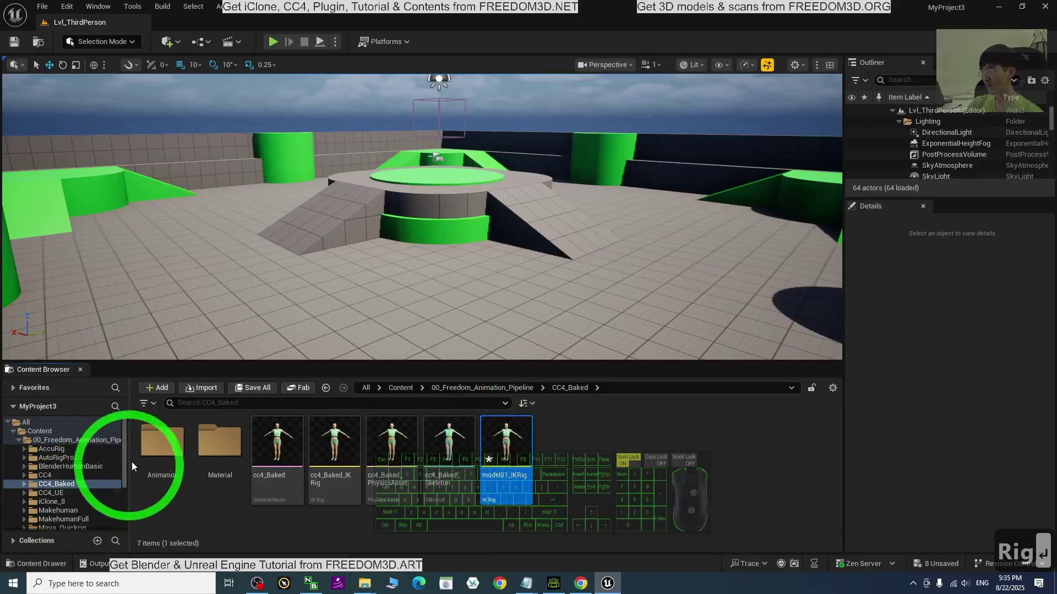
type("Rig↵")
left_click_drag(129, 435, 124, 499)
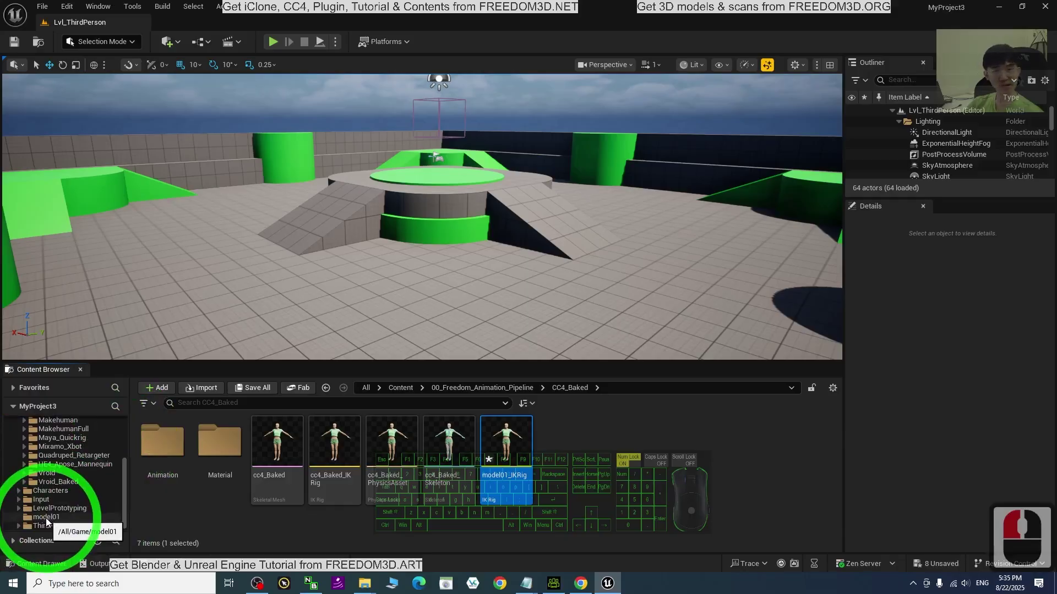
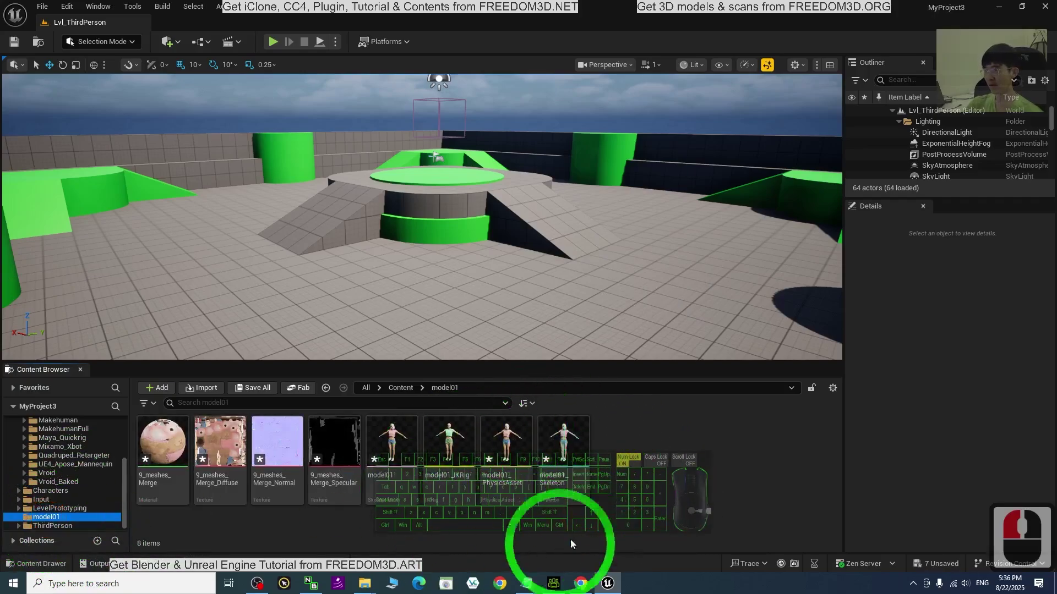
- In model01_IKRig, maximized, set Preview Mesh to model01 and save the rig
left_click(457, 451)
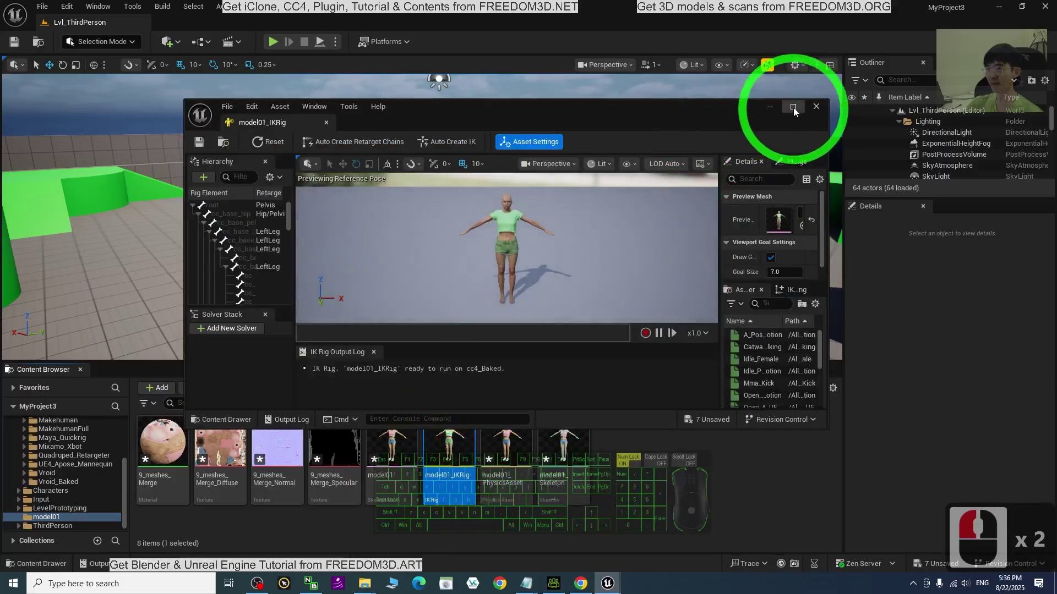
left_click(799, 108)
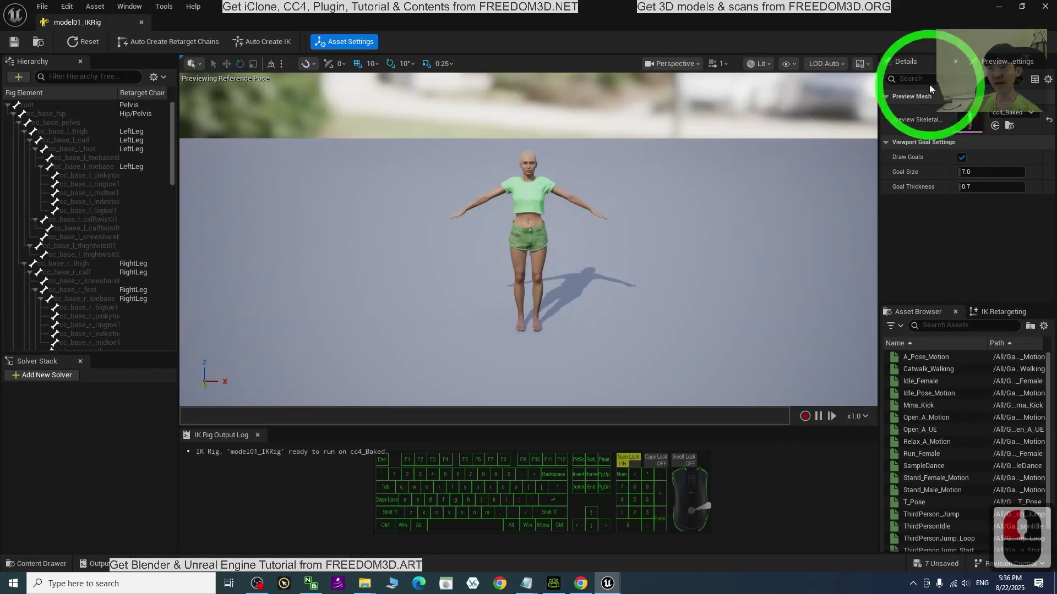
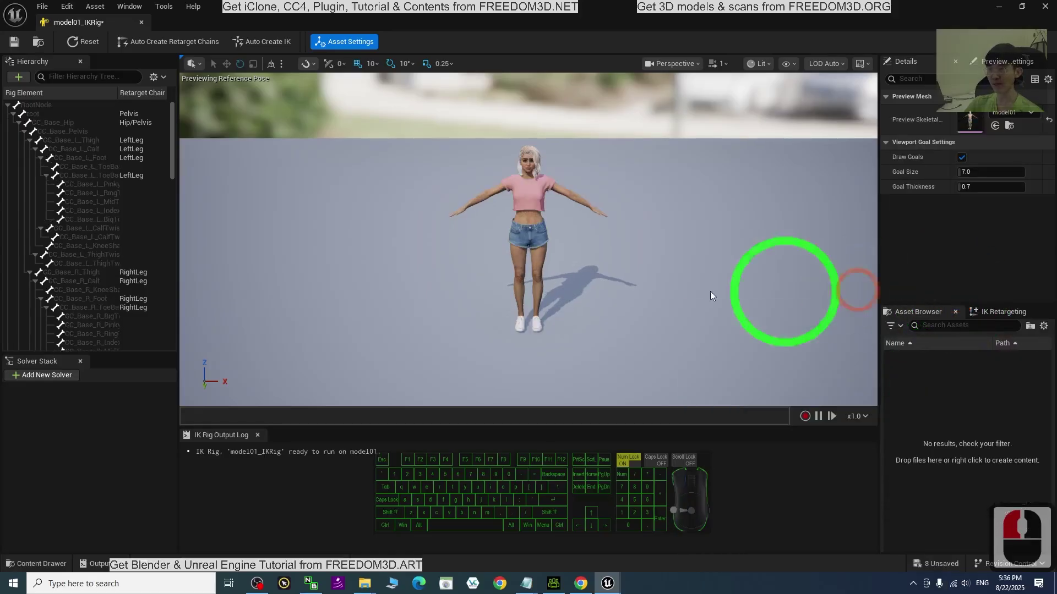
scroll("down", 3)
middle_click(601, 203)
left_click(460, 199)
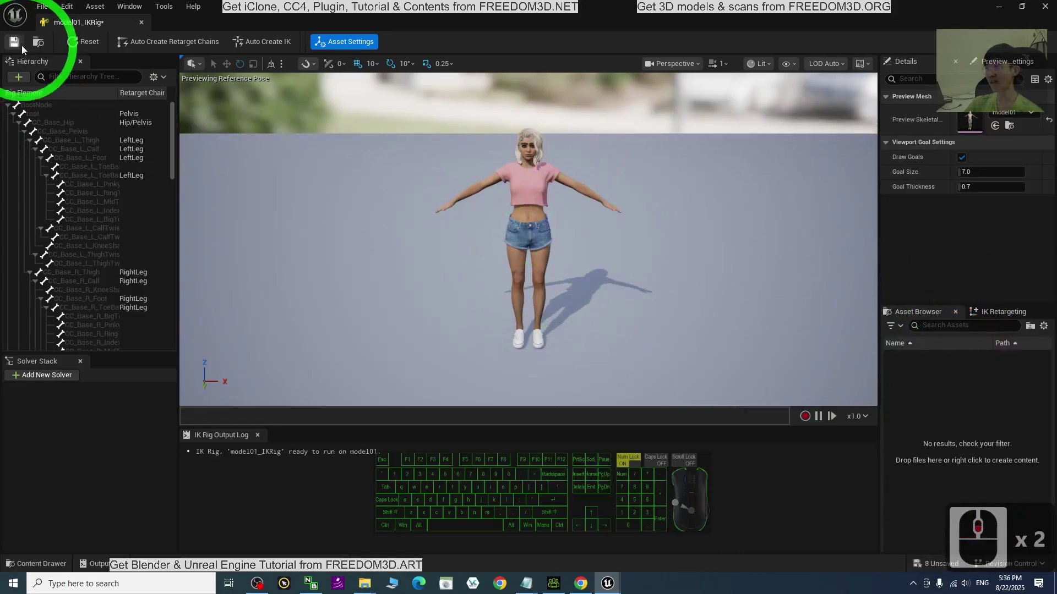
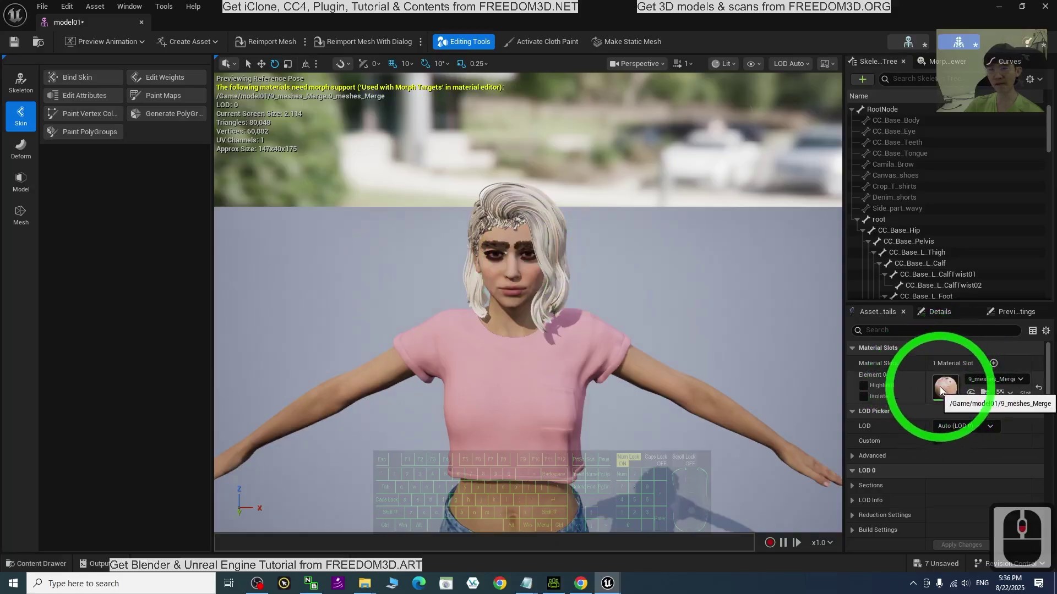
- In 9_meshes_Merge, spread the graph: result node further right, OpacityMaskMap node left
left_click(947, 387)
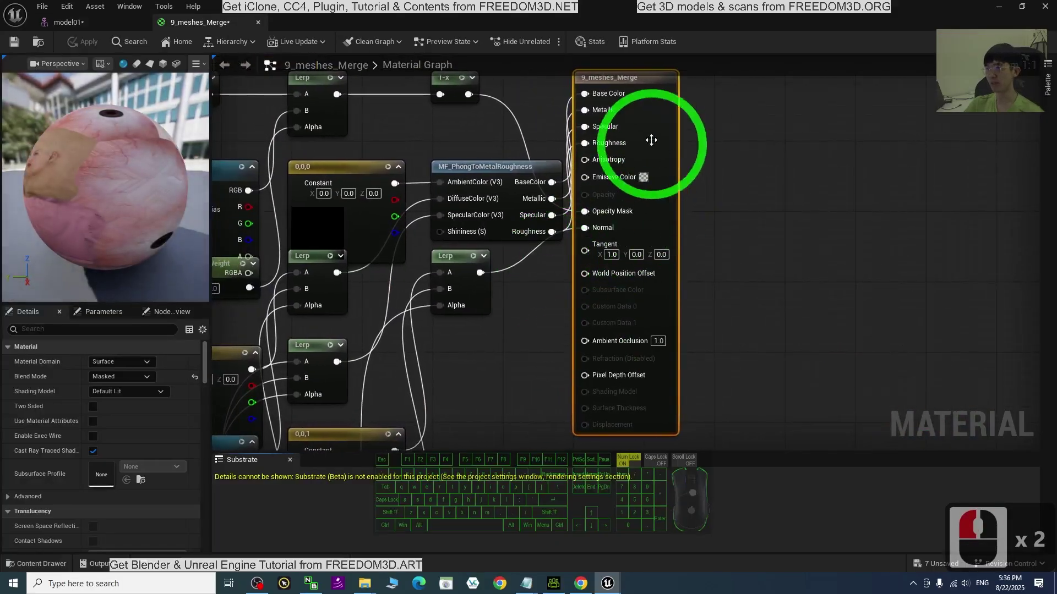
left_click_drag(841, 315, 824, 293)
middle_click(820, 293)
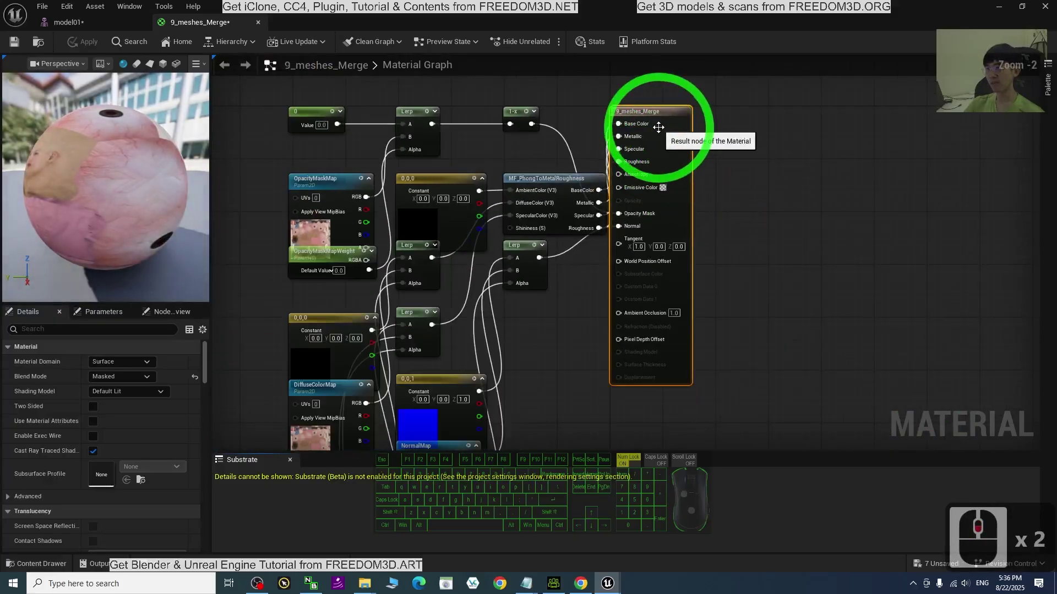
left_click_drag(661, 114, 792, 123)
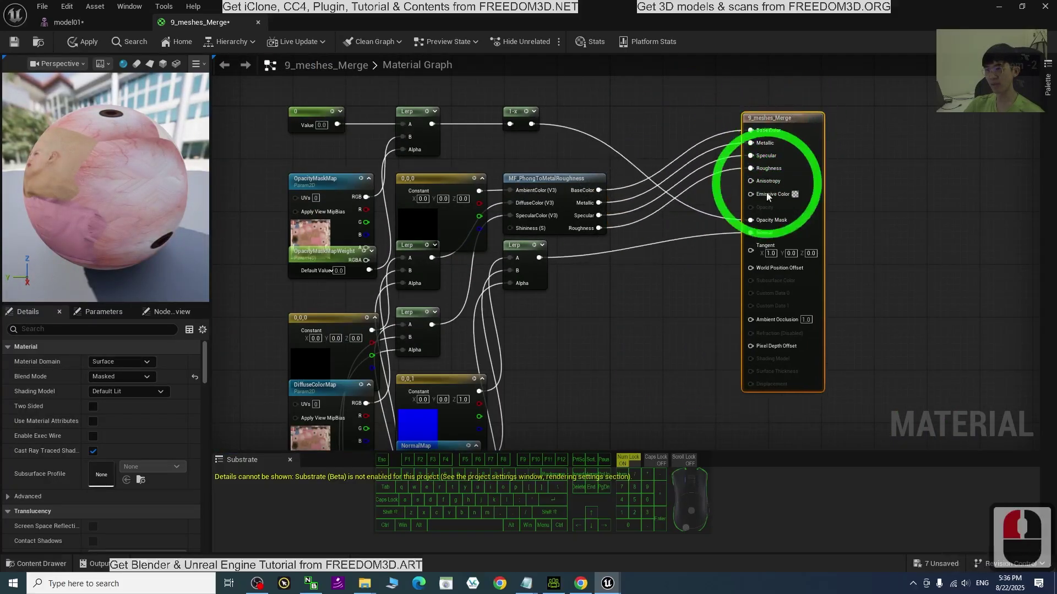
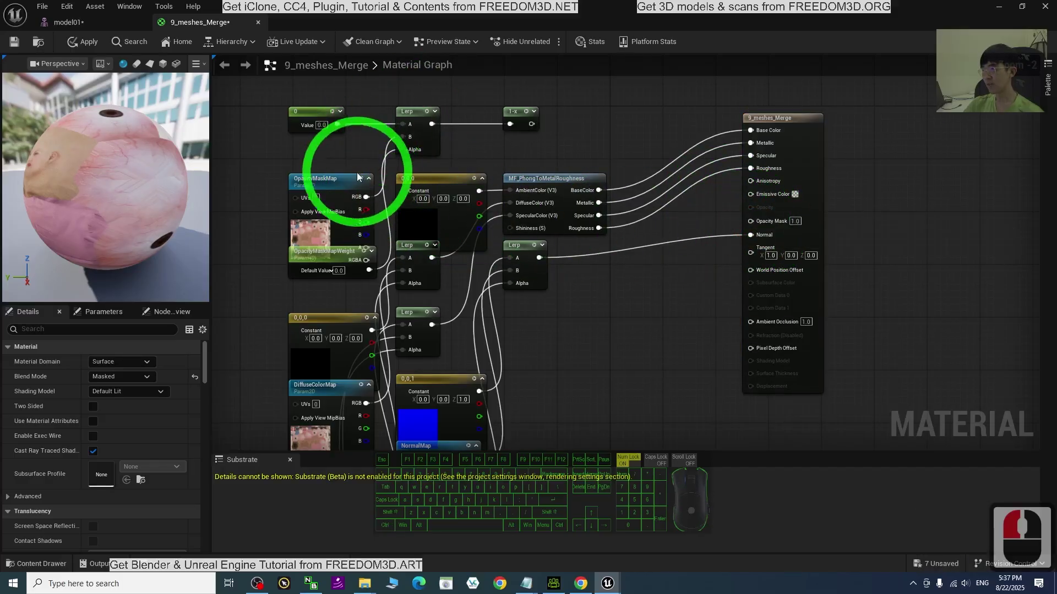
left_click_drag(335, 183, 274, 156)
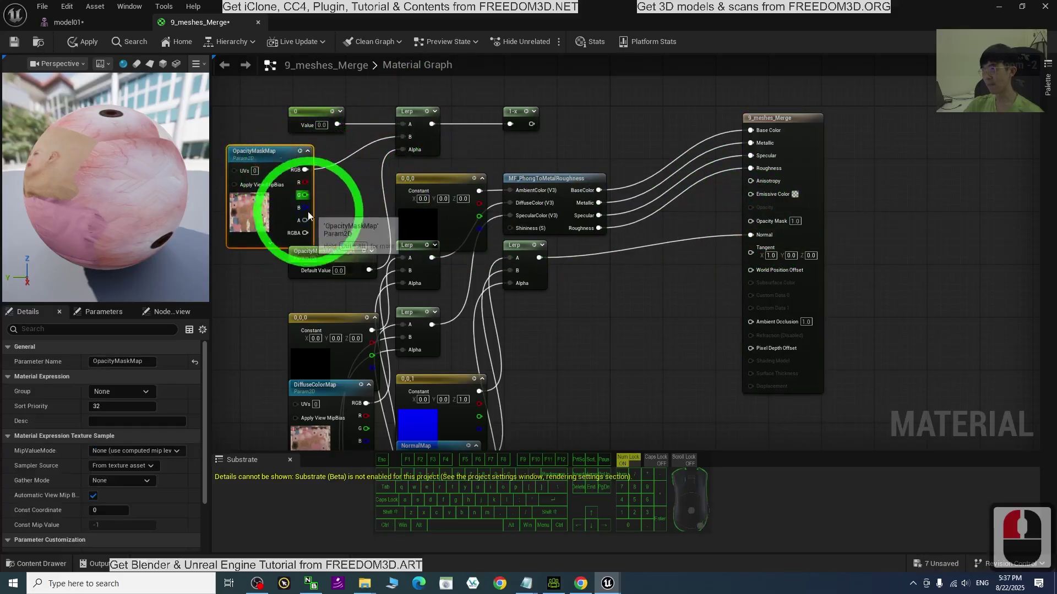
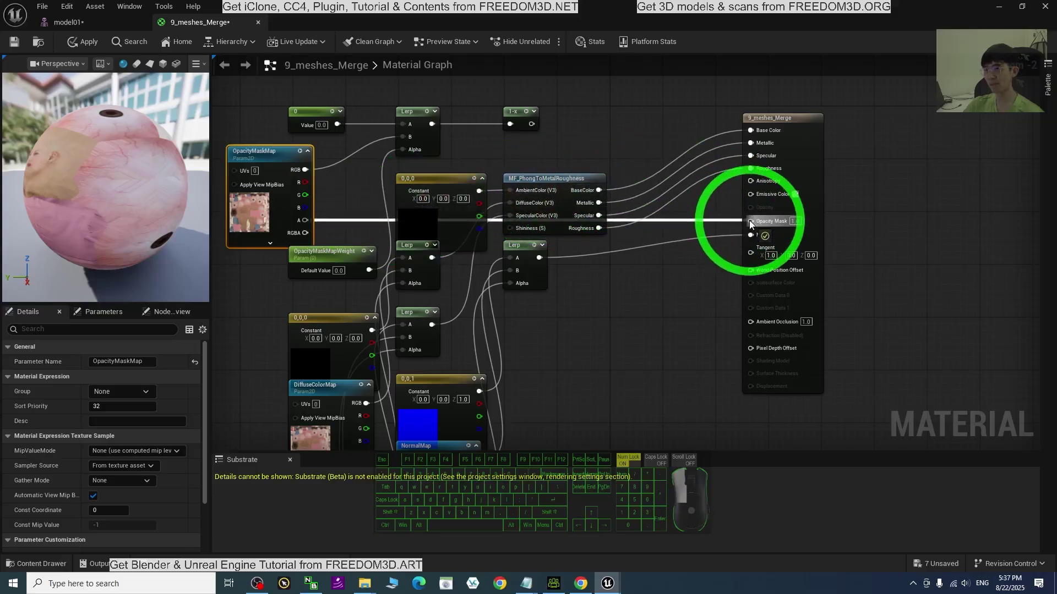
- Wire OpacityMaskMap's A pin into the result's Opacity Mask and apply the material
left_click_drag(758, 223, 851, 295)
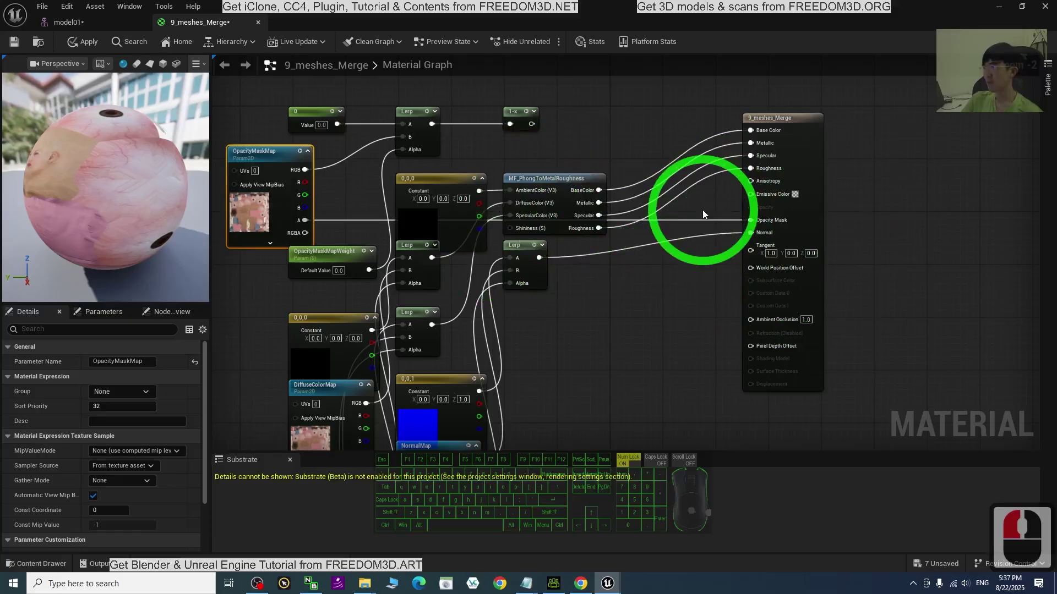
left_click_drag(71, 59, 35, 67)
left_click(19, 45)
left_click_drag(19, 45, 151, 18)
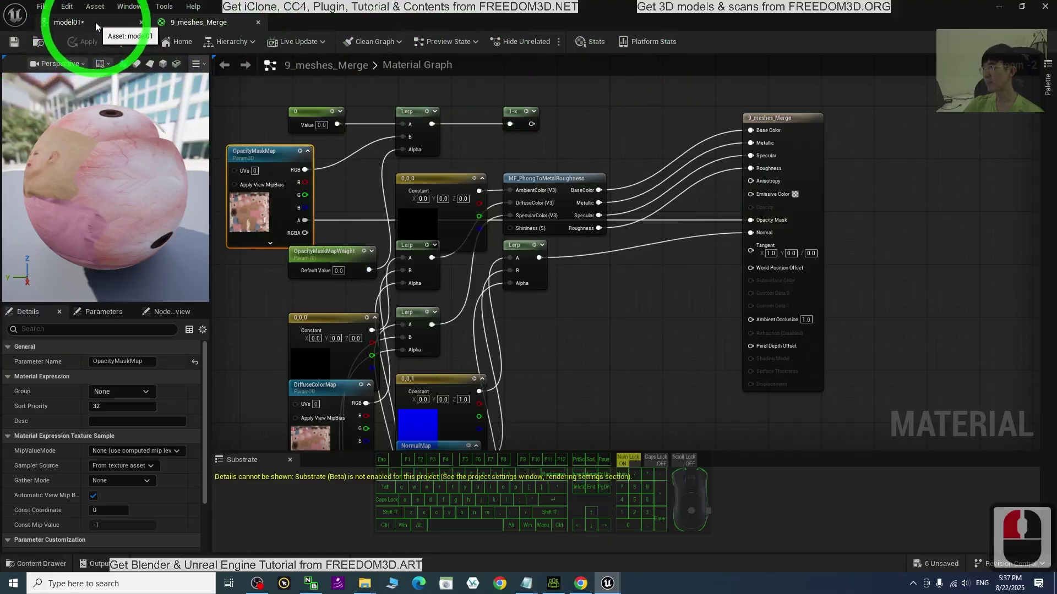
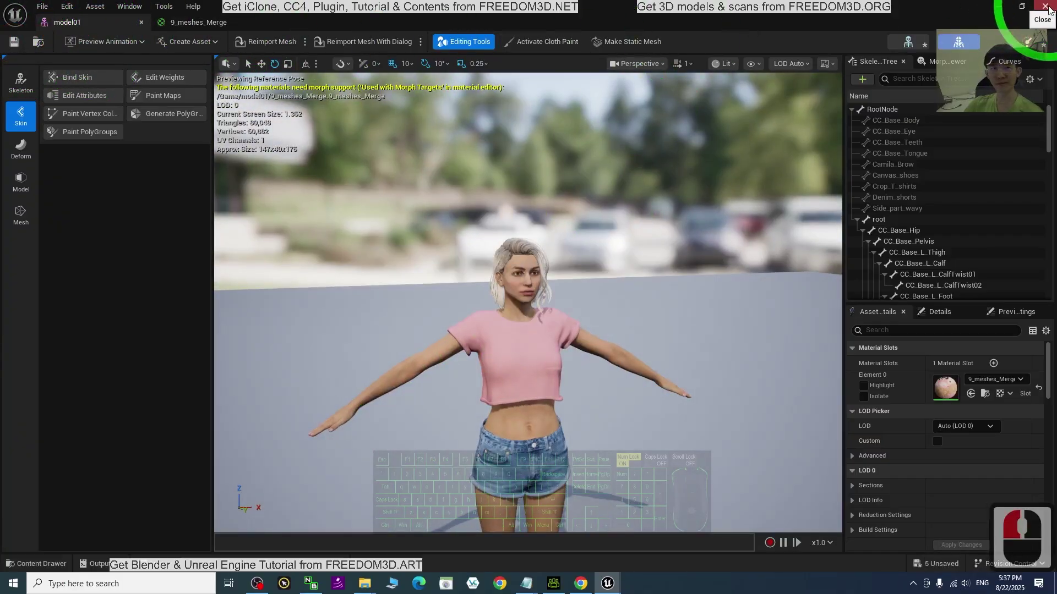
- Close the model01 character editor, returning to the ThirdPerson level's Content Browser
left_click(1053, 8)
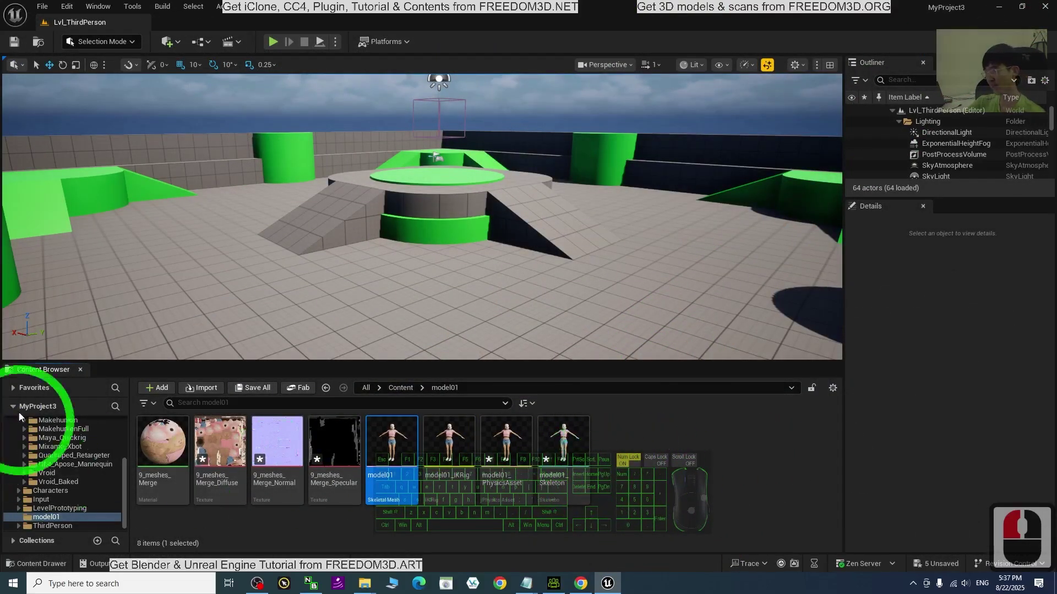
left_click_drag(183, 405, 131, 470)
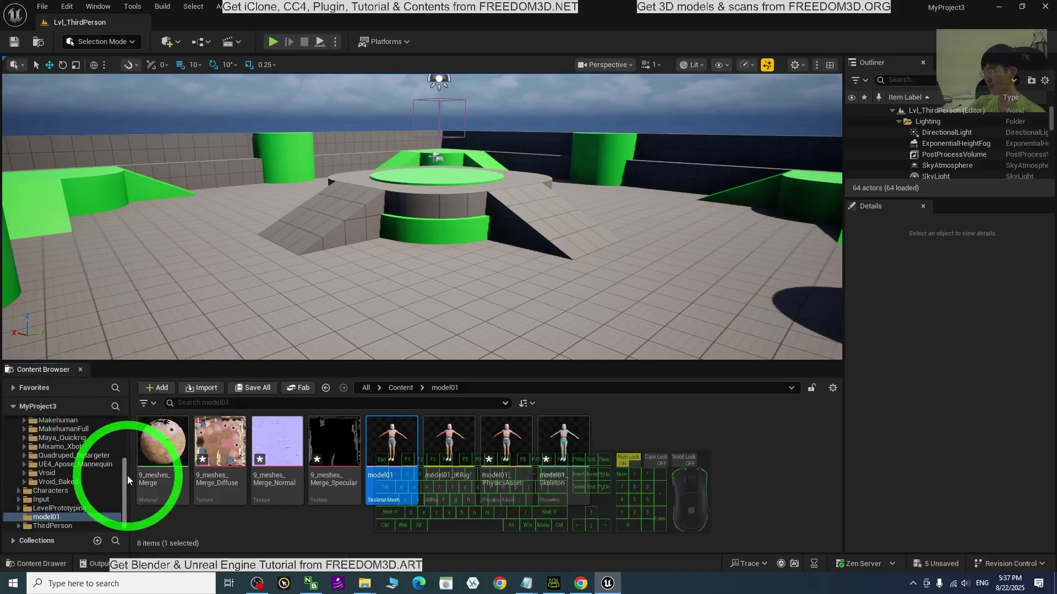
left_click_drag(129, 478, 129, 428)
- Enter 00_Freedom_Animation_Pipeline and then its UE4_Apose_Mannequin folder
left_click_drag(110, 437, 64, 452)
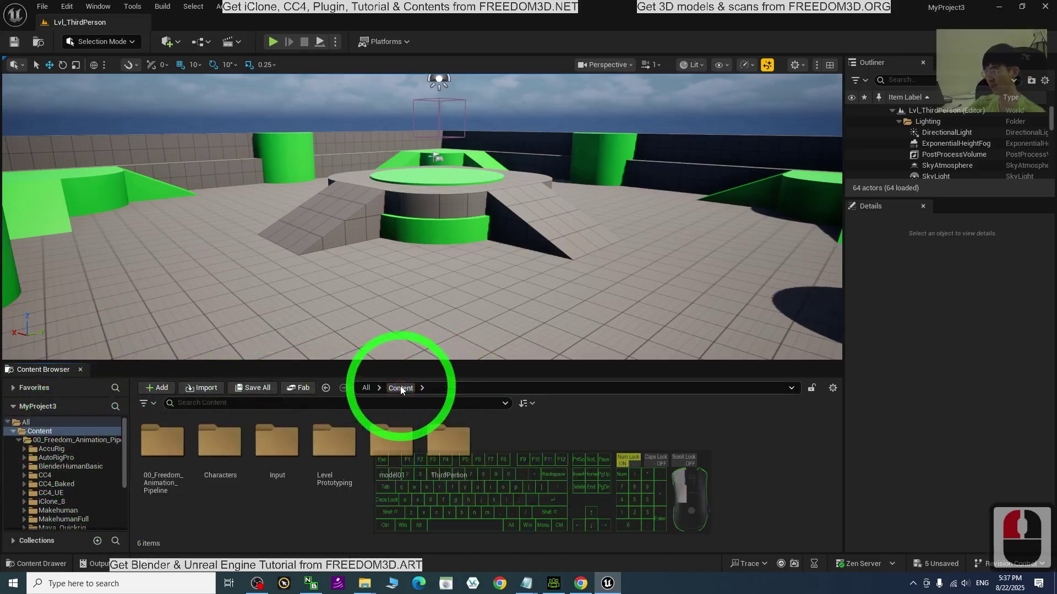
left_click(142, 460)
double_click(168, 444)
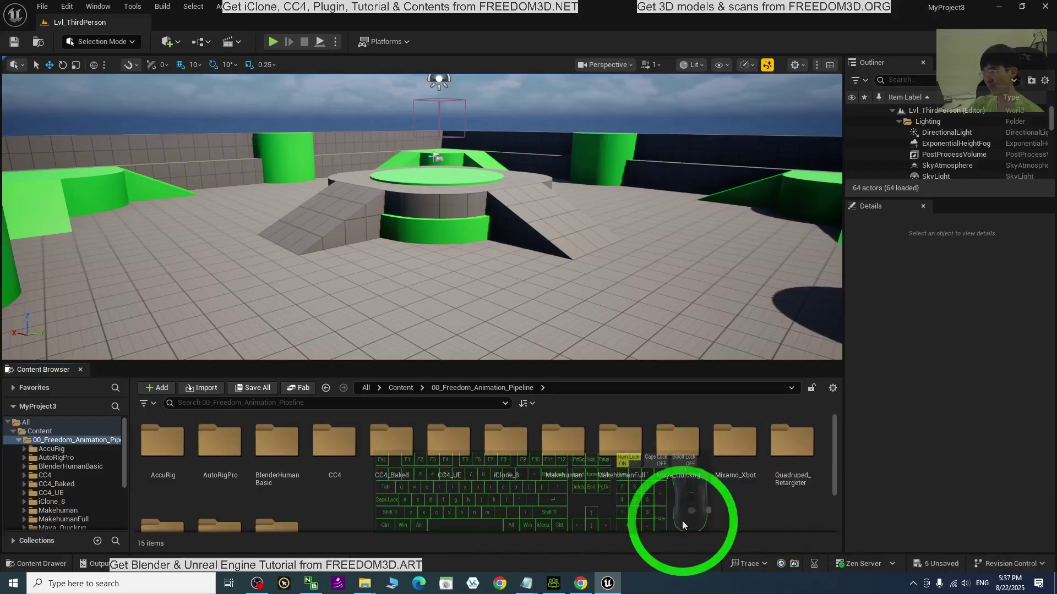
left_click_drag(840, 454, 833, 490)
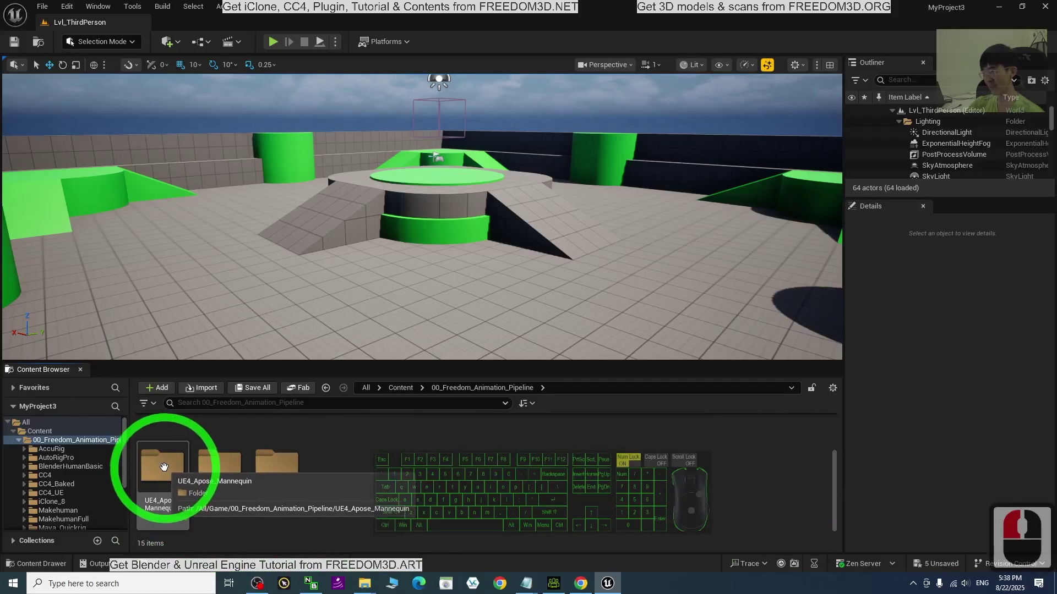
double_click(164, 470)
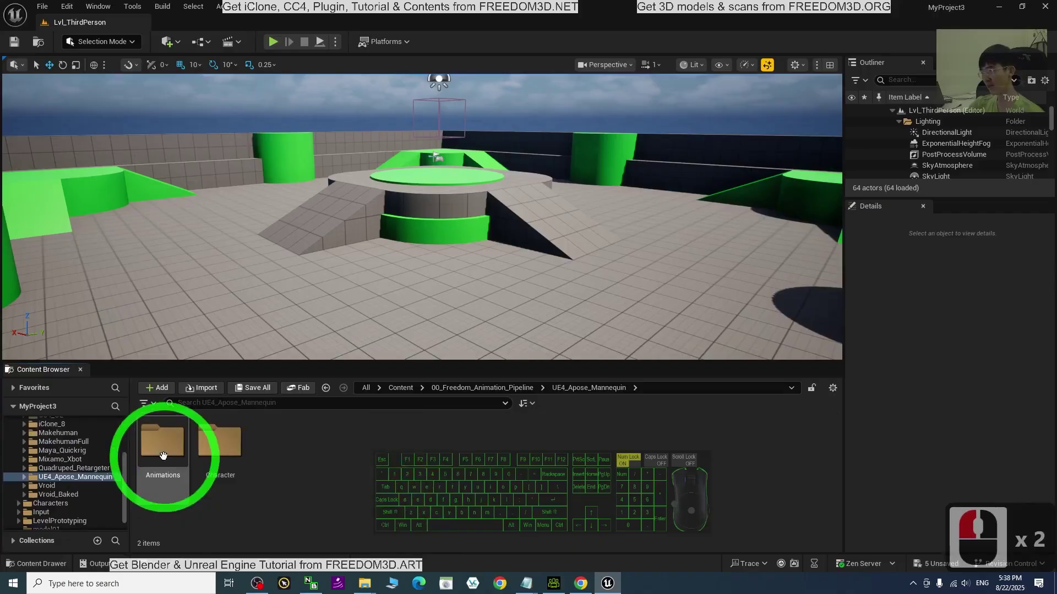
- Look through the Animations and AnimationBlueprint folders, then return to UE4_Apose_Mannequin
double_click(166, 445)
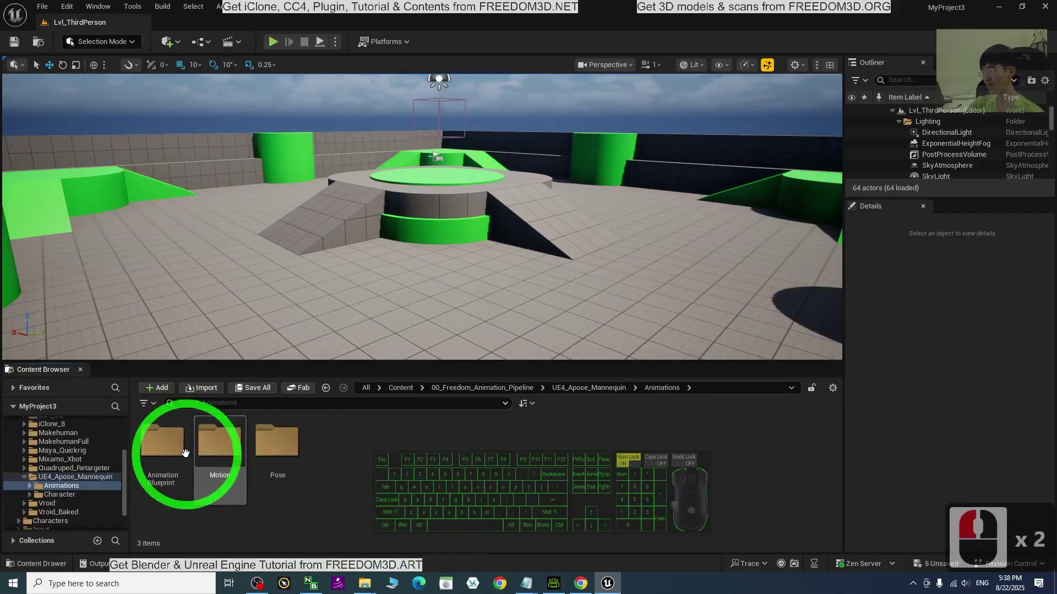
double_click(167, 446)
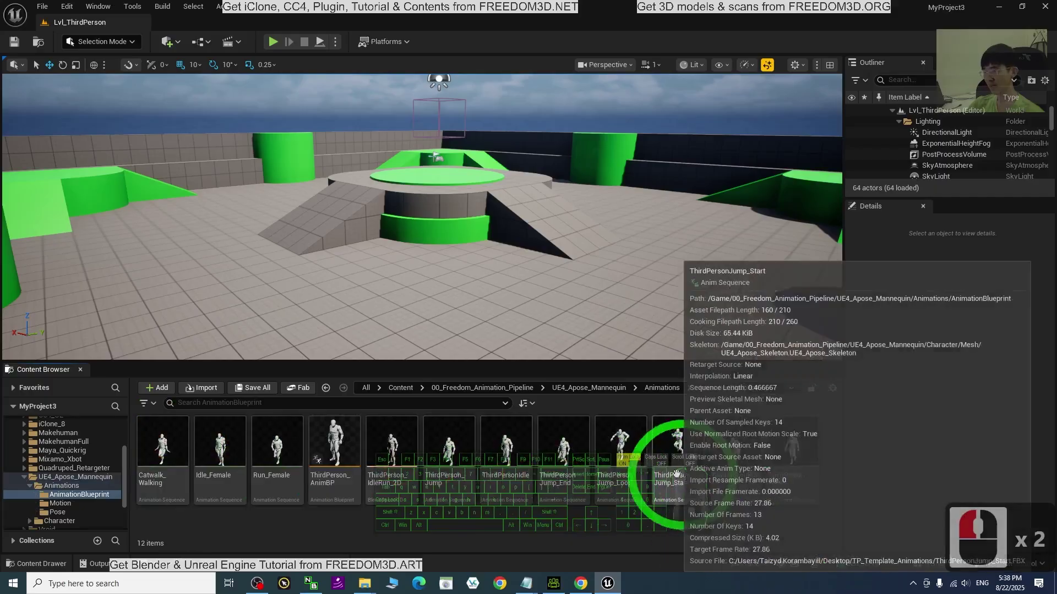
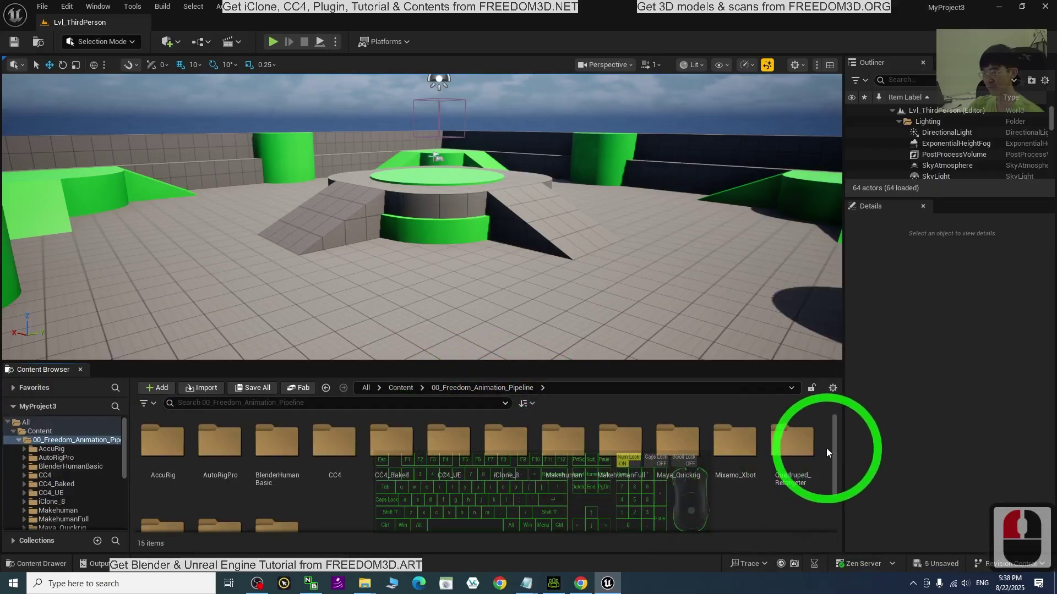
left_click_drag(838, 446, 839, 464)
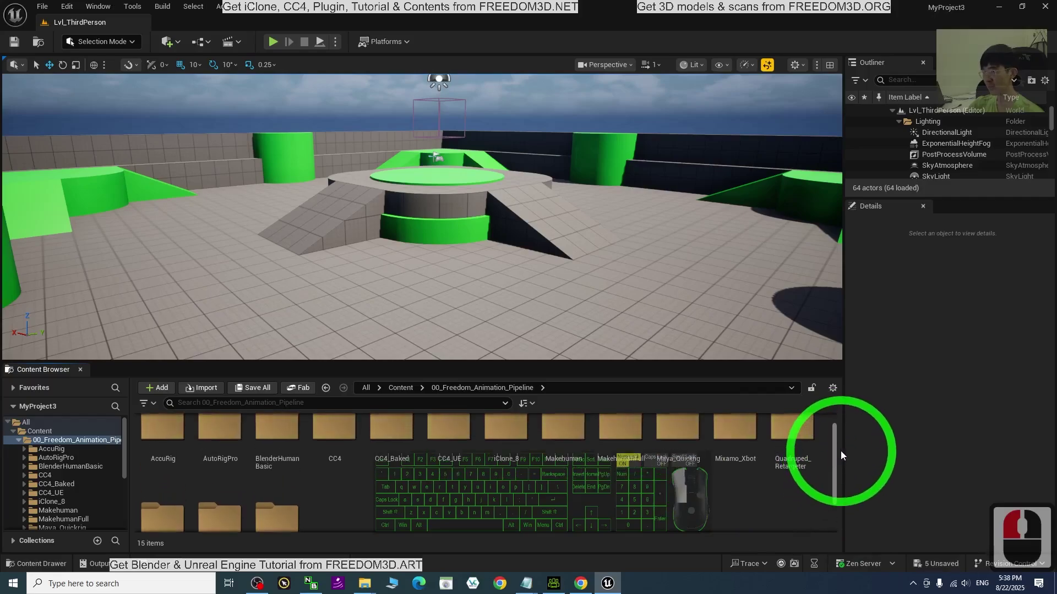
left_click(849, 448)
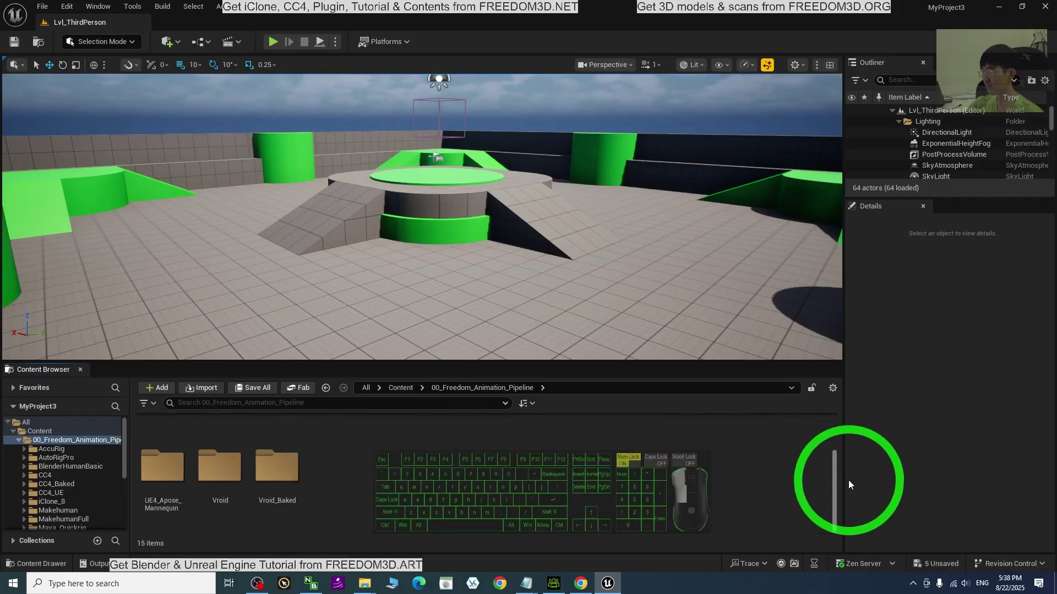
left_click_drag(840, 487, 168, 474)
left_click(168, 473)
- In the mannequin's Mesh folder, create an IK Retargeter named UE4Apose_to_model01_IKRetargeter
double_click(203, 432)
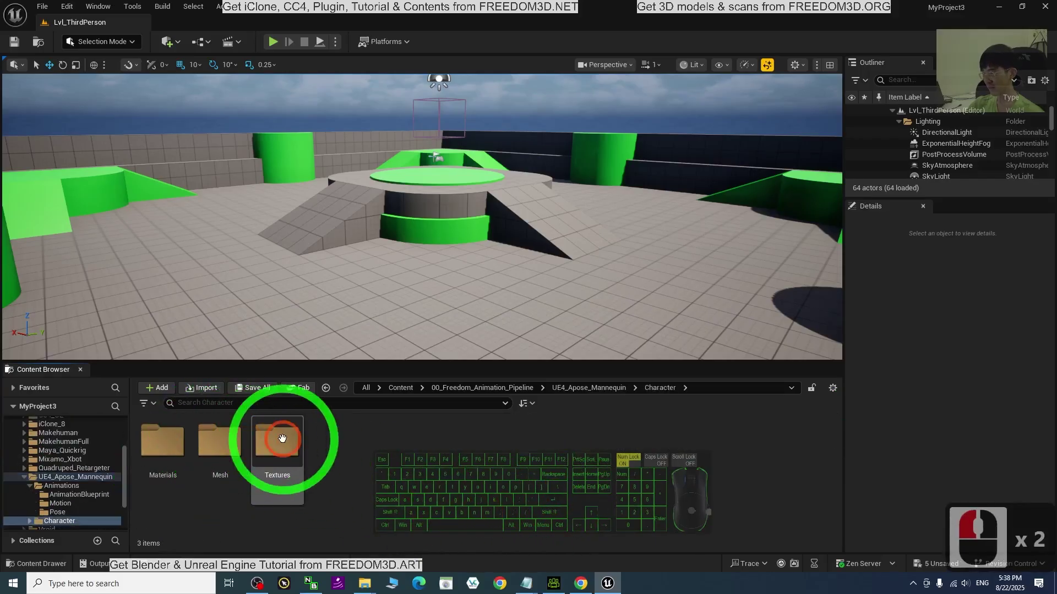
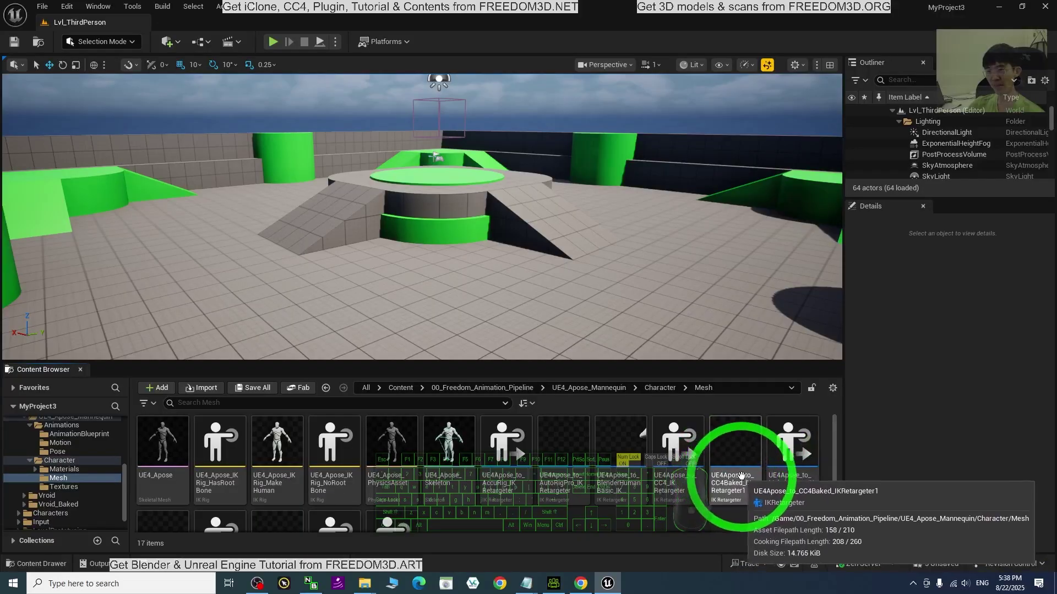
left_click_drag(732, 474, 736, 458)
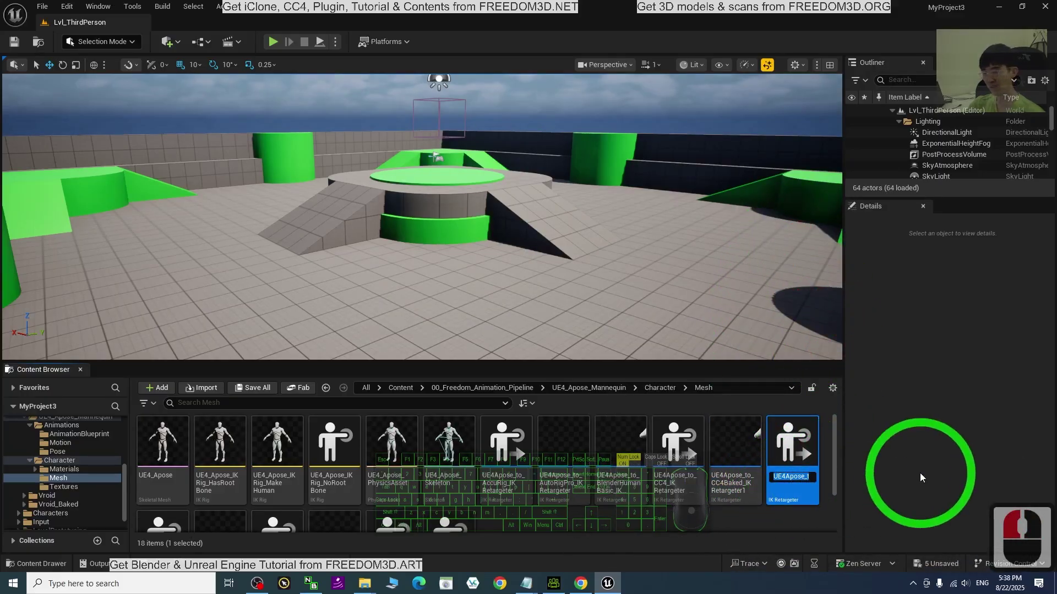
key("BackSpace")
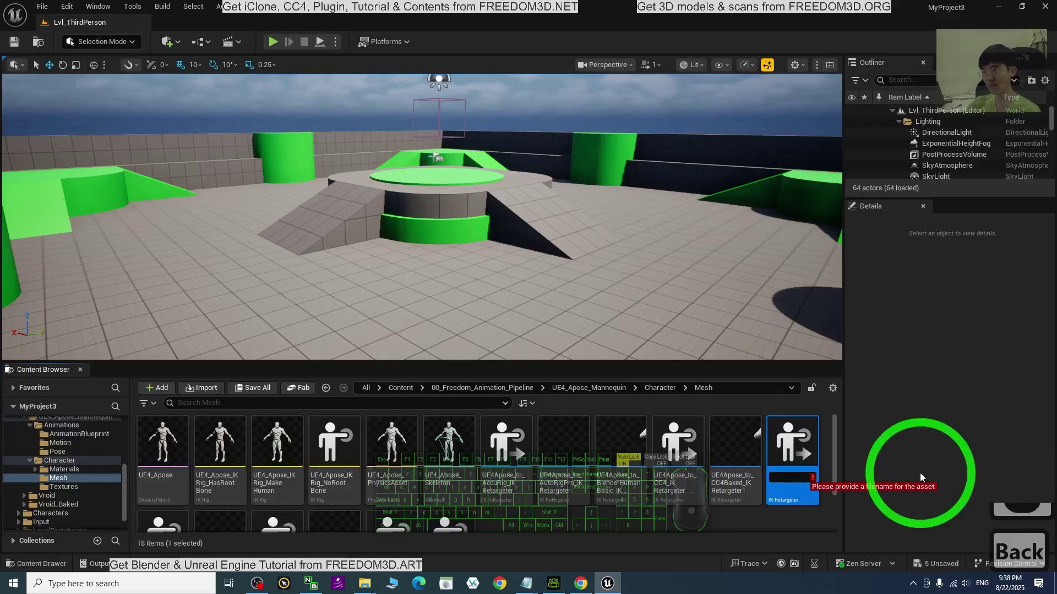
type("ue54")
key("BackSpace")
type("5")
key("BackSpace")
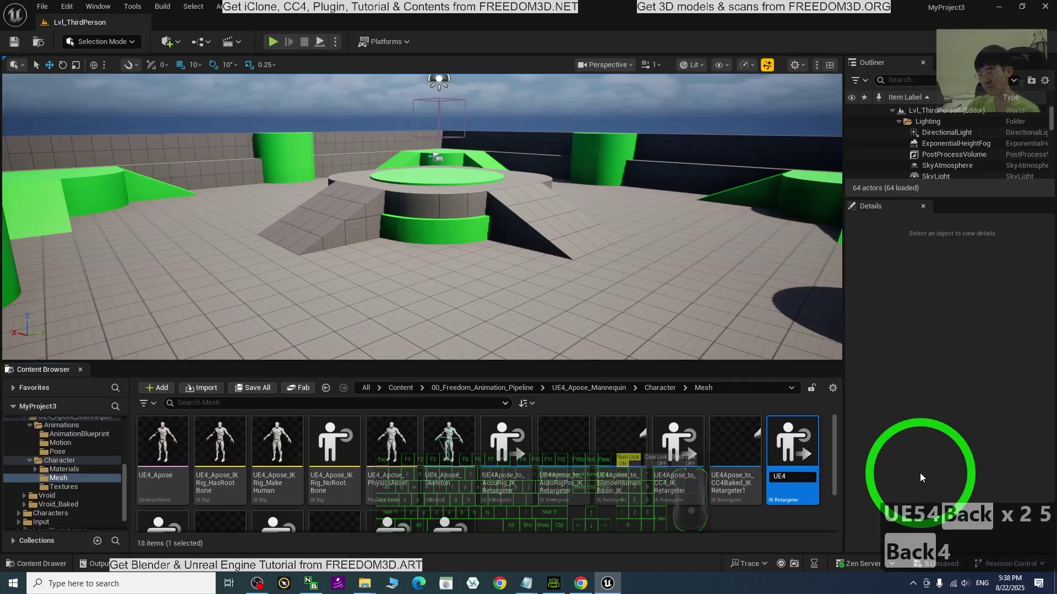
type("pose")
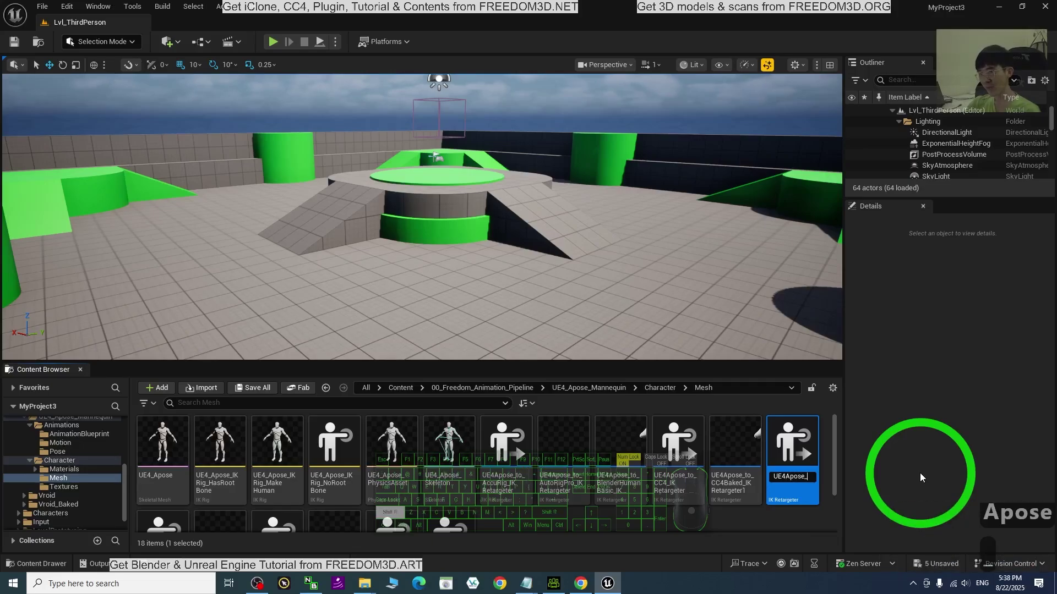
key("t")
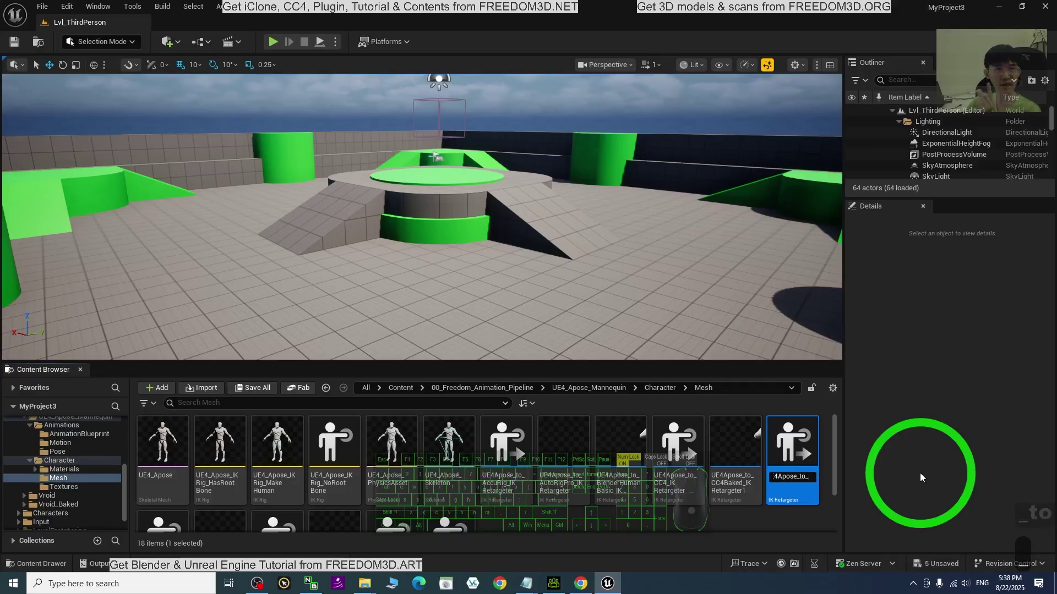
type("model01")
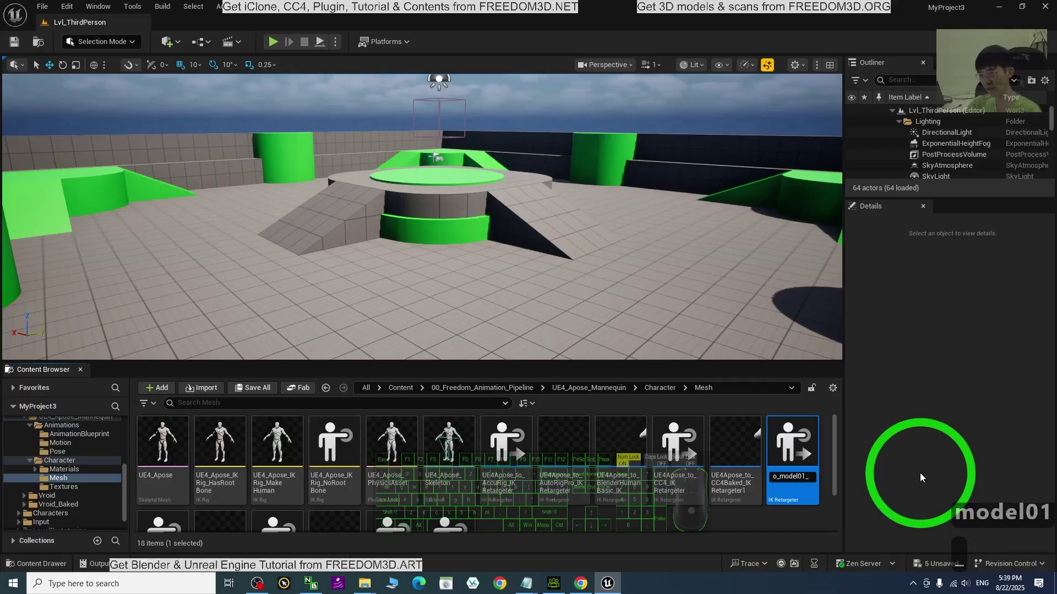
type("ik")
key("r")
type("ta")
key("BackSpace")
key("BackSpace")
key("BackSpace")
key("BackSpace")
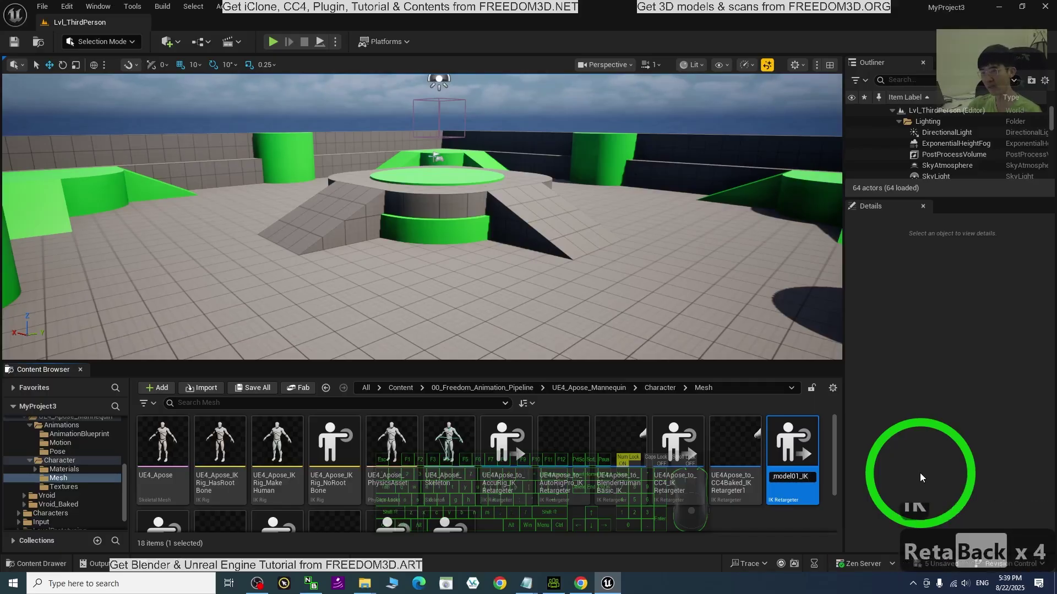
type("etargeter")
key("Return")
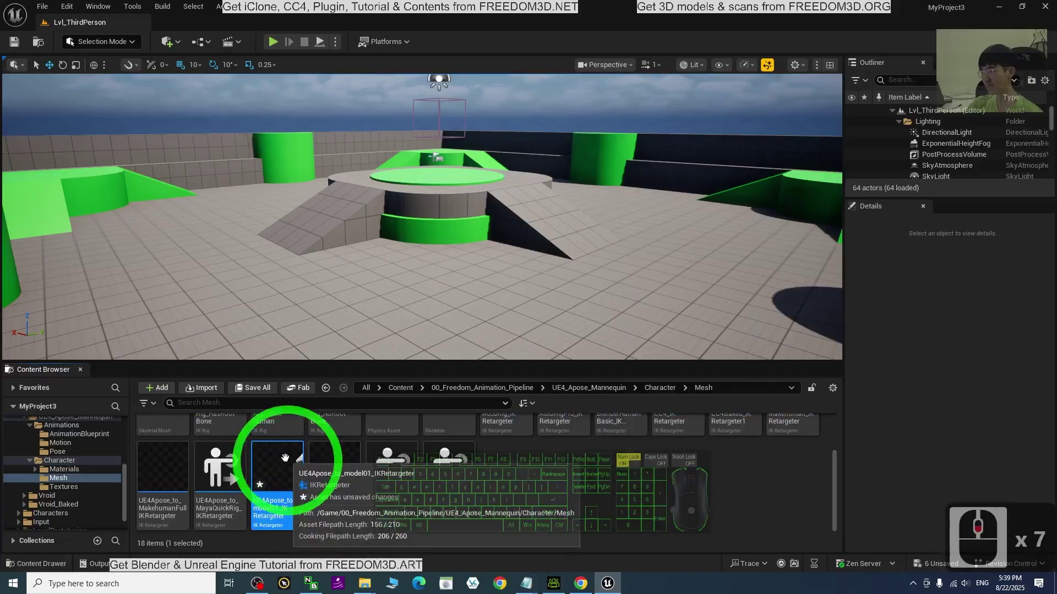
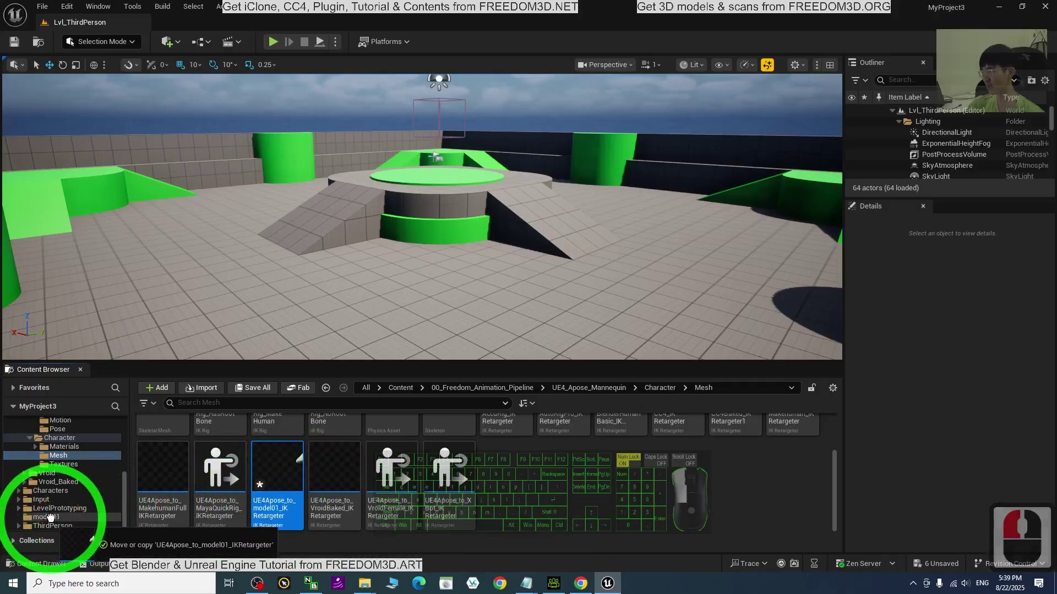
- Move the UE4Apose_to_model01 retargeter into the model01 folder and show that folder
left_click(55, 522)
left_click(89, 485)
left_click_drag(170, 505, 84, 524)
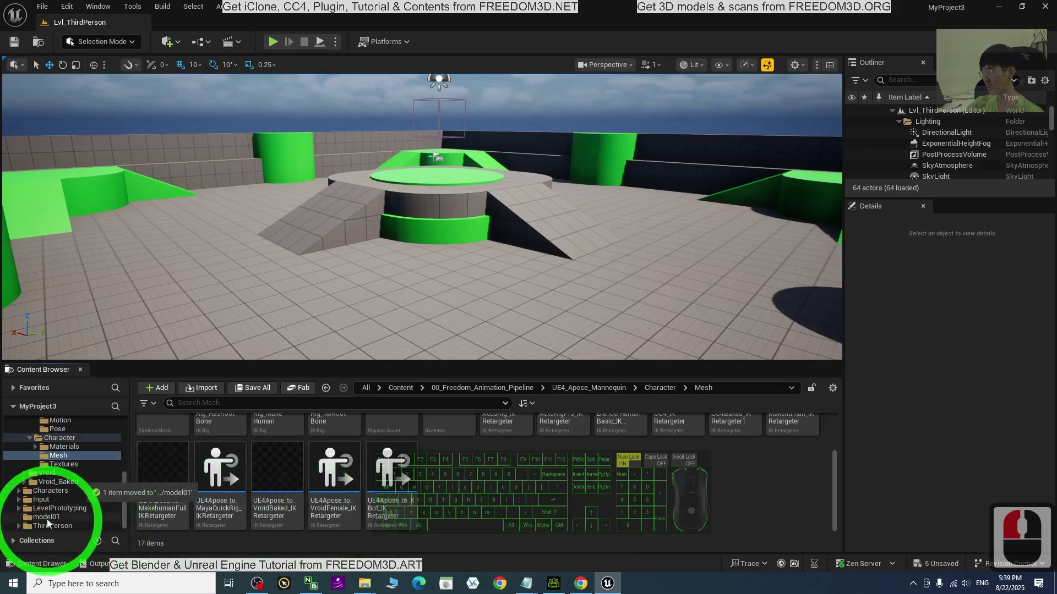
left_click(61, 518)
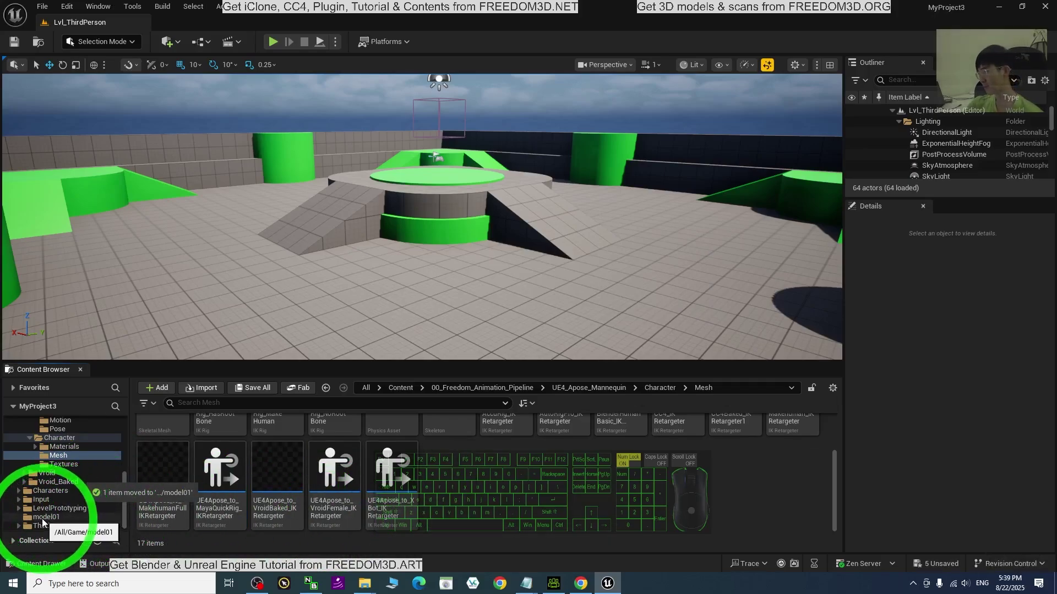
left_click(47, 520)
left_click_drag(47, 519, 685, 472)
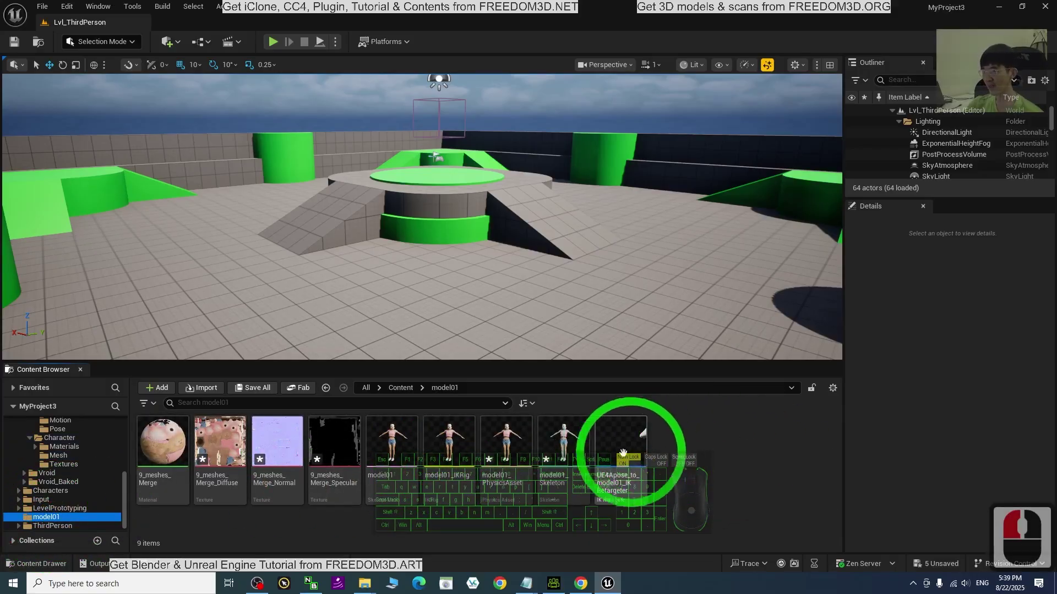
- Open the retargeter with no pelvis height offset and set Default Target IK Rig to model01_IKRig
left_click(619, 447)
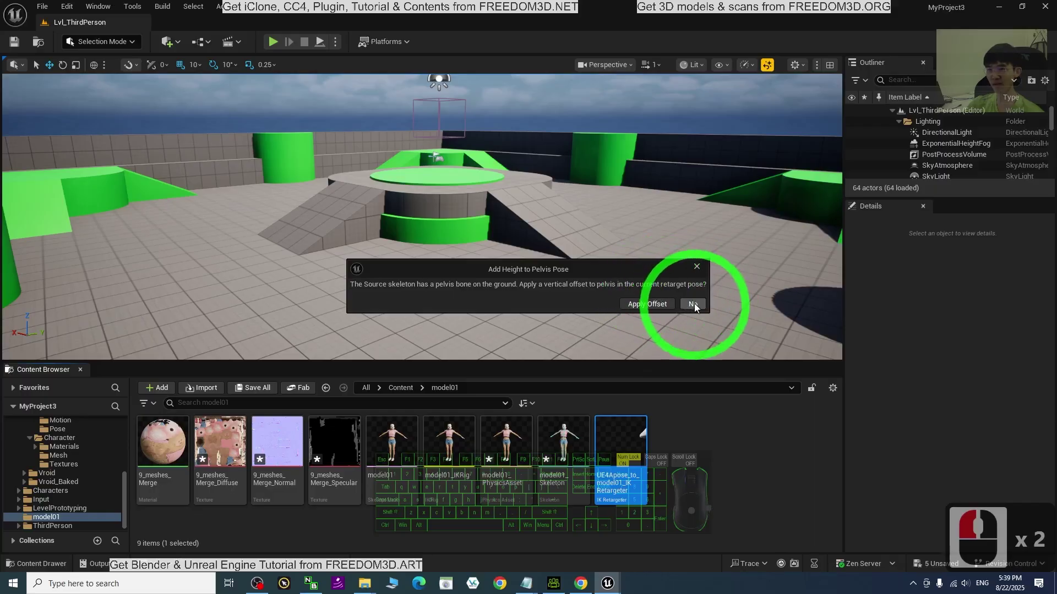
left_click(700, 306)
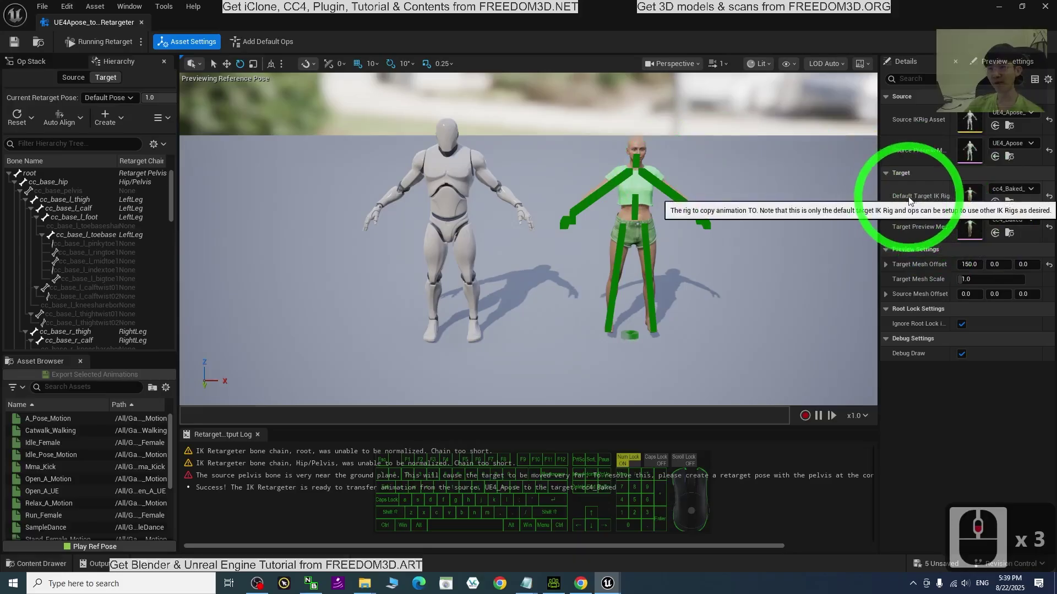
left_click(1007, 191)
left_click_drag(1053, 357, 1045, 408)
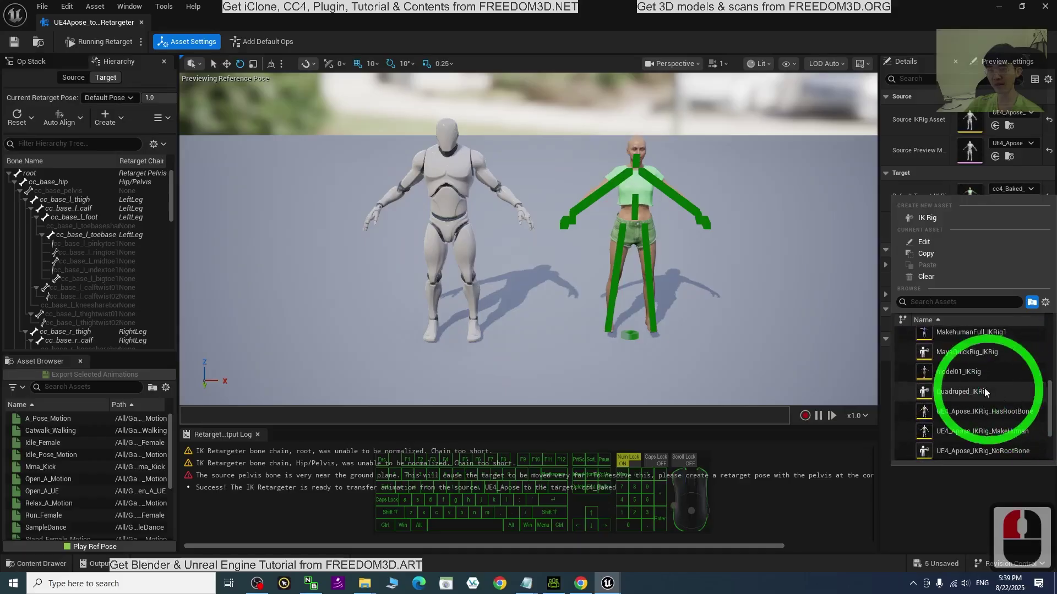
left_click(968, 374)
- Set the Target Preview Mesh to model01 so it stands beside the A-pose mannequin
left_click(785, 314)
left_click(699, 305)
left_click(696, 276)
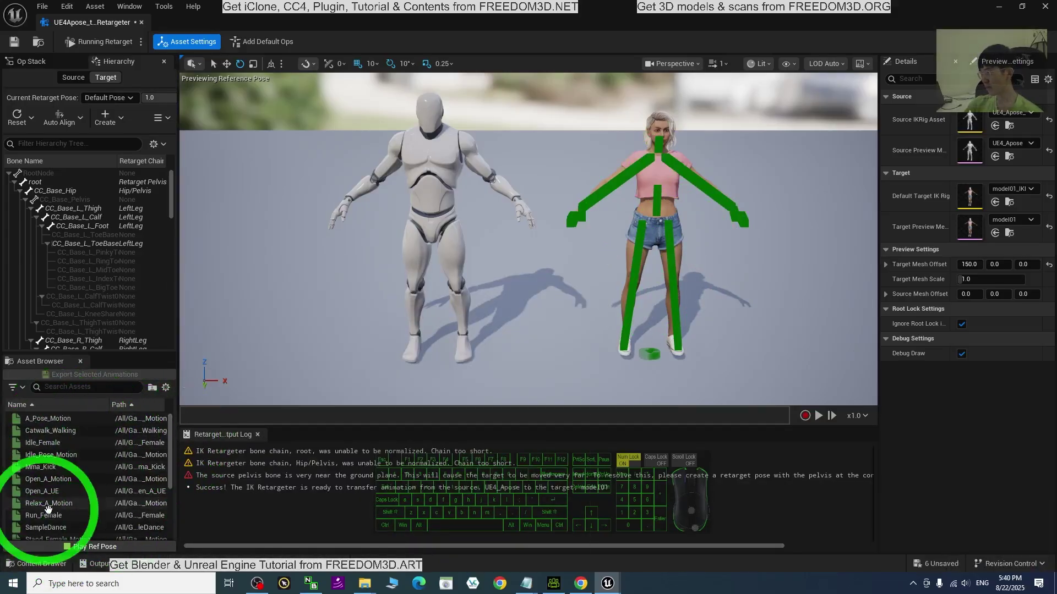
- Select the mannequin animations from A_Pose_Motion through T_Pose in the Asset Browser
left_click_drag(175, 440, 169, 503)
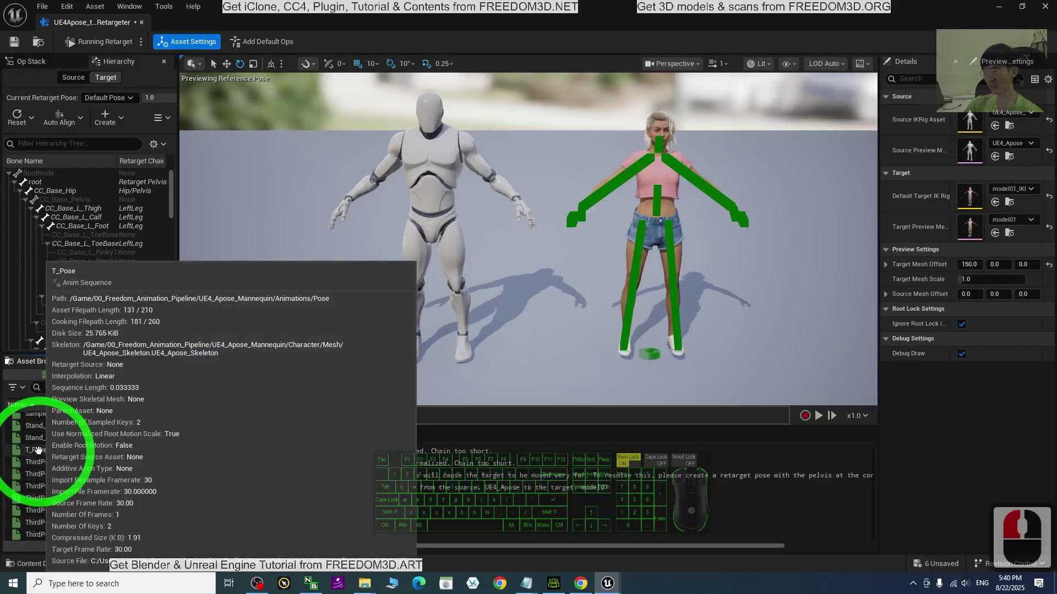
left_click(40, 449)
left_click_drag(175, 485, 172, 420)
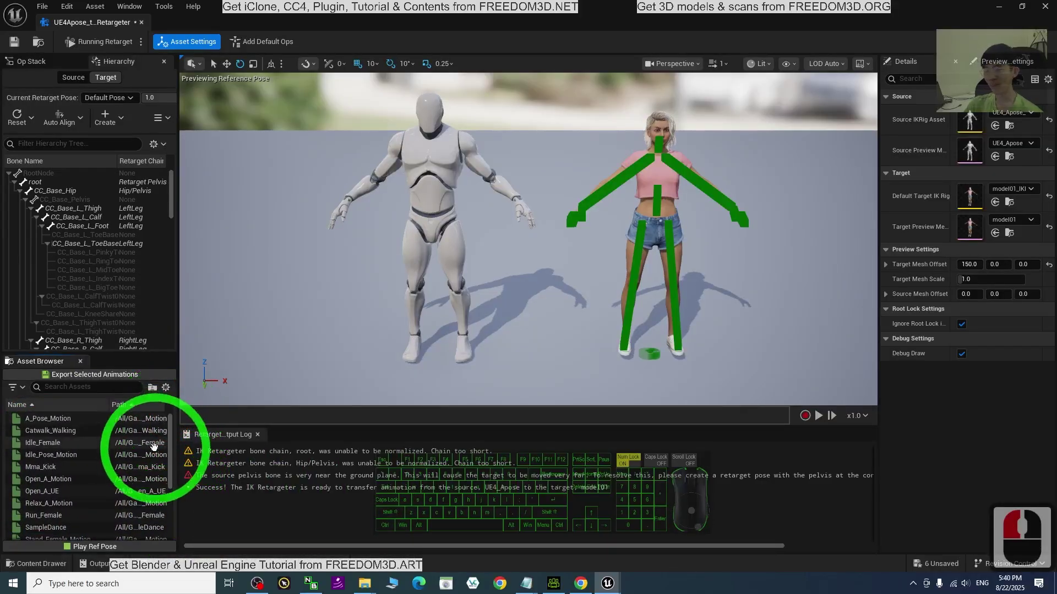
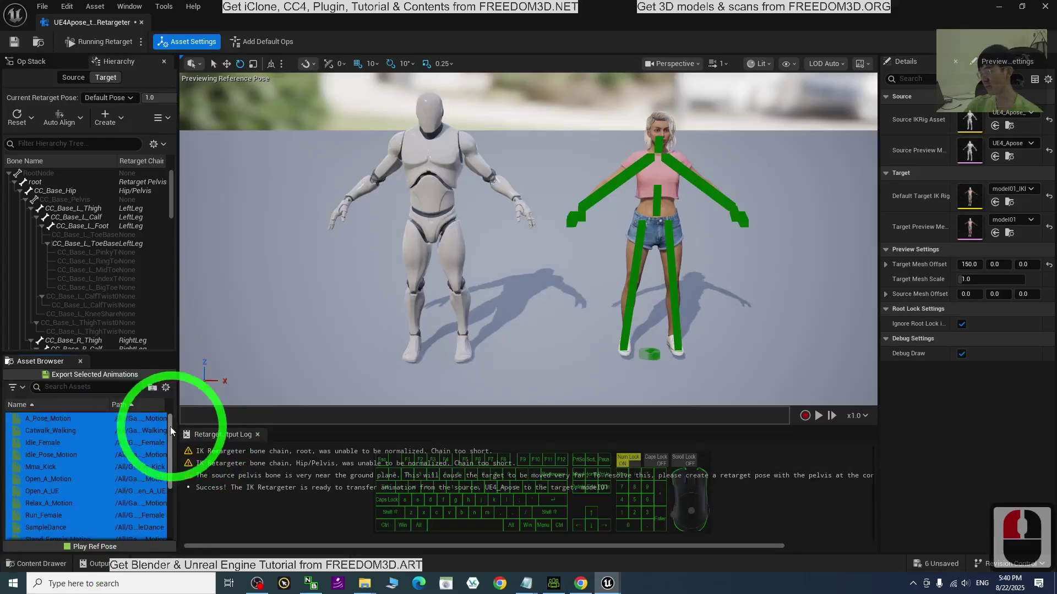
left_click_drag(174, 436, 115, 504)
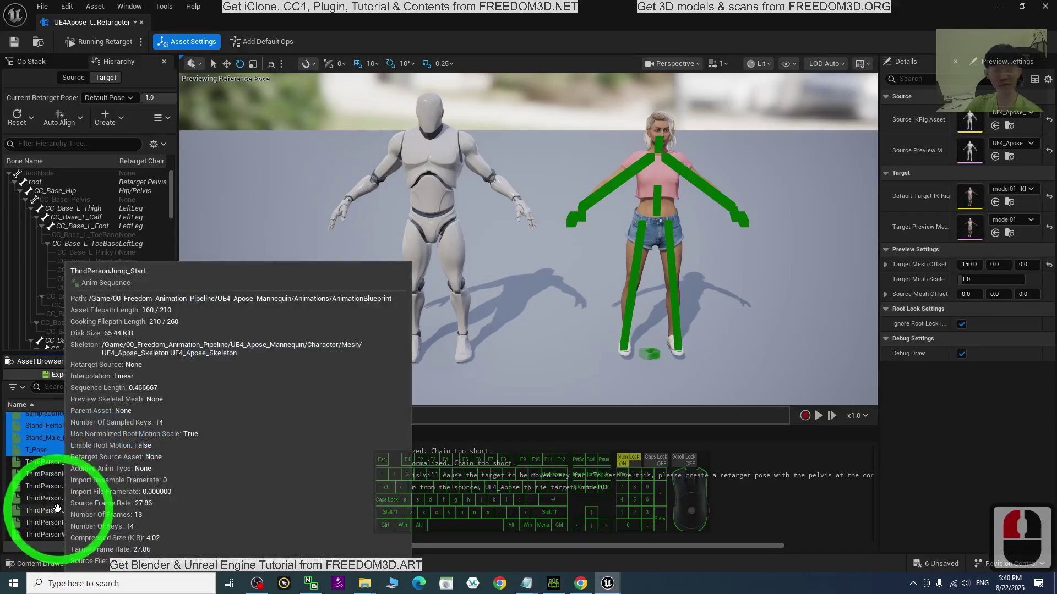
left_click_drag(174, 486, 167, 426)
left_click_drag(137, 428, 92, 376)
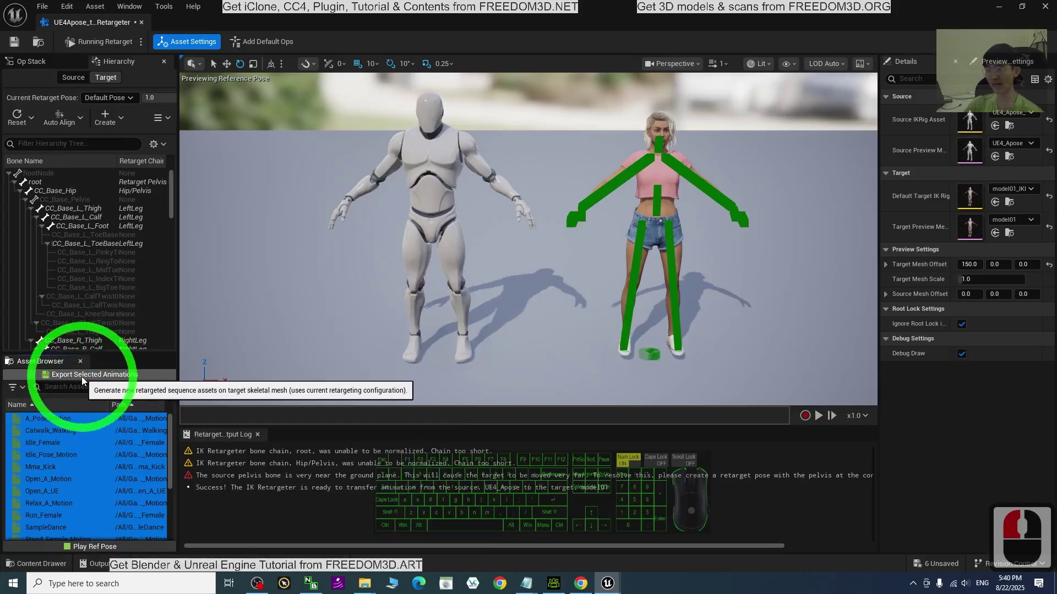
- Export Selected Animations into a new 'animation' folder created inside model01
left_click(86, 379)
left_click(639, 250)
left_click(653, 229)
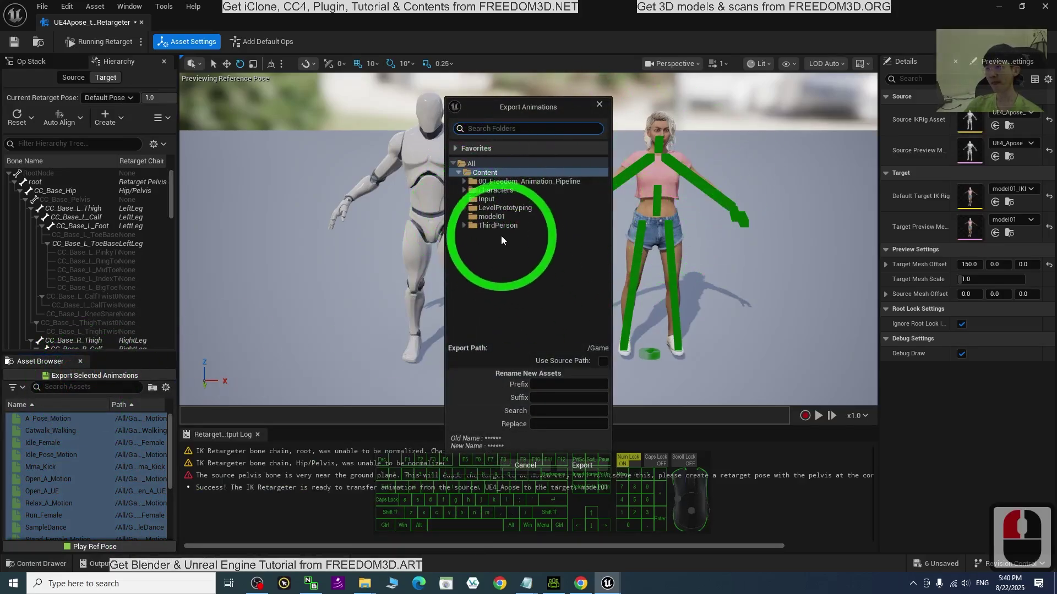
left_click(486, 220)
left_click(475, 220)
left_click(483, 221)
left_click_drag(482, 221, 517, 231)
left_click_drag(517, 231, 616, 211)
type("ani")
type("mati")
type("o")
type("n")
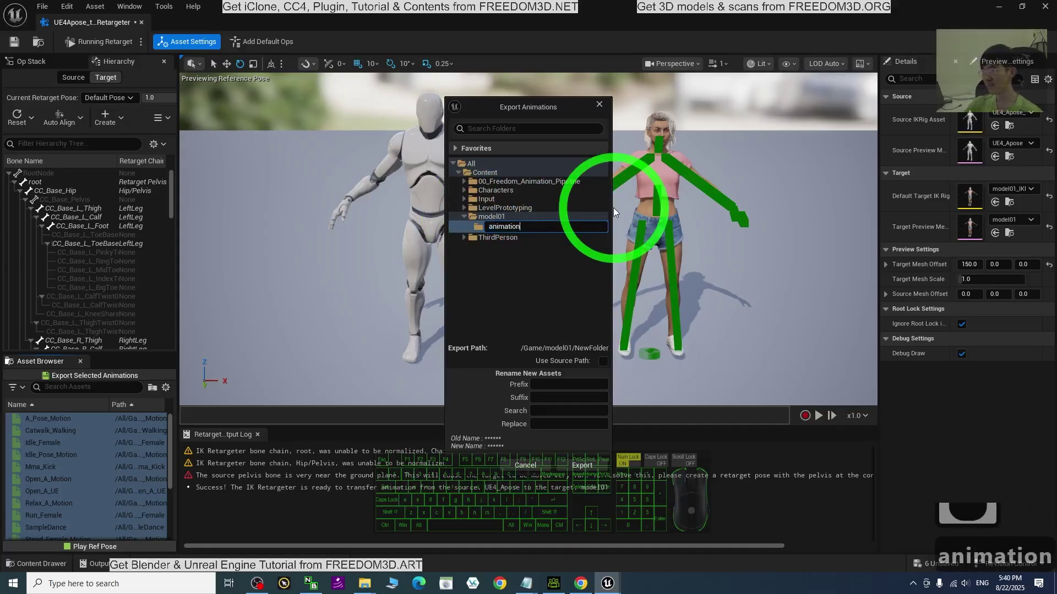
key("Return")
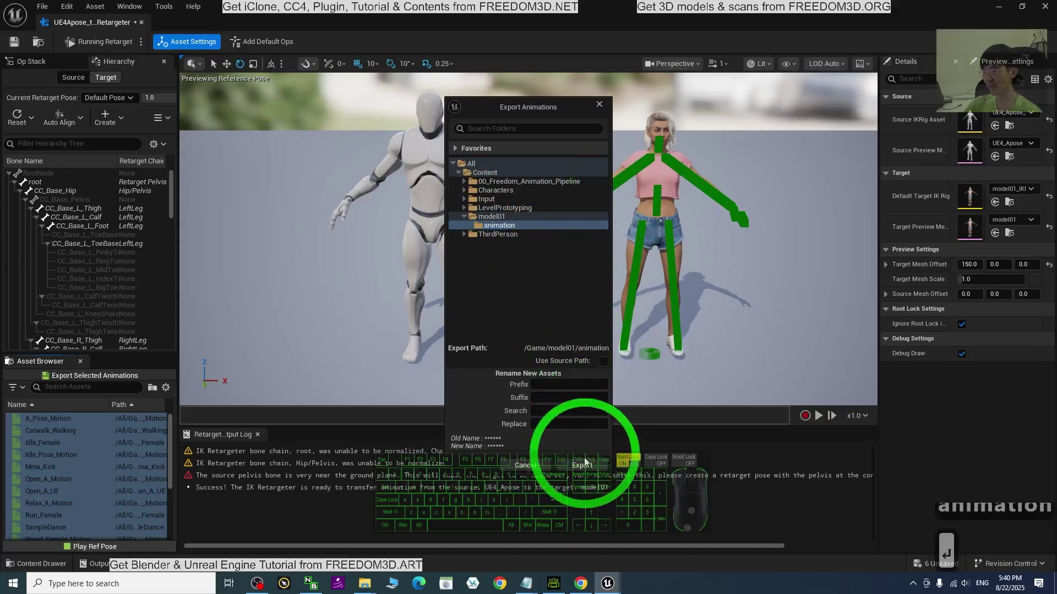
- Run the retarget export and watch Catwalk_Walking play on both characters in the preview
left_click(585, 466)
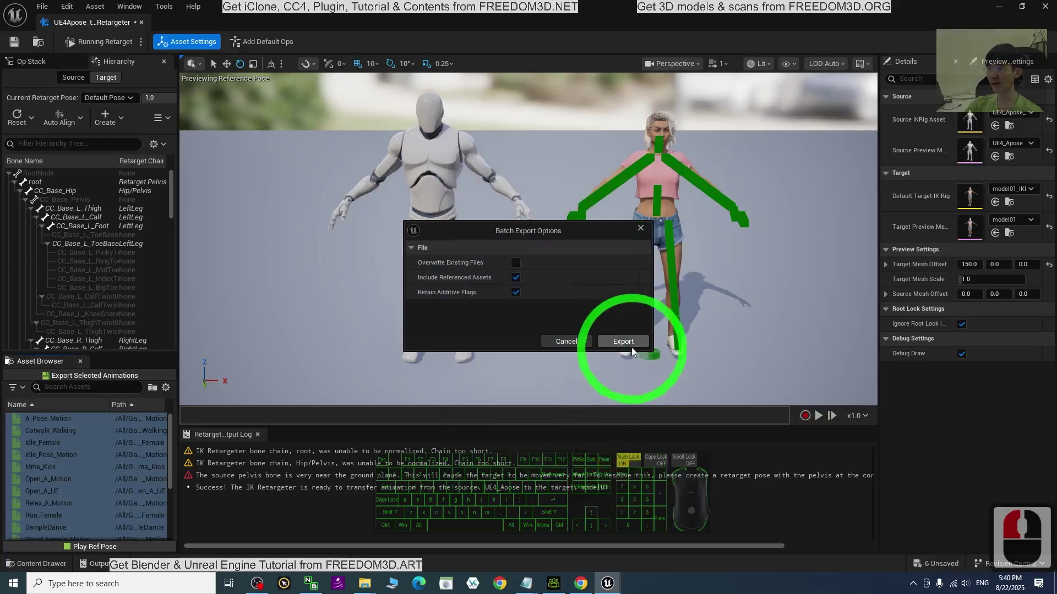
left_click(630, 347)
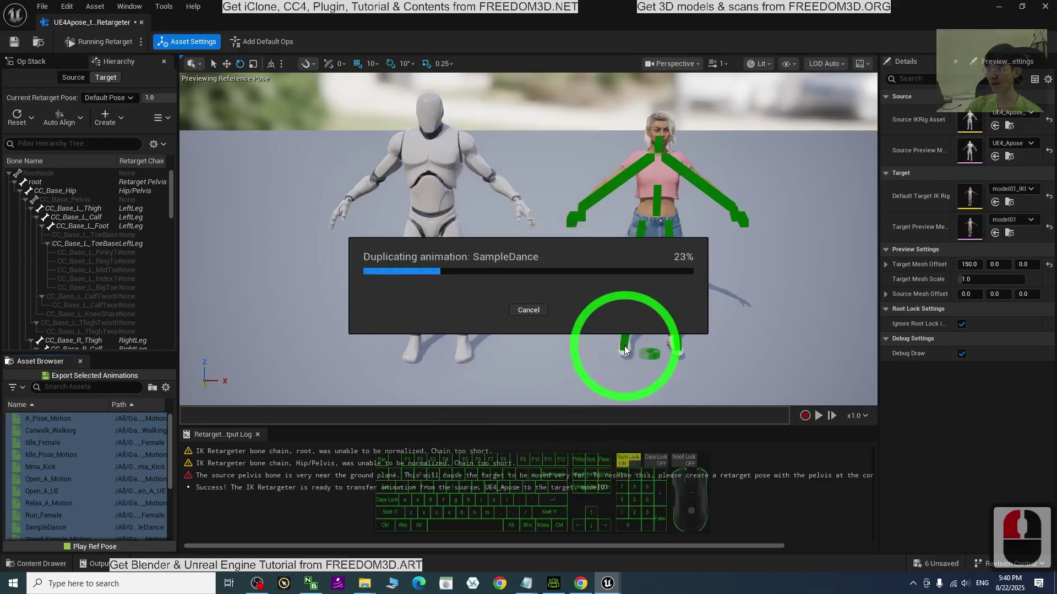
left_click_drag(606, 280, 560, 318)
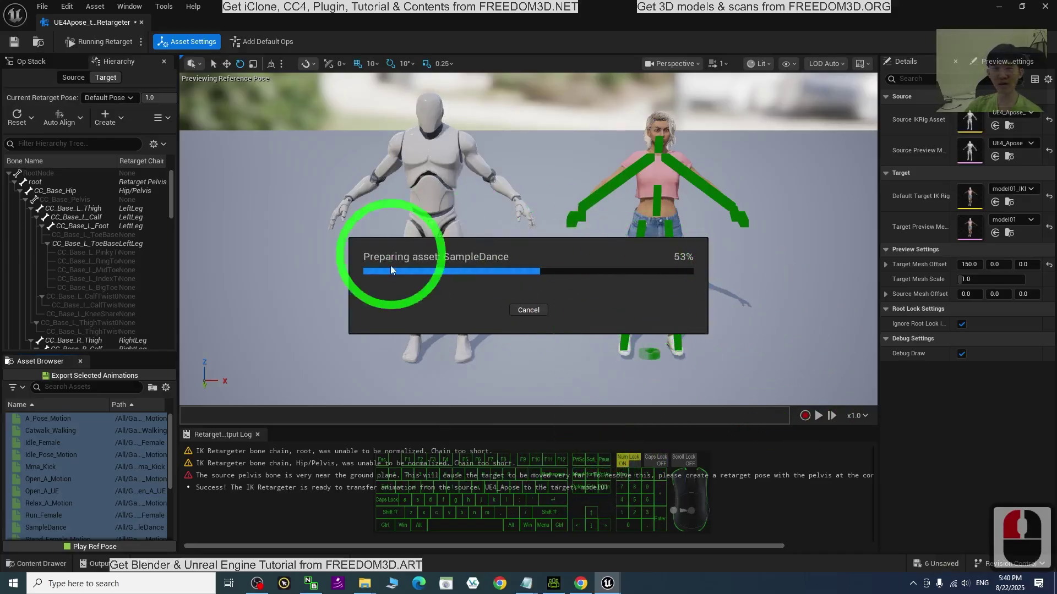
left_click_drag(668, 256, 737, 262)
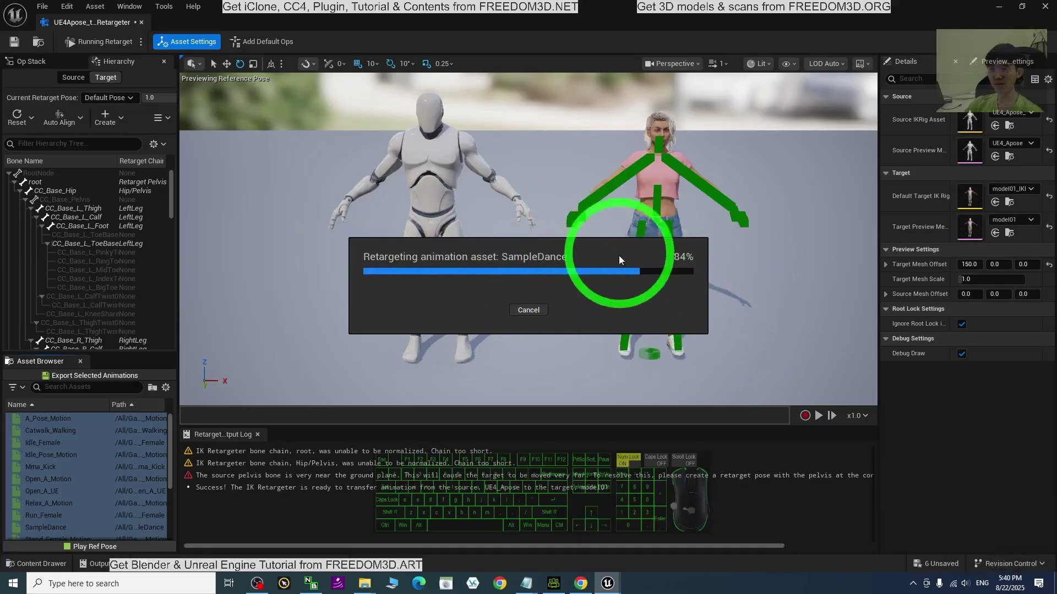
left_click_drag(803, 373, 804, 334)
- Preview the Stand_Female_Motion animation on both characters from the Asset Browser
left_click(622, 350)
left_click(46, 443)
scroll("up", 3)
scroll("down", 3)
left_click_drag(53, 432, 67, 486)
scroll("down", 3)
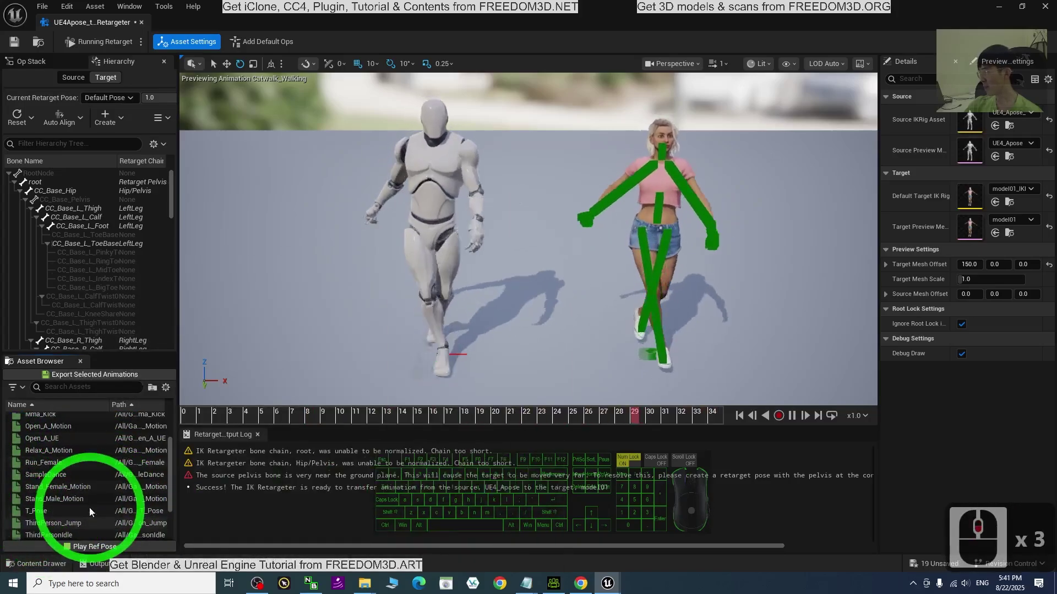
double_click(61, 486)
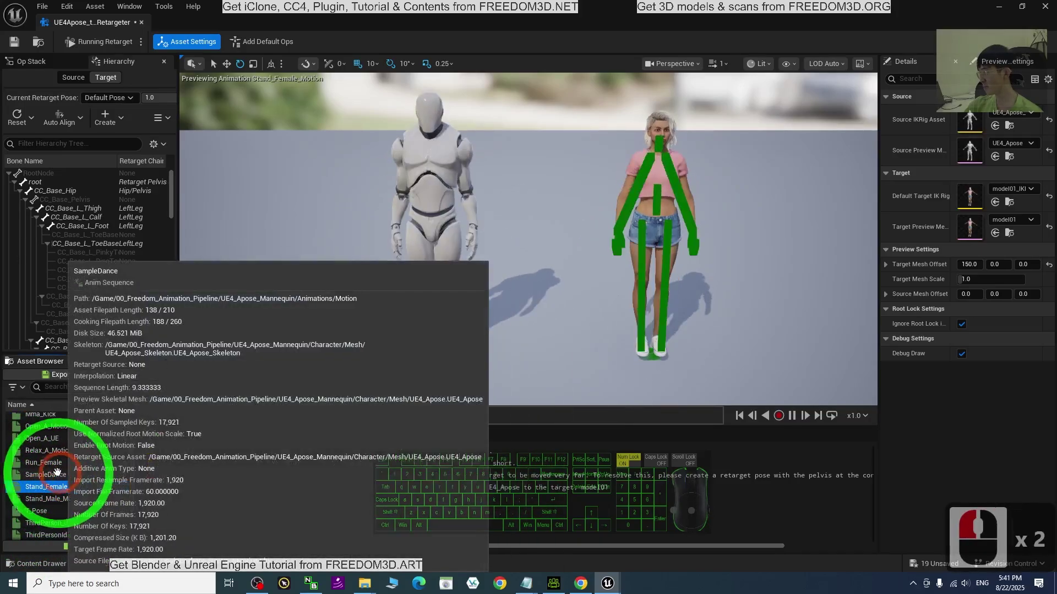
- Preview the SampleDance and Mma_Kick animations on model01
left_click(48, 474)
left_click(78, 475)
left_click(120, 464)
left_click_drag(121, 470, 103, 472)
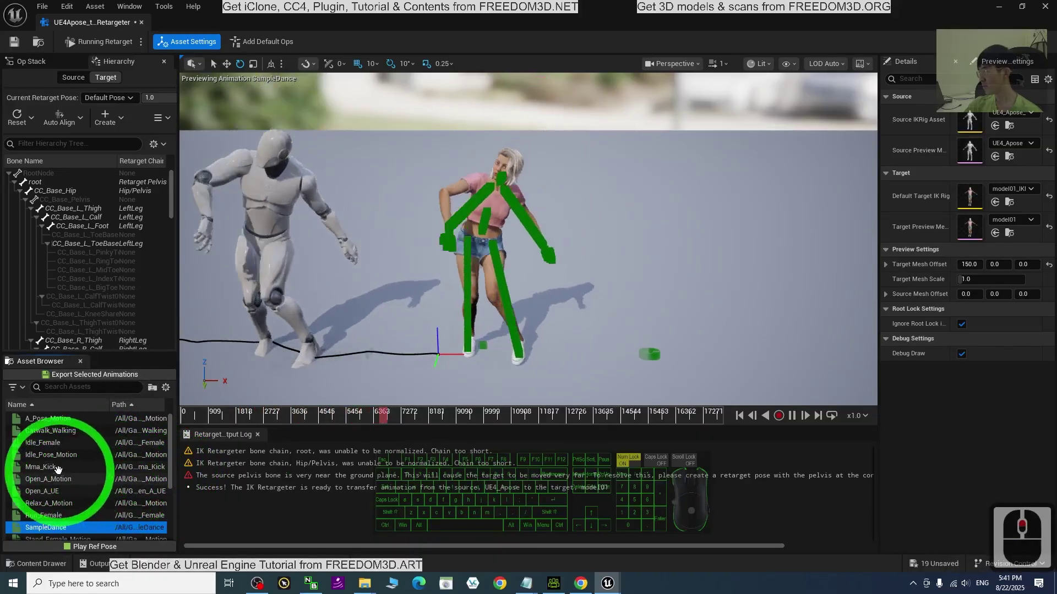
double_click(58, 469)
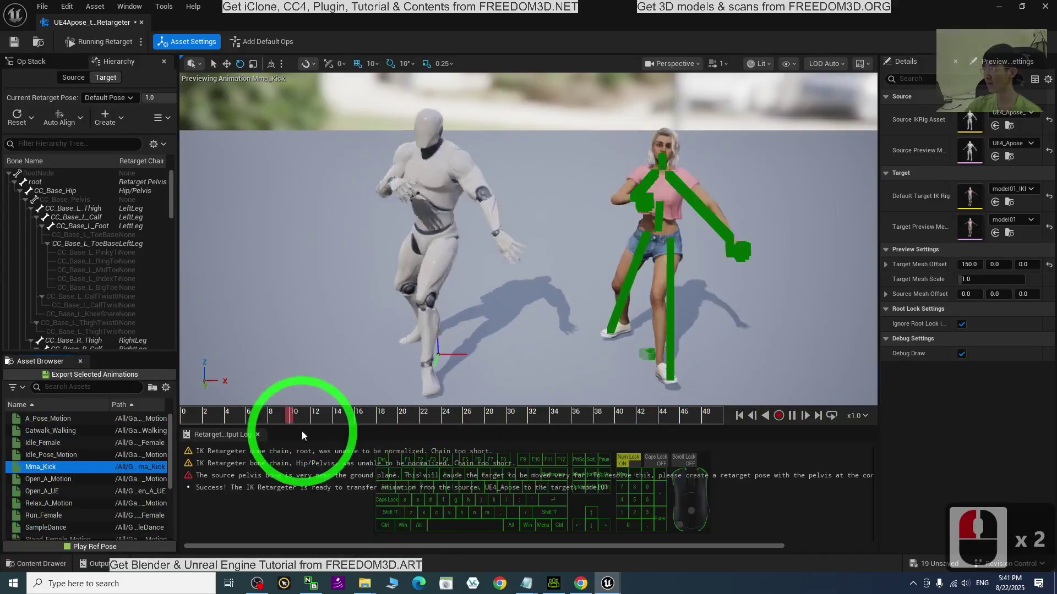
- Return both characters to the reference pose and save the retargeter asset
left_click(93, 548)
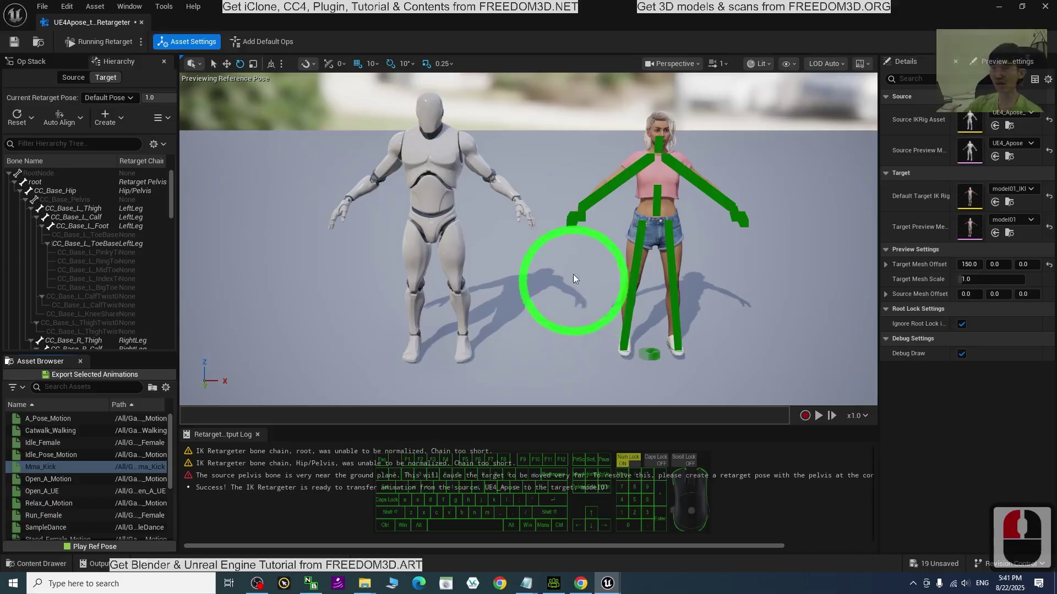
left_click_drag(166, 54, 136, 34)
left_click(14, 47)
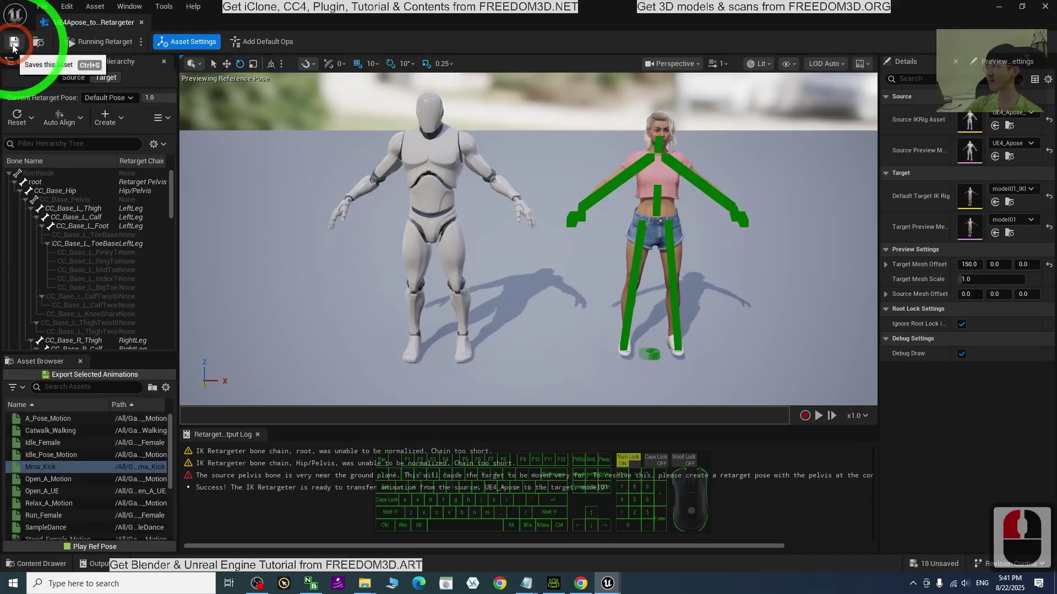
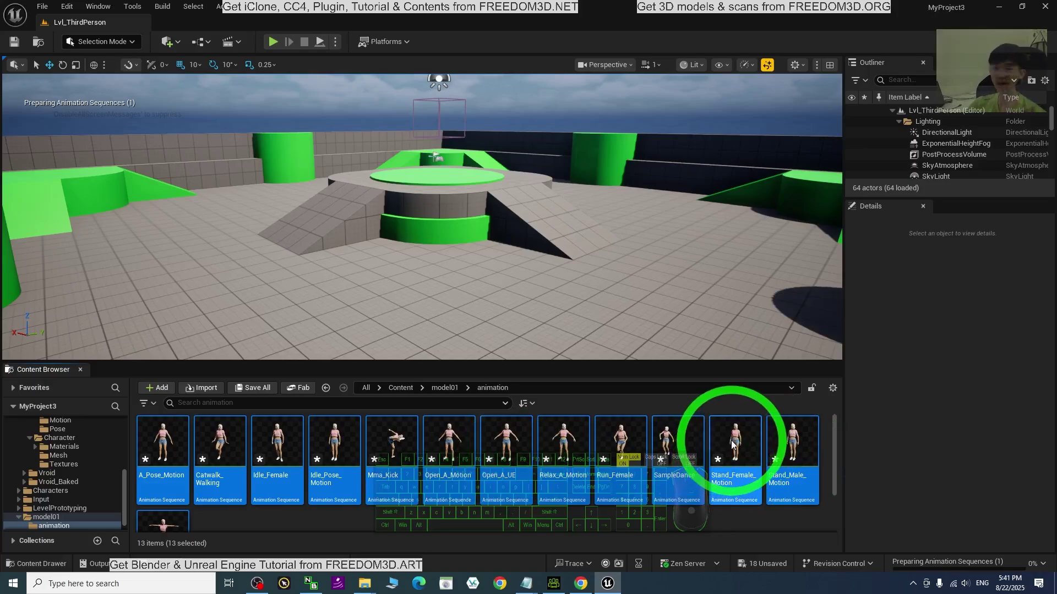
- Browse to 00_Freedom_Animation_Pipeline > UE4_Apose_Mannequin > Animations > AnimationBlueprint in the Content Browser
scroll("down", 3)
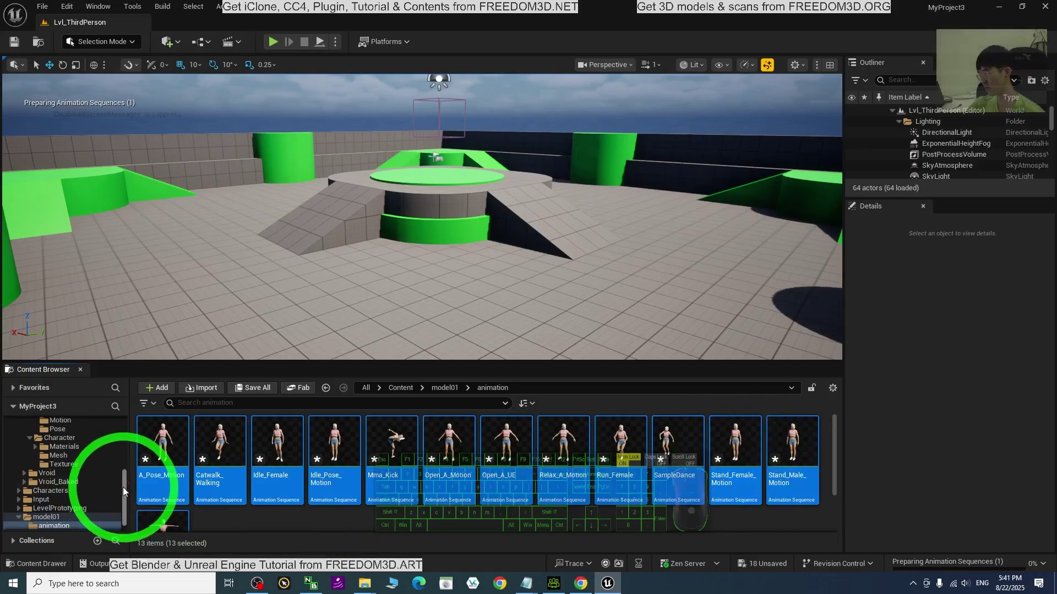
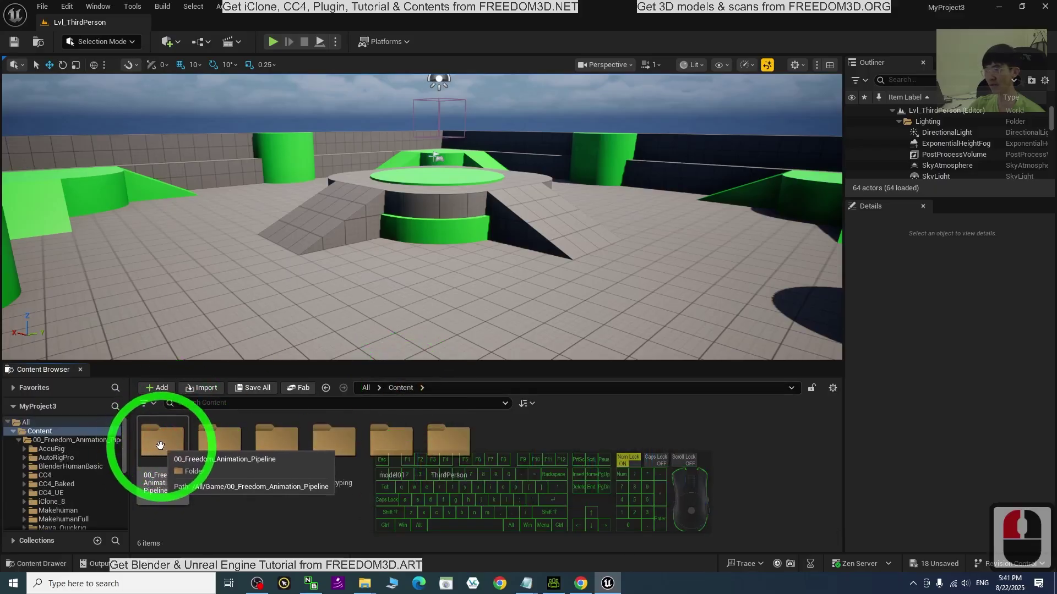
scroll("down", 3)
left_click(159, 440)
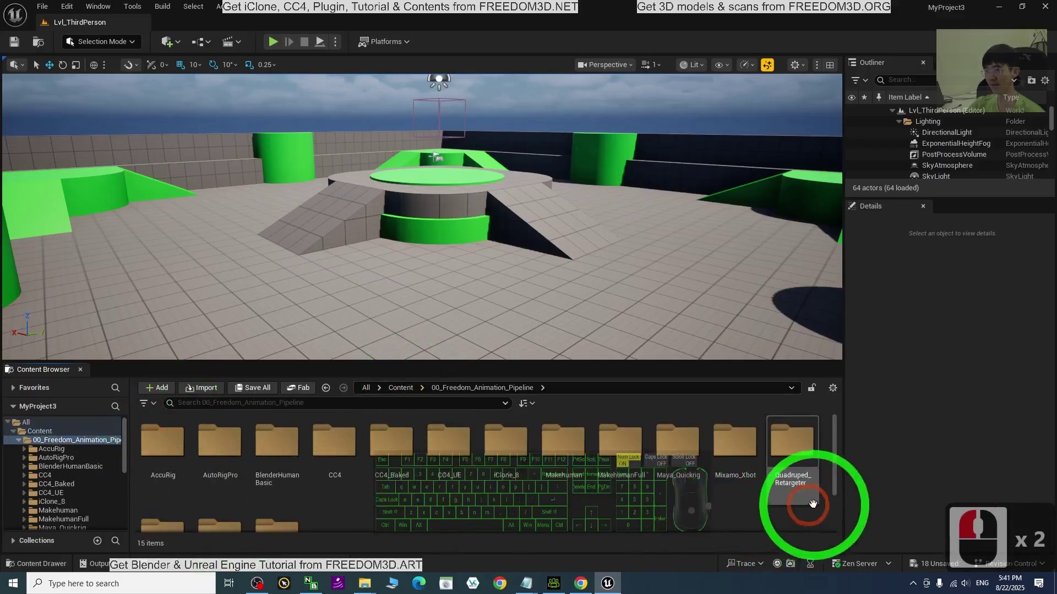
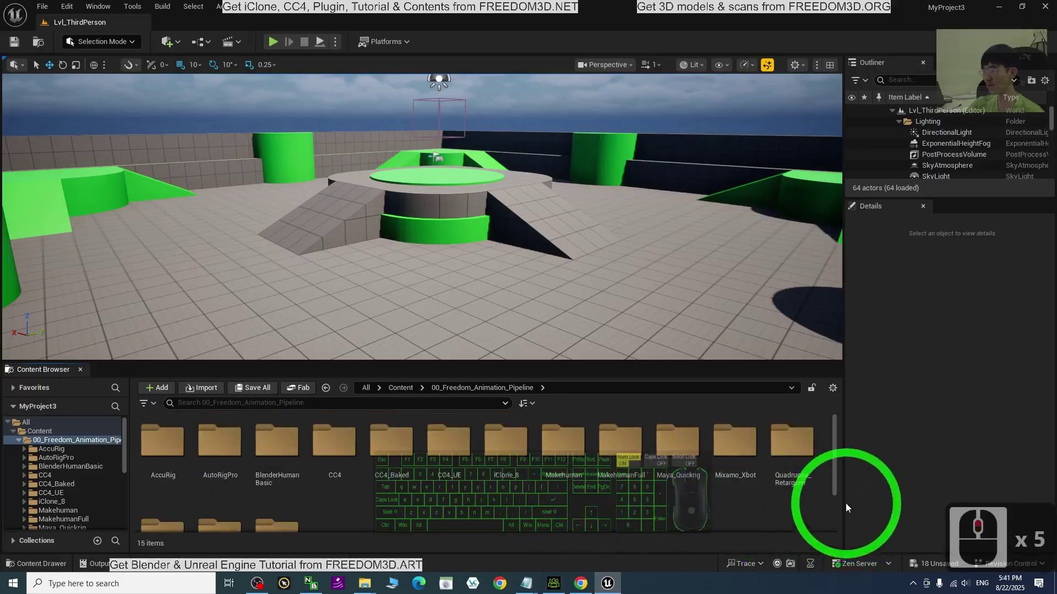
scroll("down", 3)
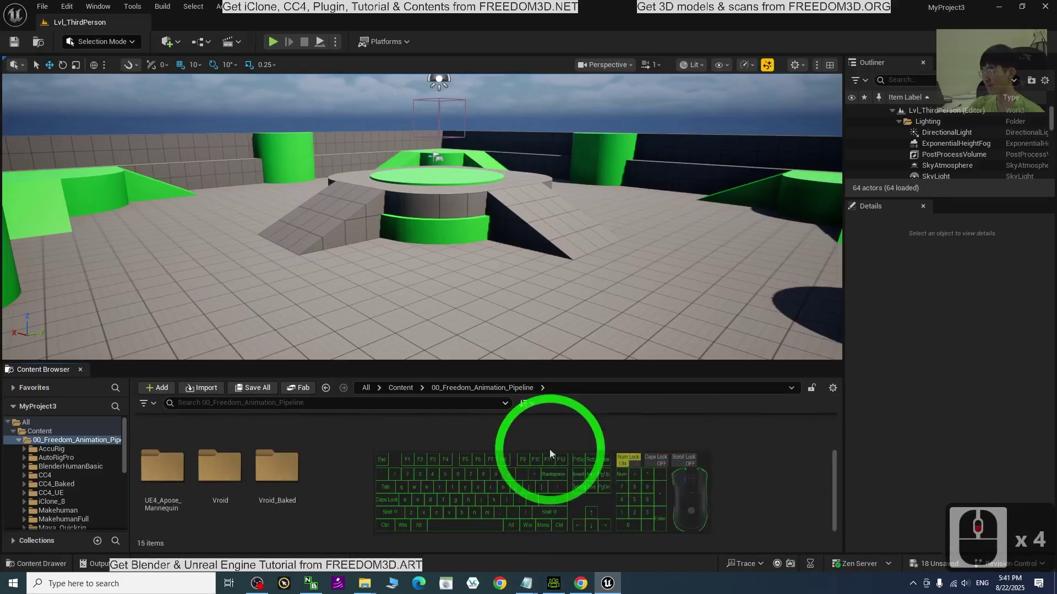
left_click_drag(148, 451, 122, 454)
double_click(164, 472)
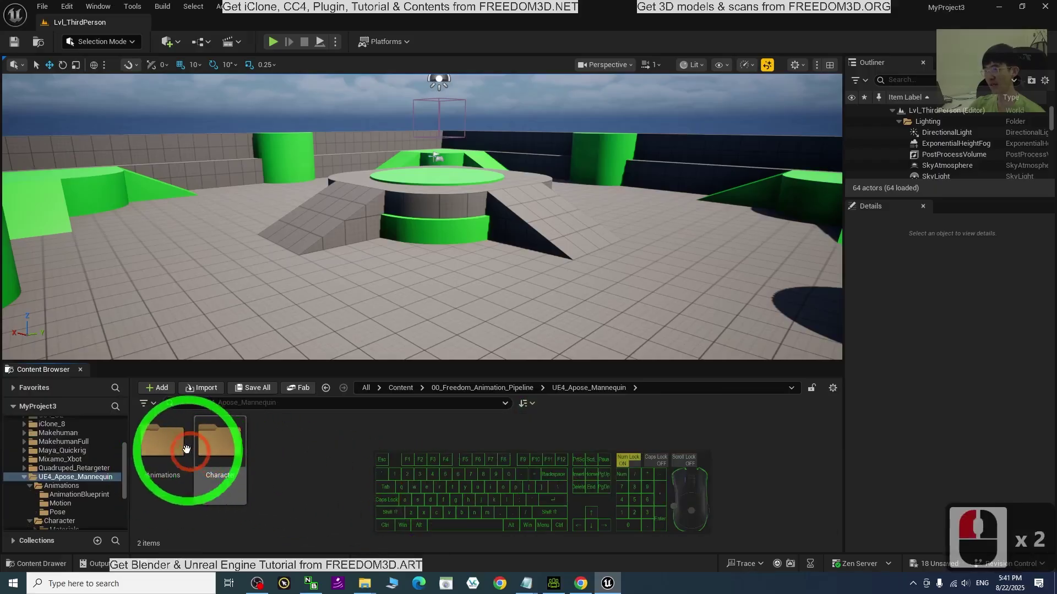
double_click(154, 441)
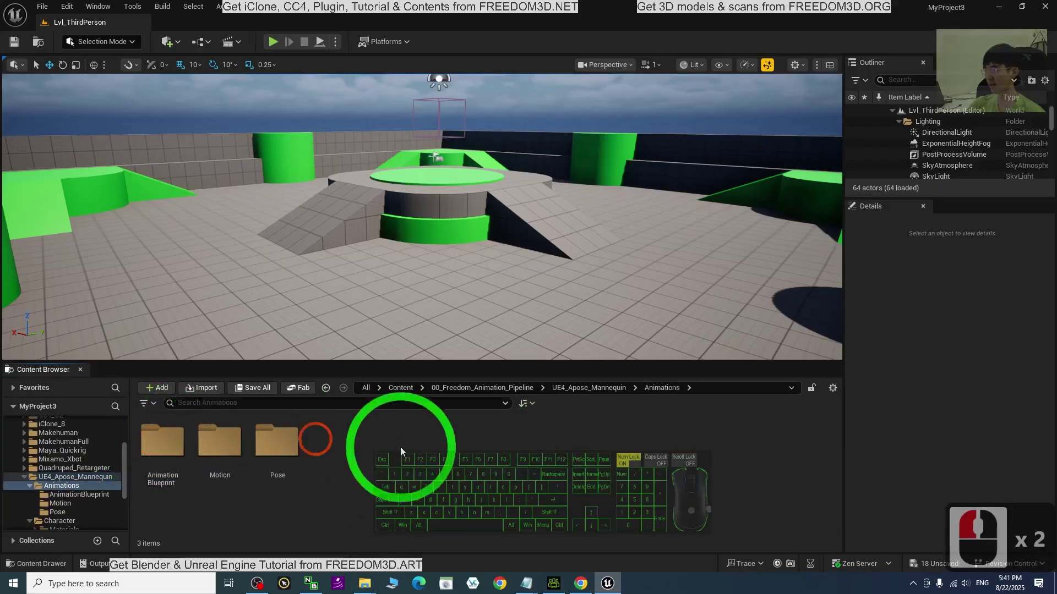
double_click(159, 444)
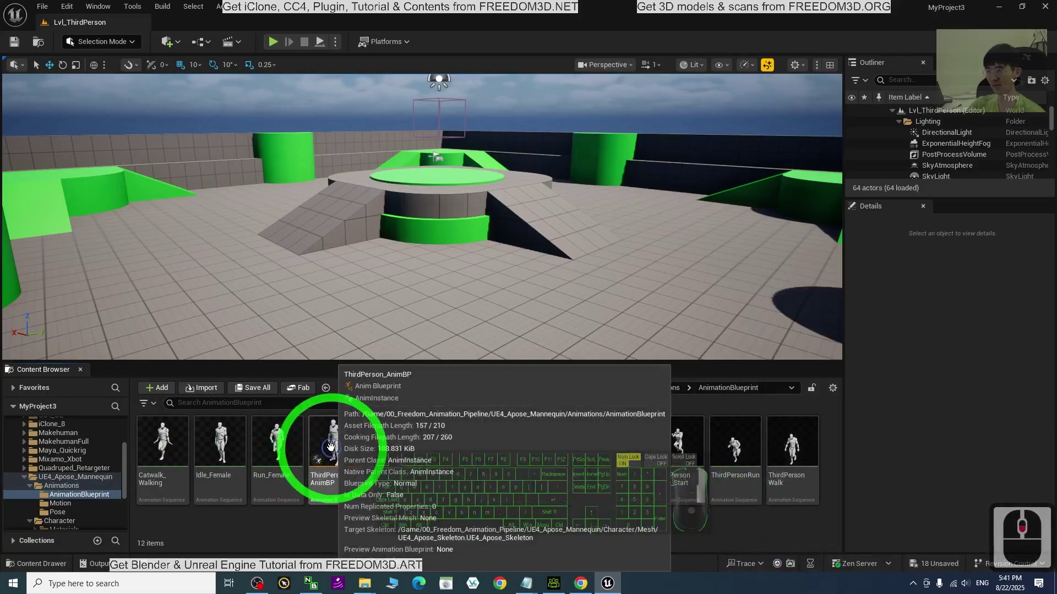
- Start Retarget Animations for ThirdPerson_AnimBP with model01 as the target skeletal mesh
left_click(332, 446)
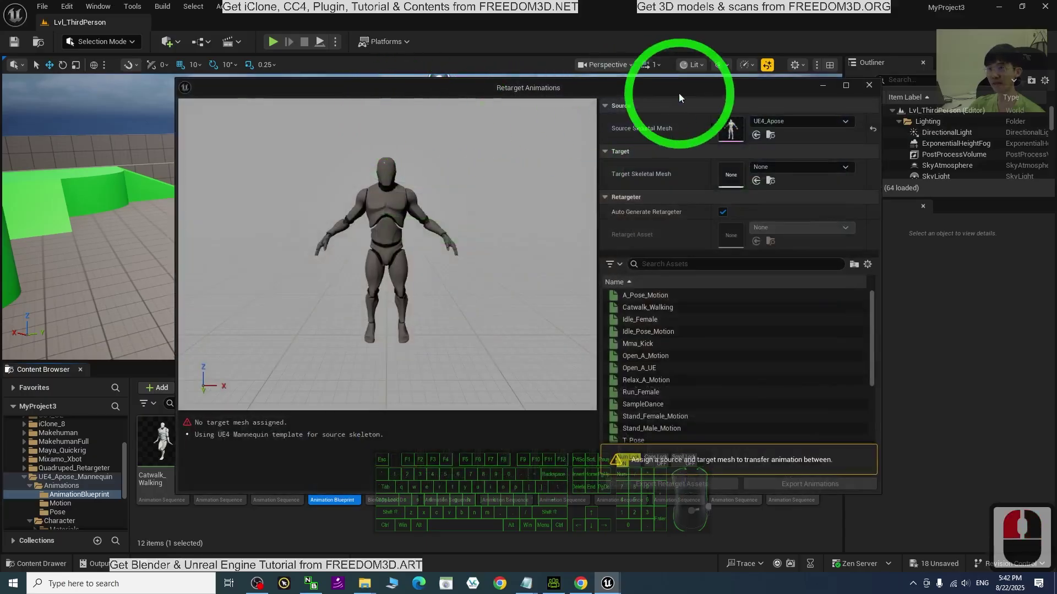
left_click(806, 172)
left_click_drag(911, 299, 896, 348)
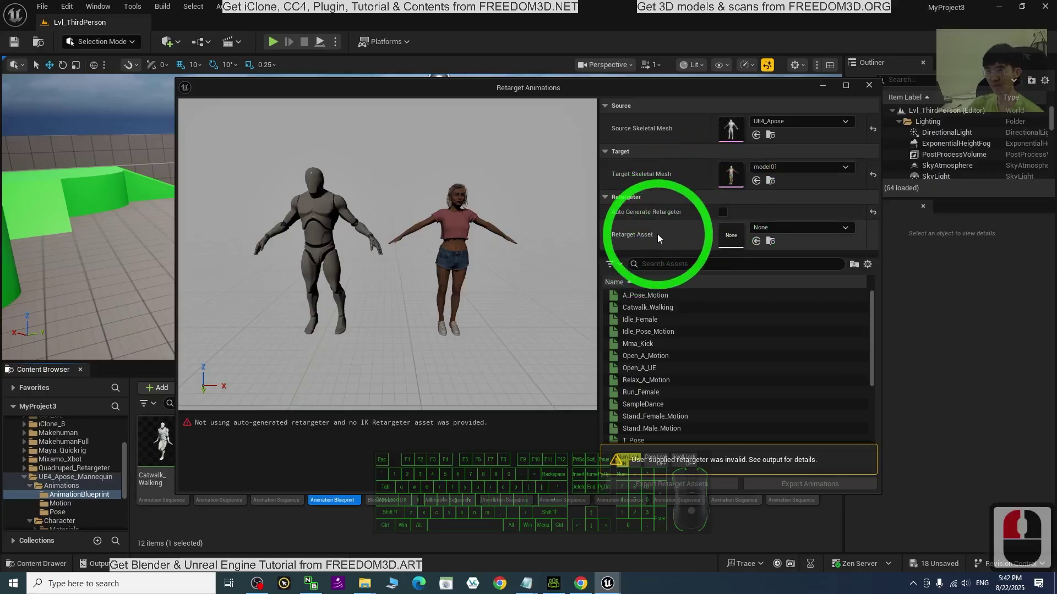
- Choose the UE4Apose_to_model01 IK retargeter instead of an auto-generated one
left_click(793, 228)
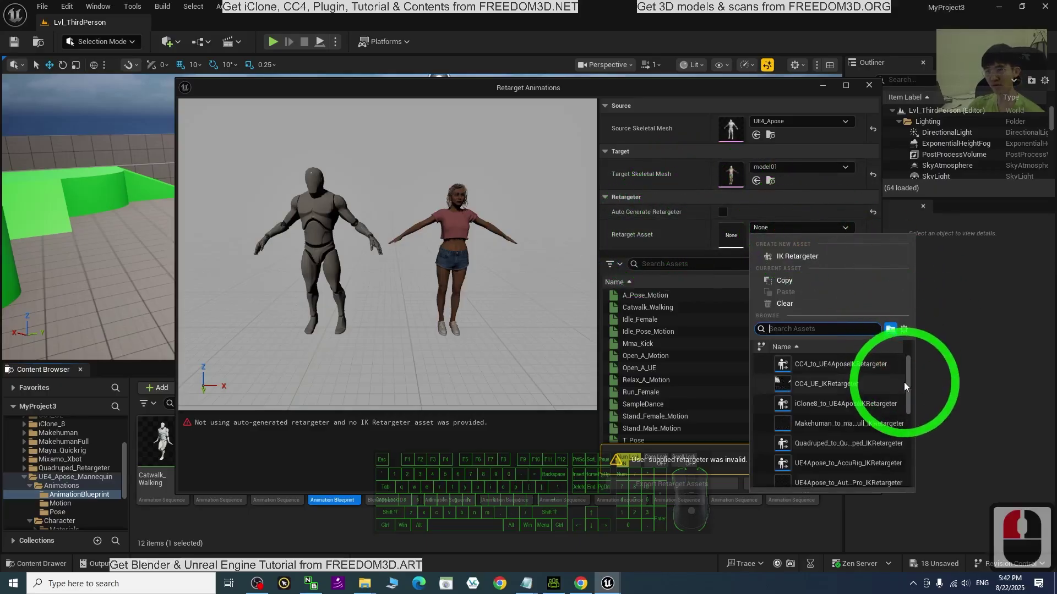
scroll("down", 3)
left_click(913, 425)
left_click_drag(915, 431, 848, 410)
left_click_drag(911, 421, 884, 439)
left_click(874, 434)
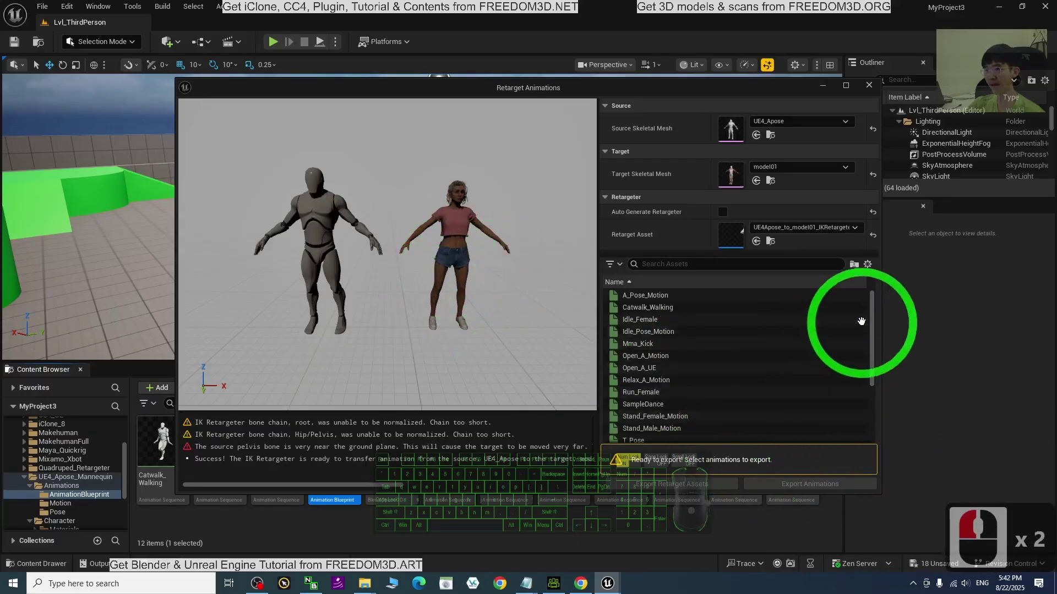
left_click_drag(876, 329, 867, 381)
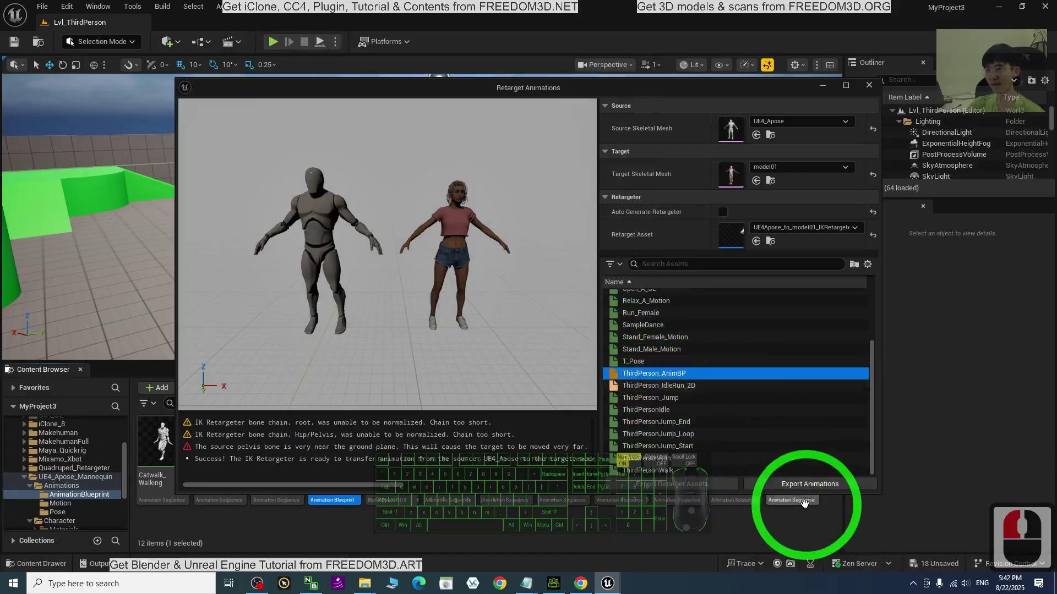
- Export and create a new subfolder under model01 as the destination
left_click(799, 490)
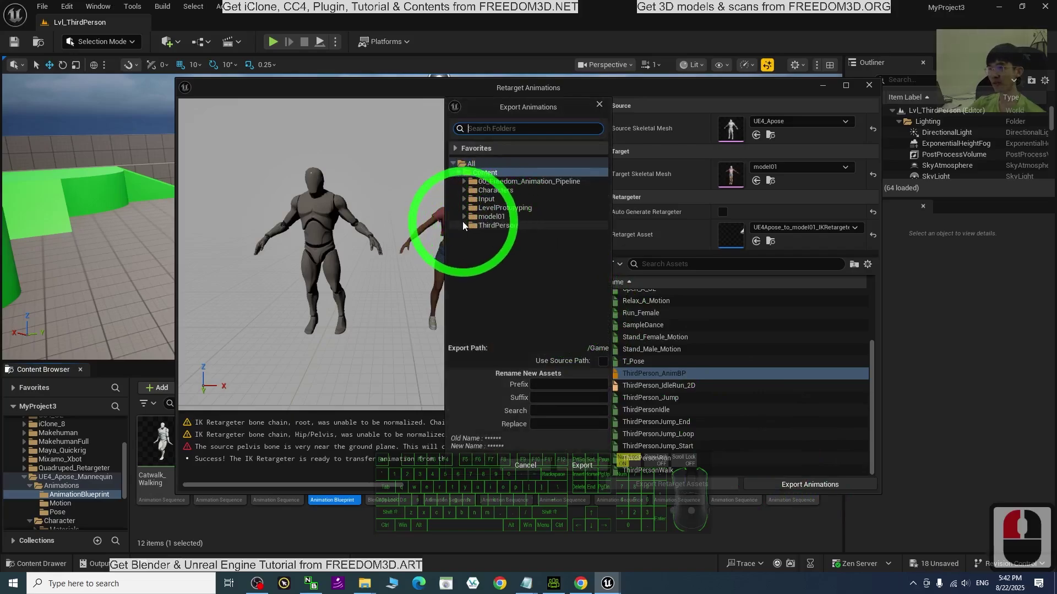
scroll("up", 3)
scroll("up", 3)
left_click(494, 219)
left_click(496, 219)
left_click_drag(541, 259, 560, 302)
- Name the new folder animation_bp and export the retargeted blueprint into it
type("anima")
type("tion")
key("shift+-")
key("BackSpace")
key("BackSpace")
key("BackSpace")
key("BackSpace")
type("ani")
key("BackSpace")
key("BackSpace")
key("BackSpace")
key("BackSpace")
type("ajin")
key("BackSpace")
key("BackSpace")
key("BackSpace")
type("matin")
key("BackSpace")
key("BackSpace")
type("onbl")
key("BackSpace")
left_click_drag(556, 302, 503, 246)
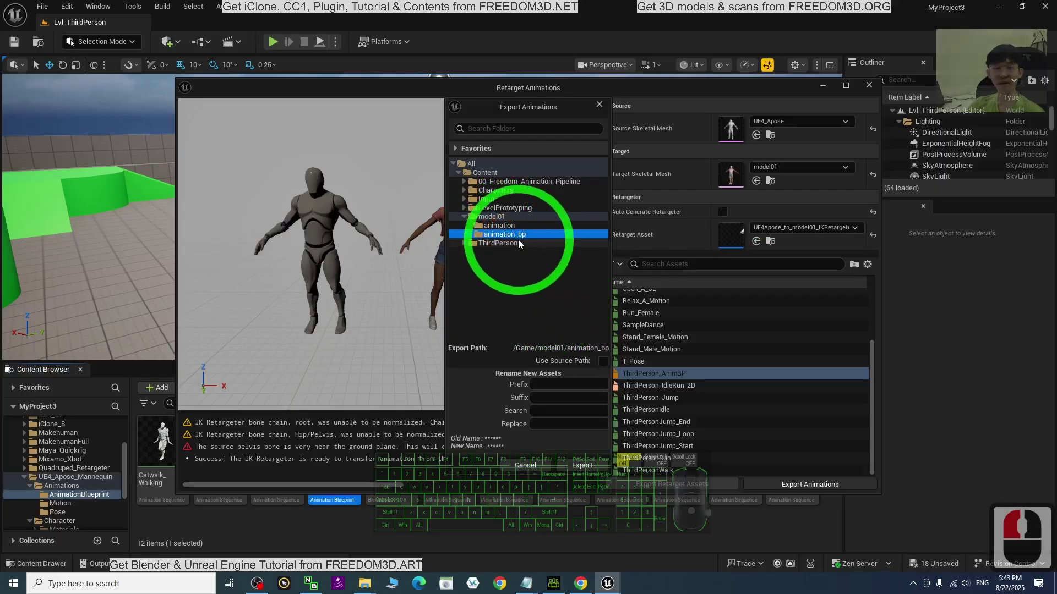
left_click_drag(588, 464, 594, 409)
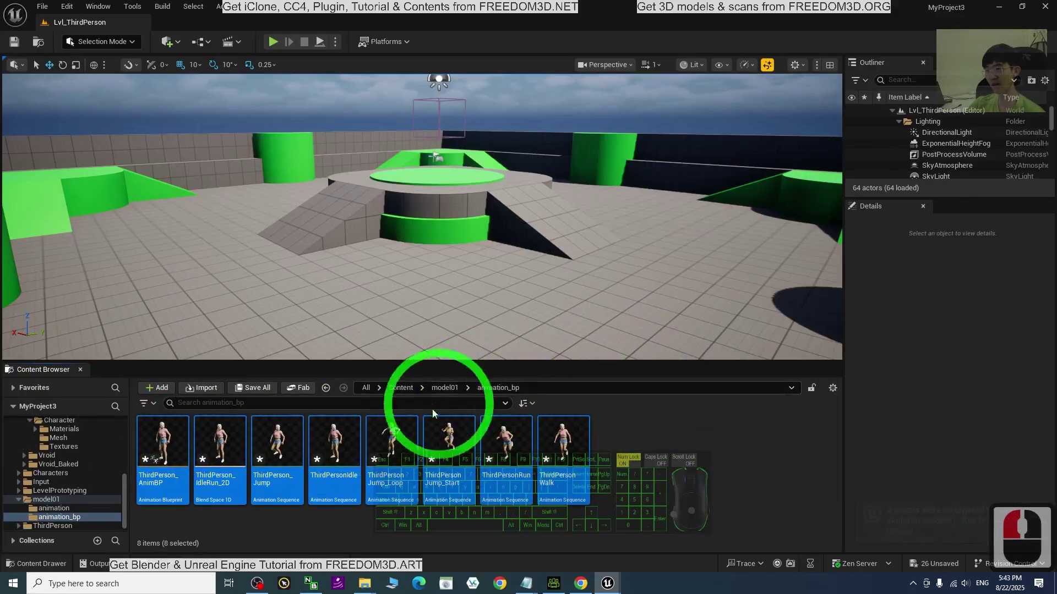
- Rename the exported animation blueprint to ThirdPerson_AnimBP_model01
left_click_drag(522, 388, 523, 391)
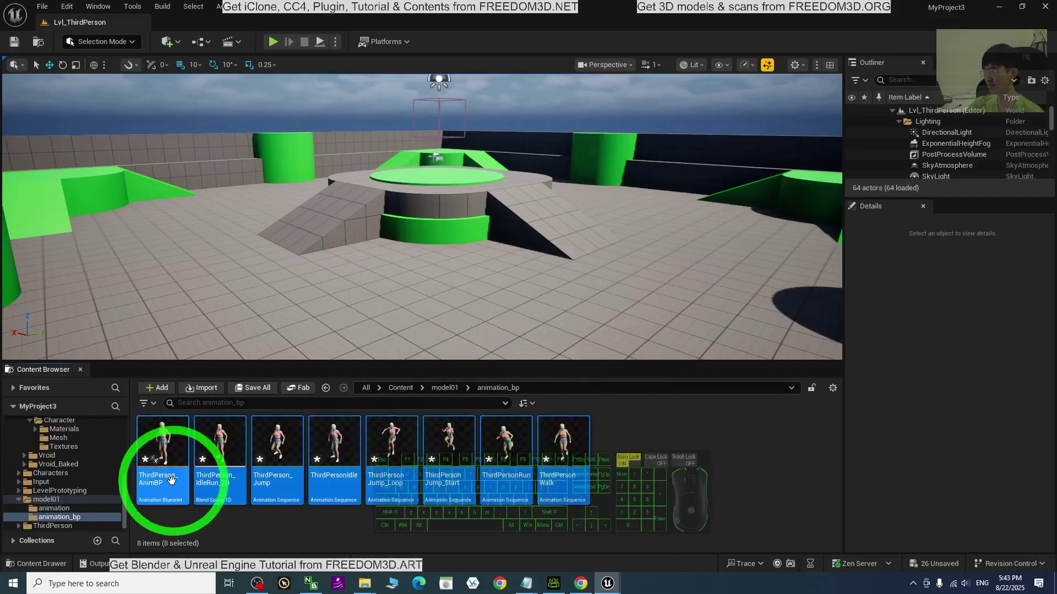
left_click(173, 483)
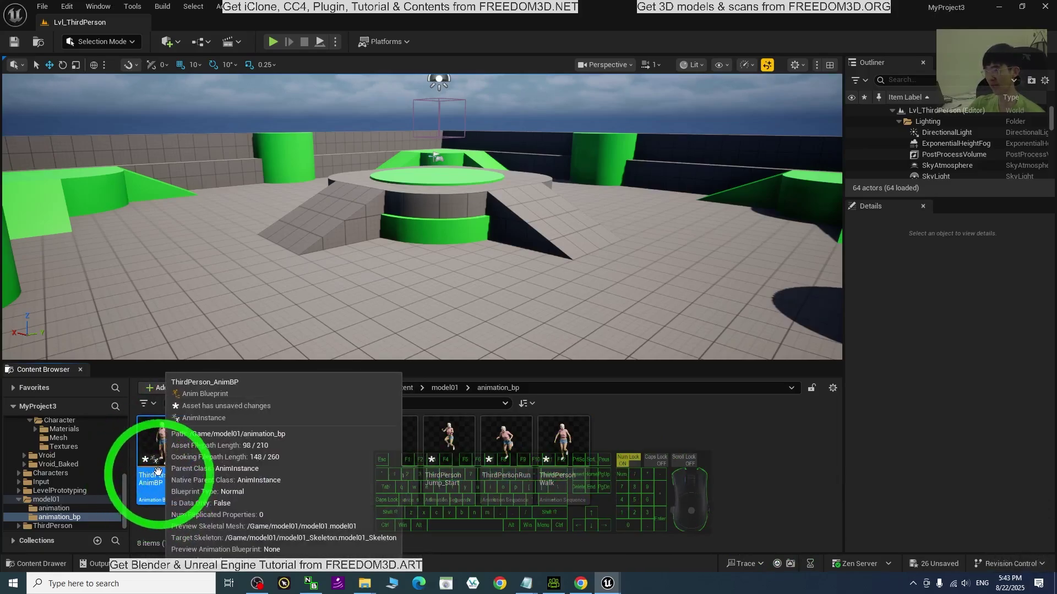
left_click(156, 455)
key("F2")
key("Right")
key("Right")
key("Right")
key("Right")
key("Right")
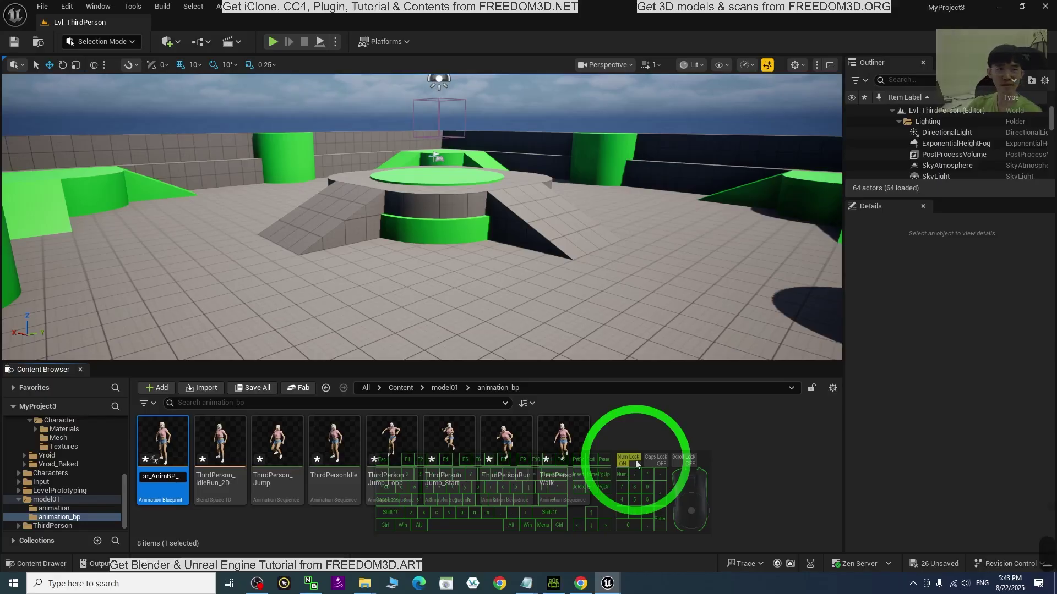
type("model01")
key("Return")
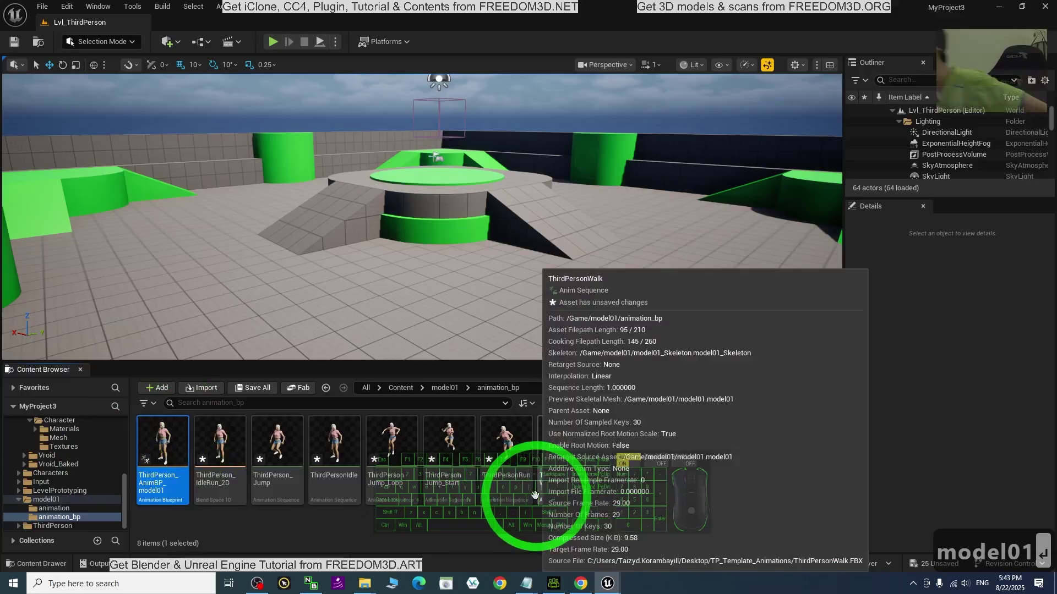
type("model01")
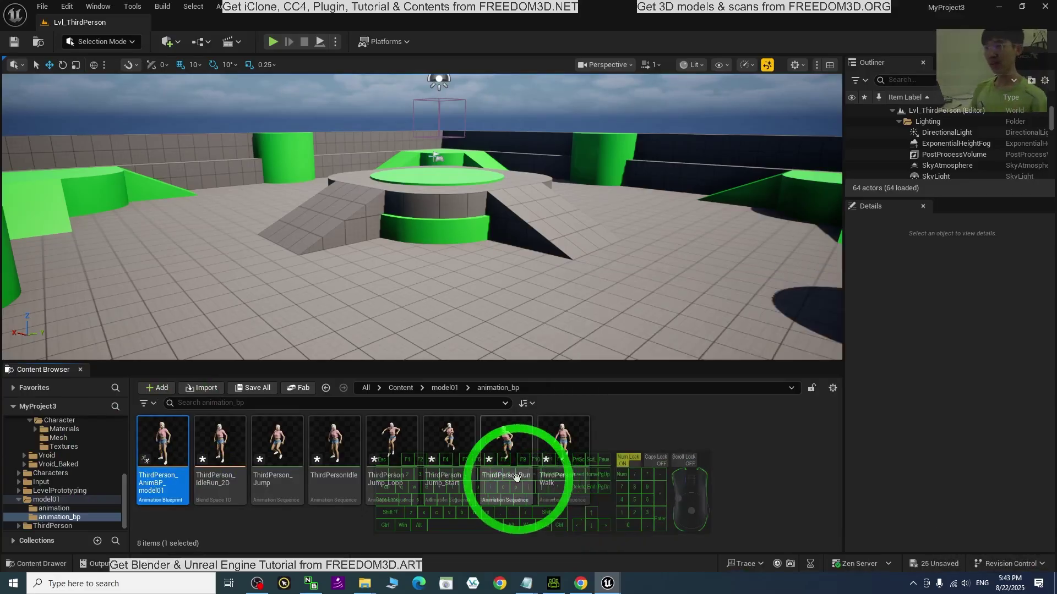
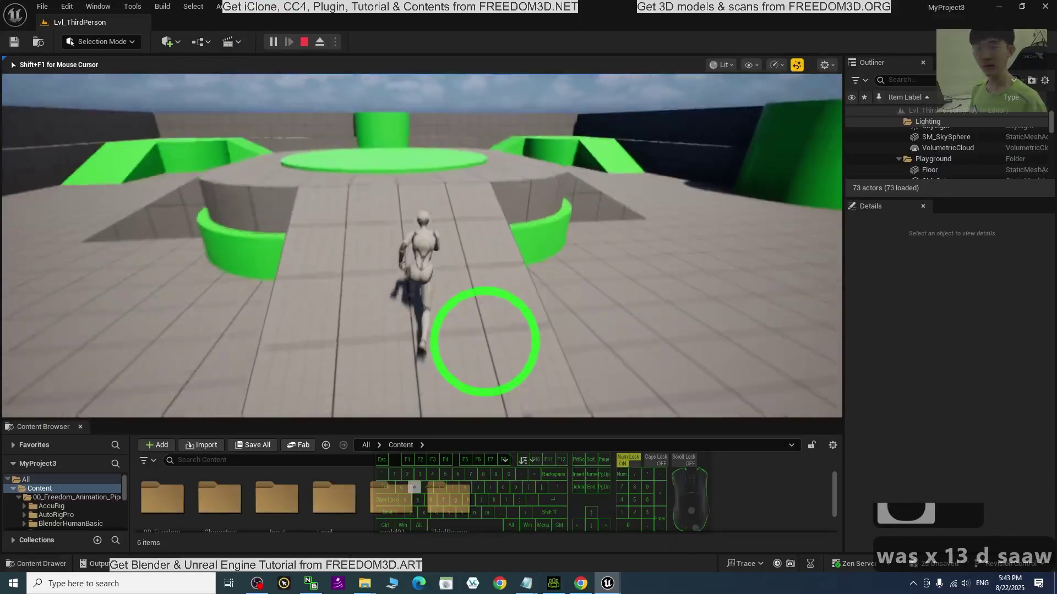
- Move the mannequin around with WASD, then stop playing the level
type("awwwasssa s")
key("Escape")
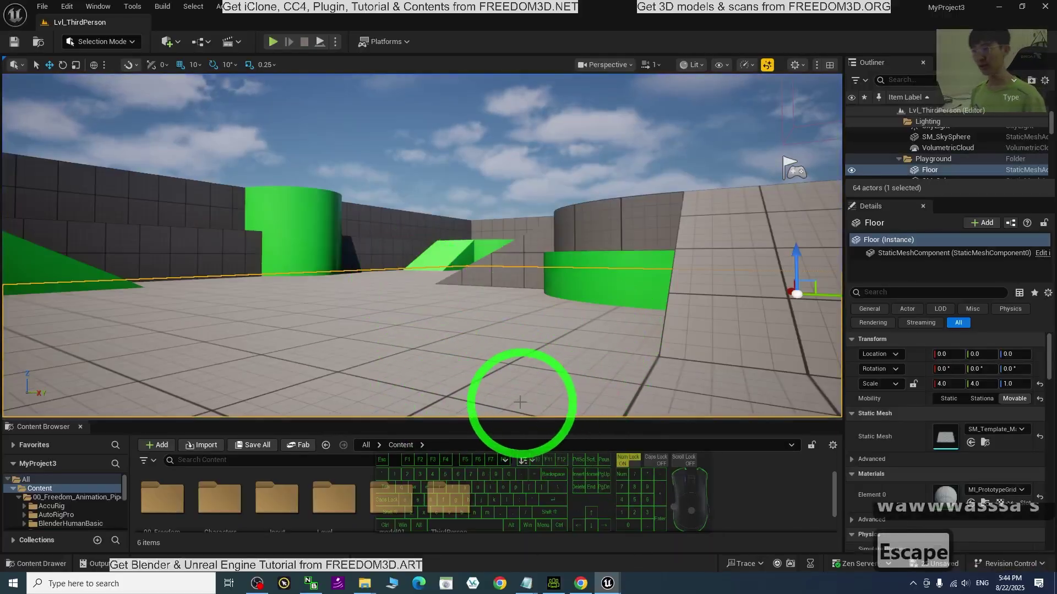
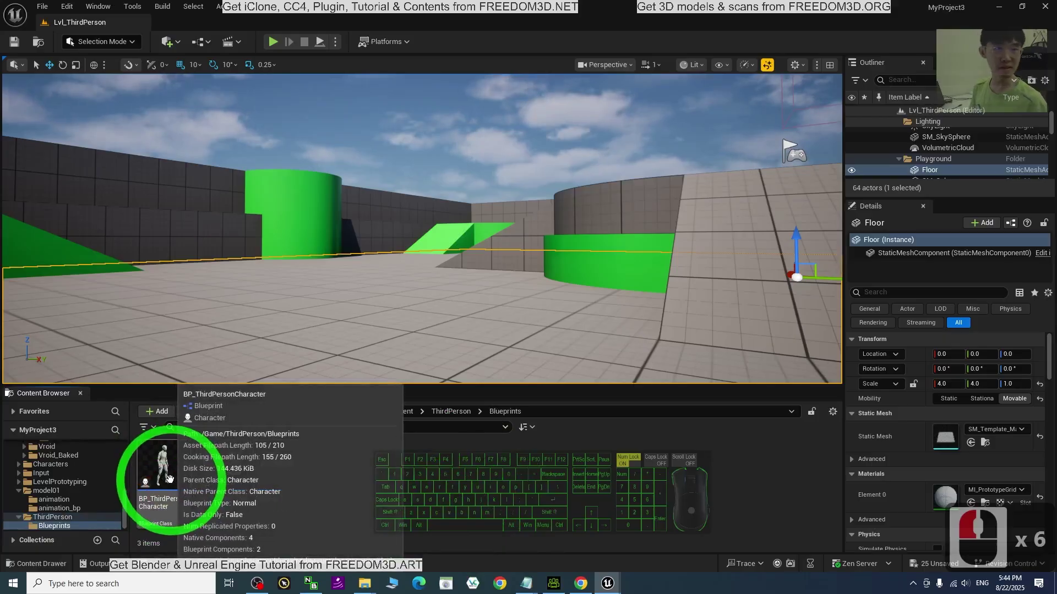
- Duplicate BP_ThirdPersonCharacter in the ThirdPerson Blueprints folder
right_click(172, 454)
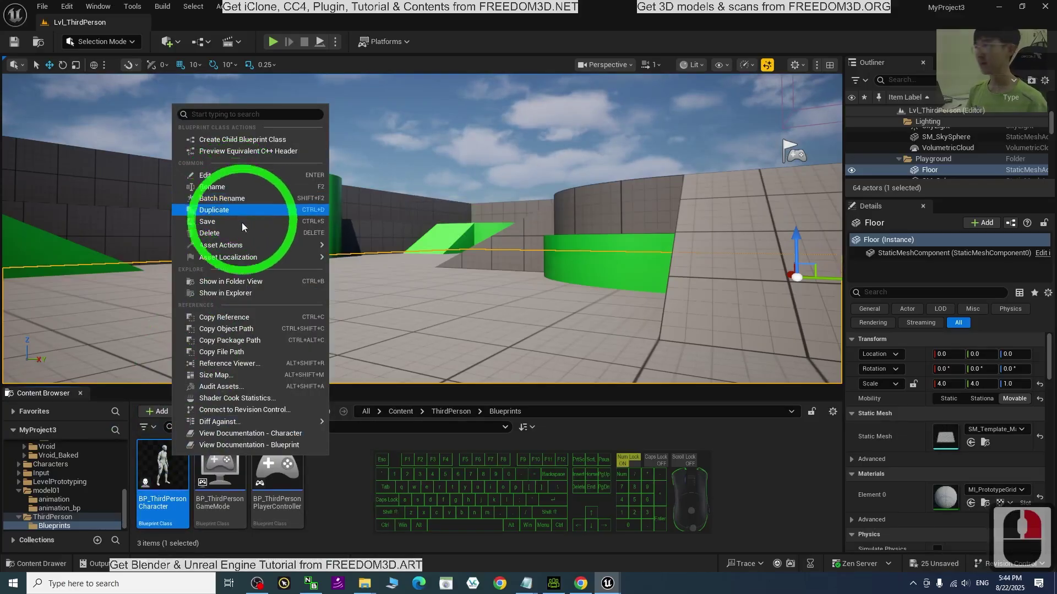
left_click_drag(251, 244, 223, 190)
left_click(227, 213)
- Rename the duplicate to BP_ThirdPersonCharacter_model01
key("Right")
key("Right")
key("Right")
key("Right")
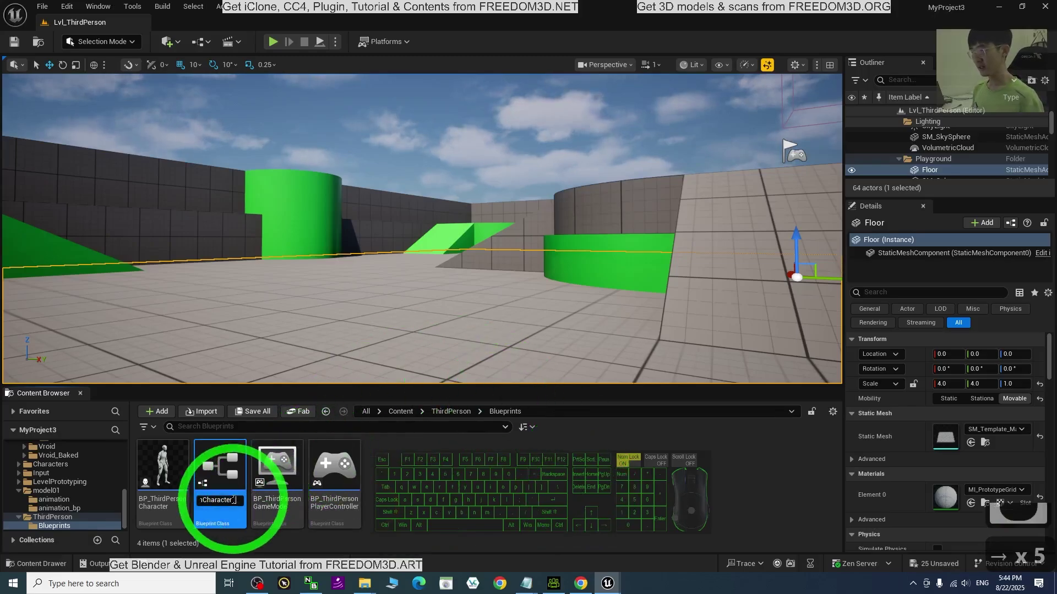
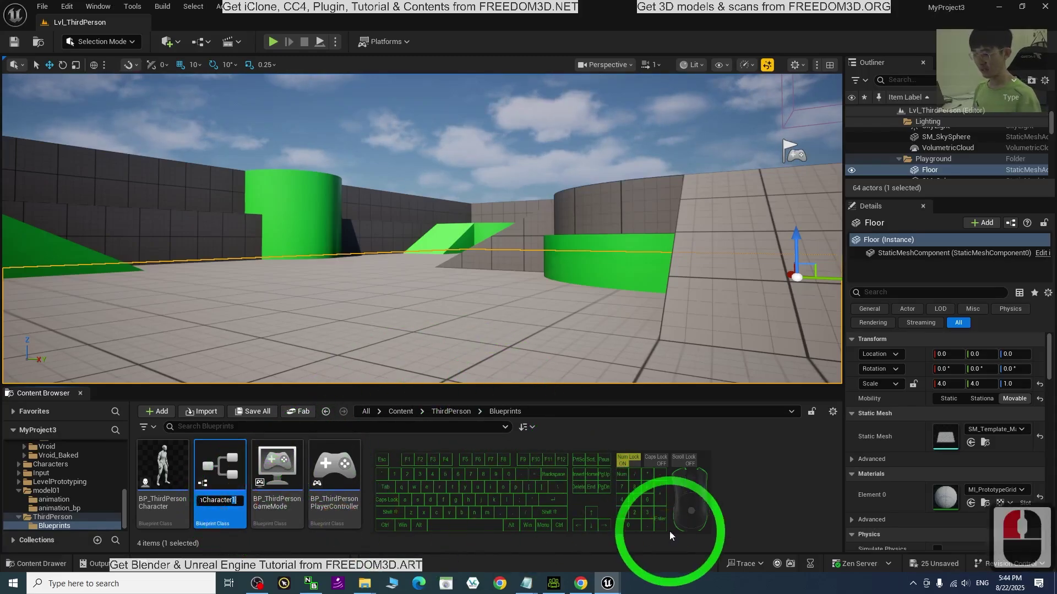
key("BackSpace")
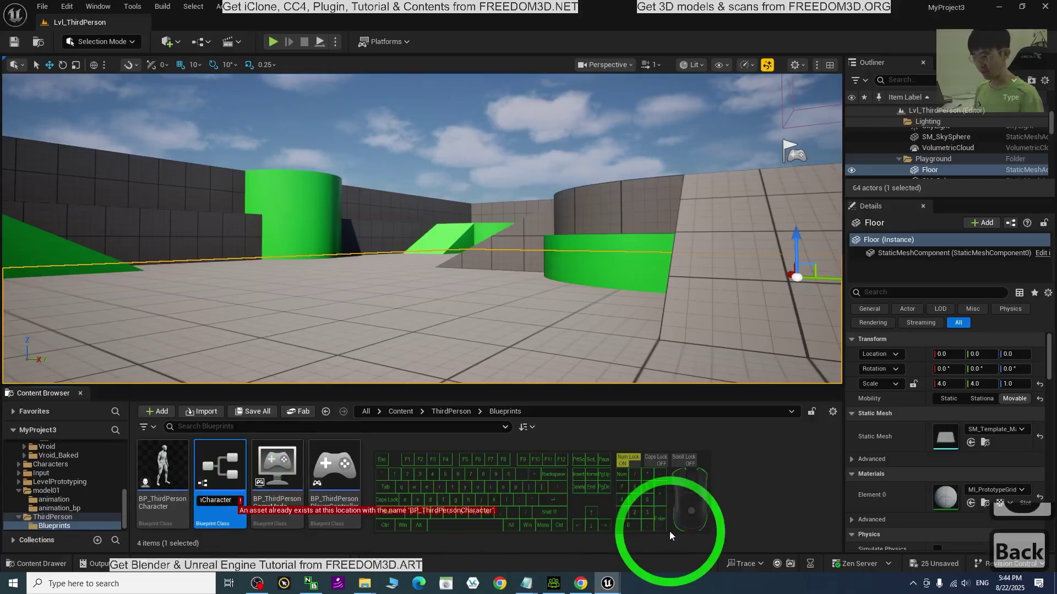
key("BackSpace")
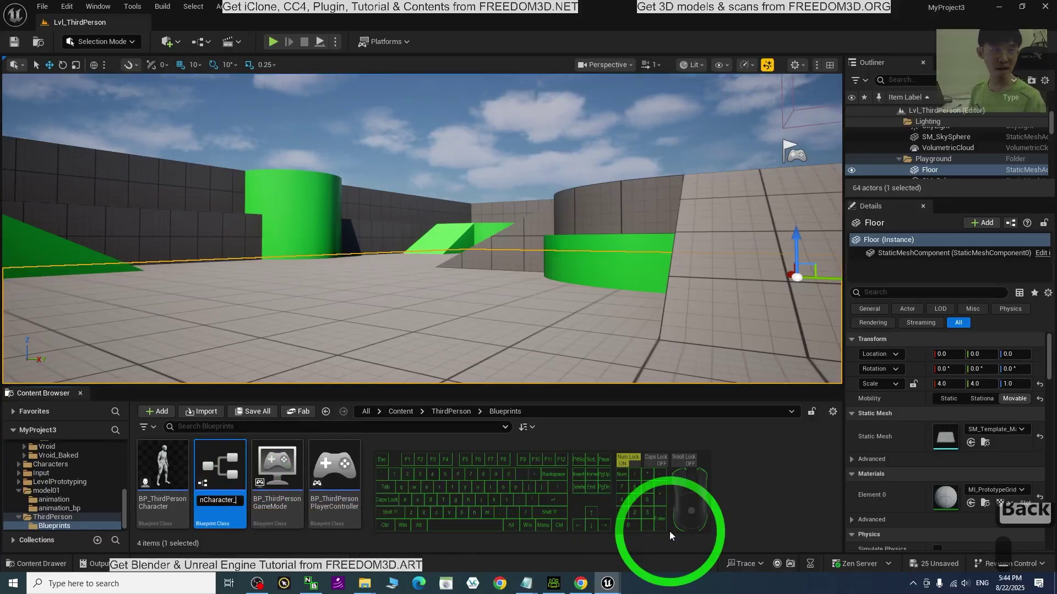
type("model01")
key("Return")
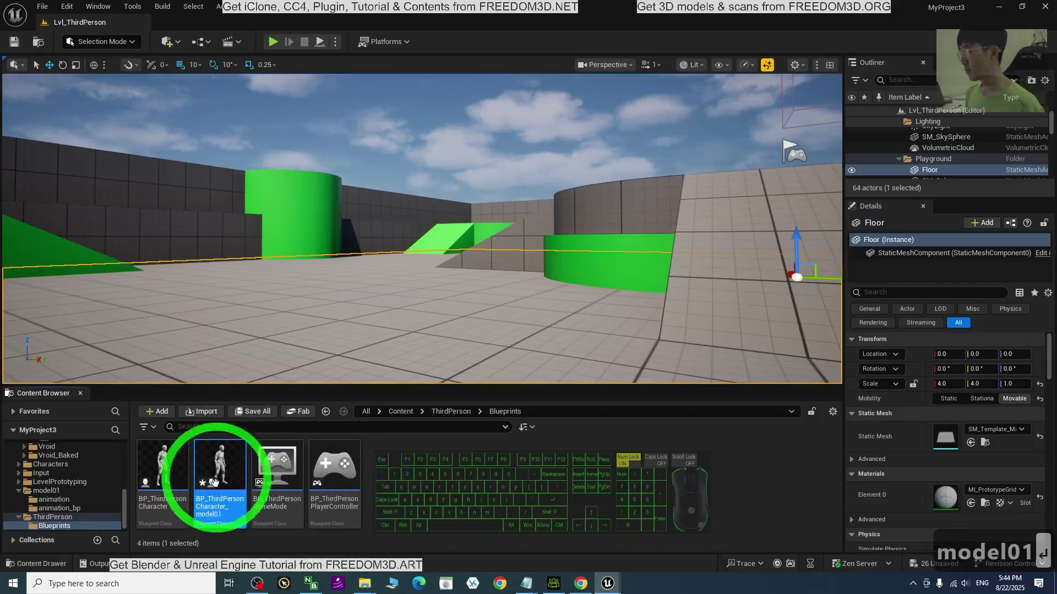
- Set the Mesh component of BP_ThirdPersonCharacter_model01 to the model01 skeletal mesh
double_click(224, 457)
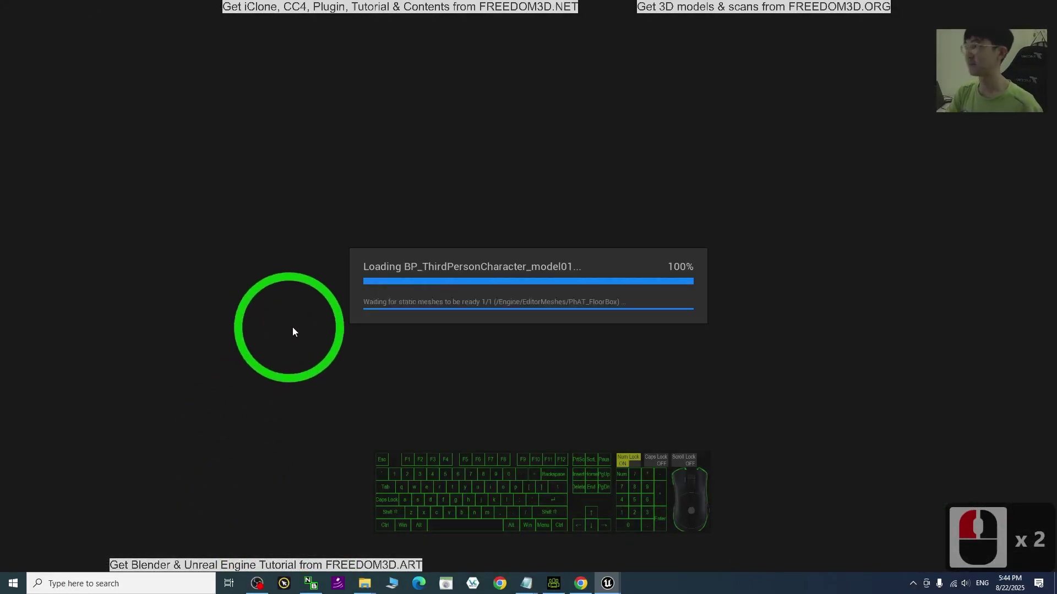
left_click(53, 139)
left_click(207, 66)
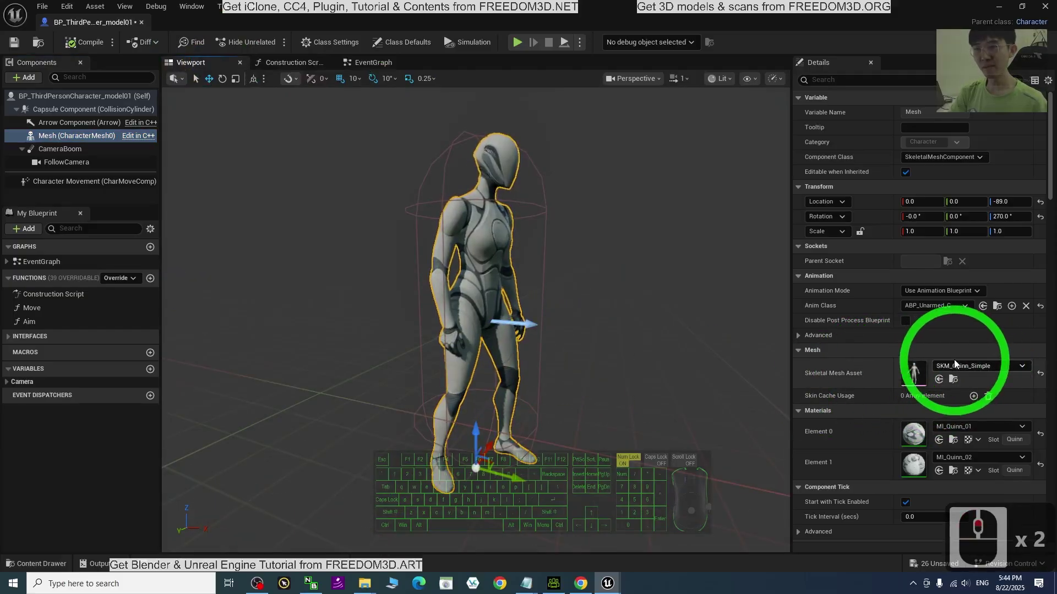
left_click(967, 370)
right_click(969, 364)
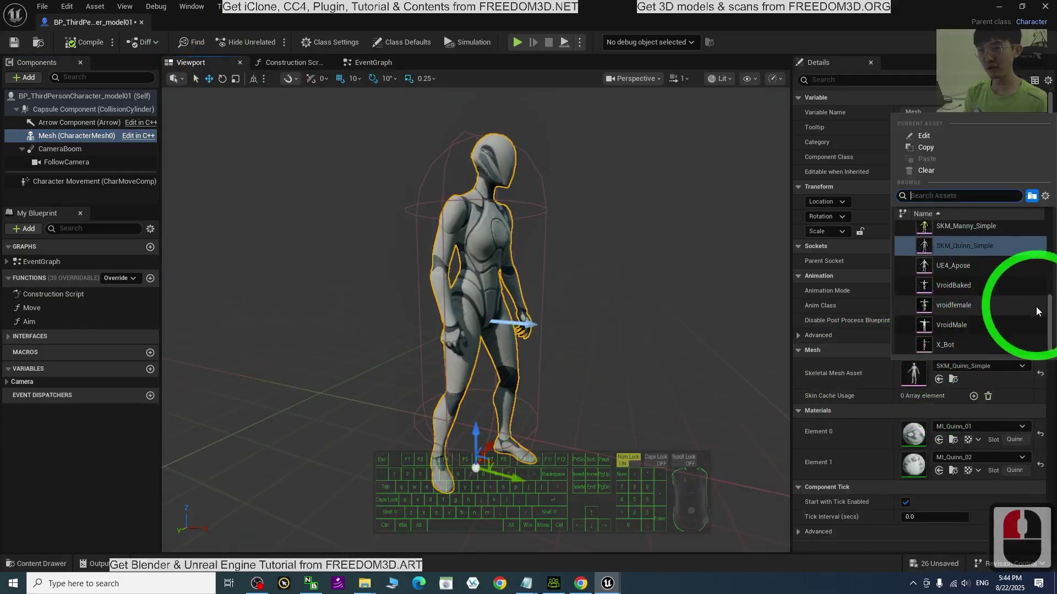
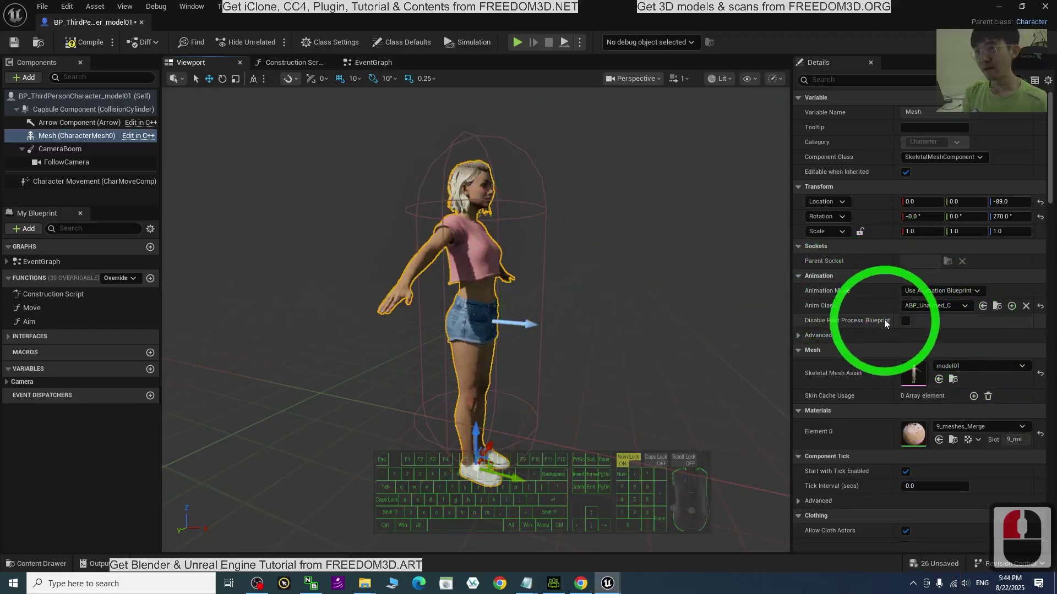
- Set its Anim Class to ThirdPerson_AnimBP_model01, compile and close the blueprint
left_click(916, 305)
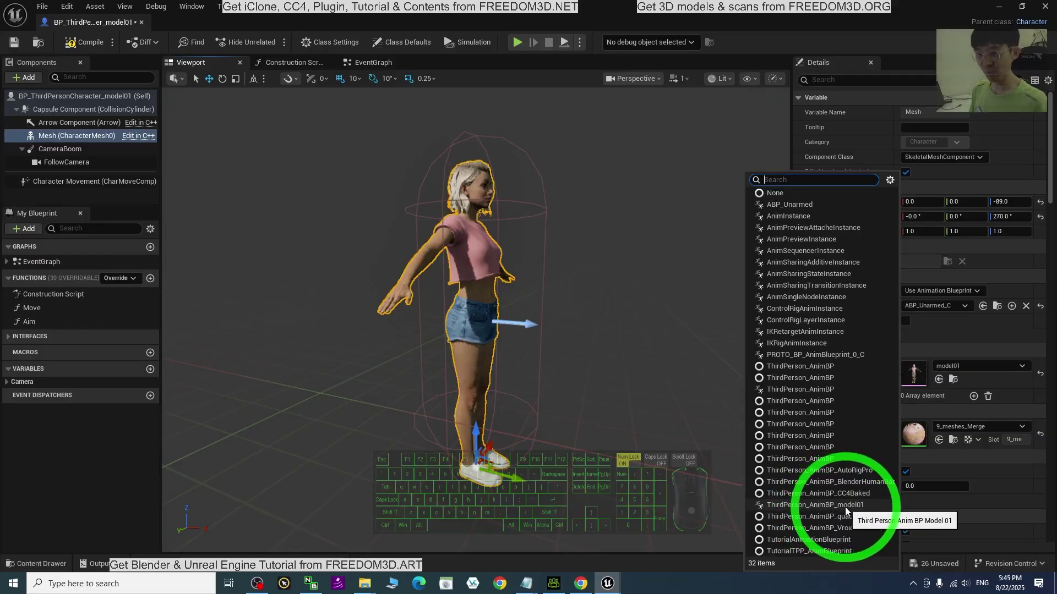
left_click(850, 505)
left_click_drag(851, 506, 85, 40)
scroll("up", 3)
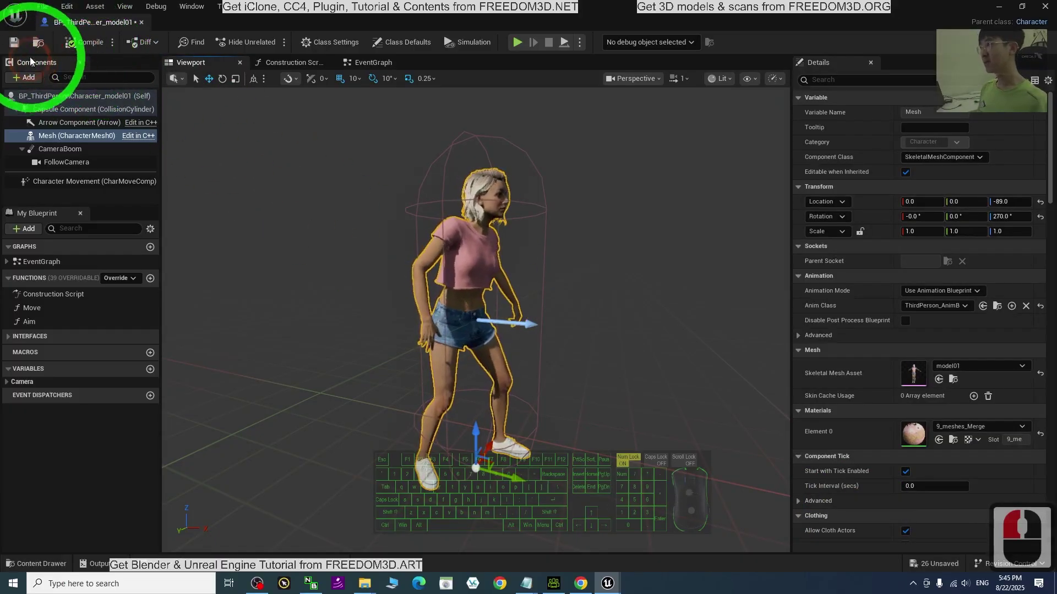
left_click(19, 44)
left_click(1049, 5)
- Open BP_ThirdPersonGameMode from the ThirdPerson Blueprints folder
left_click_drag(470, 500, 216, 528)
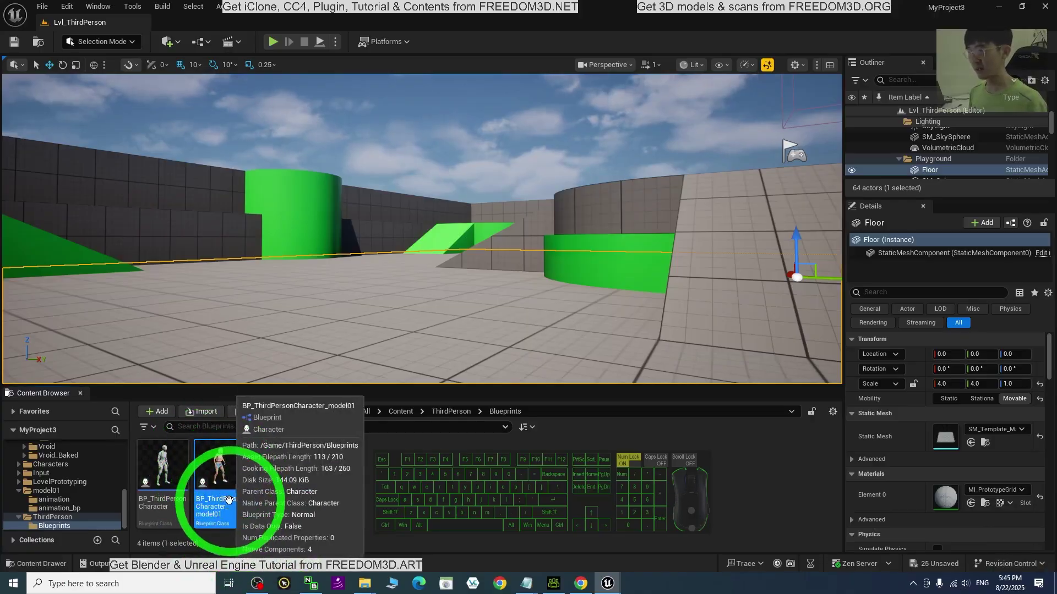
left_click_drag(282, 479, 237, 466)
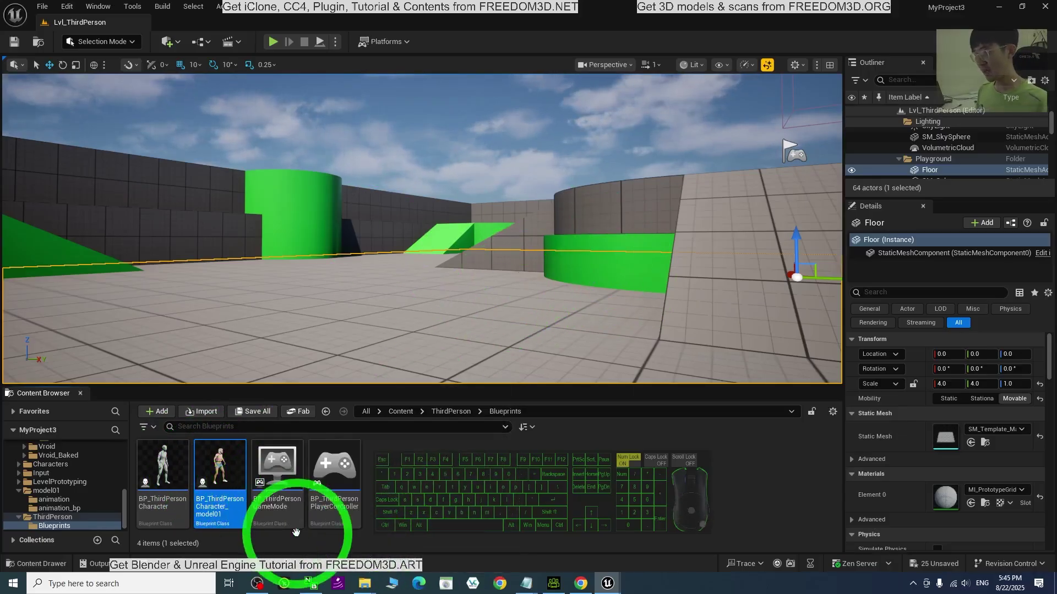
left_click(274, 475)
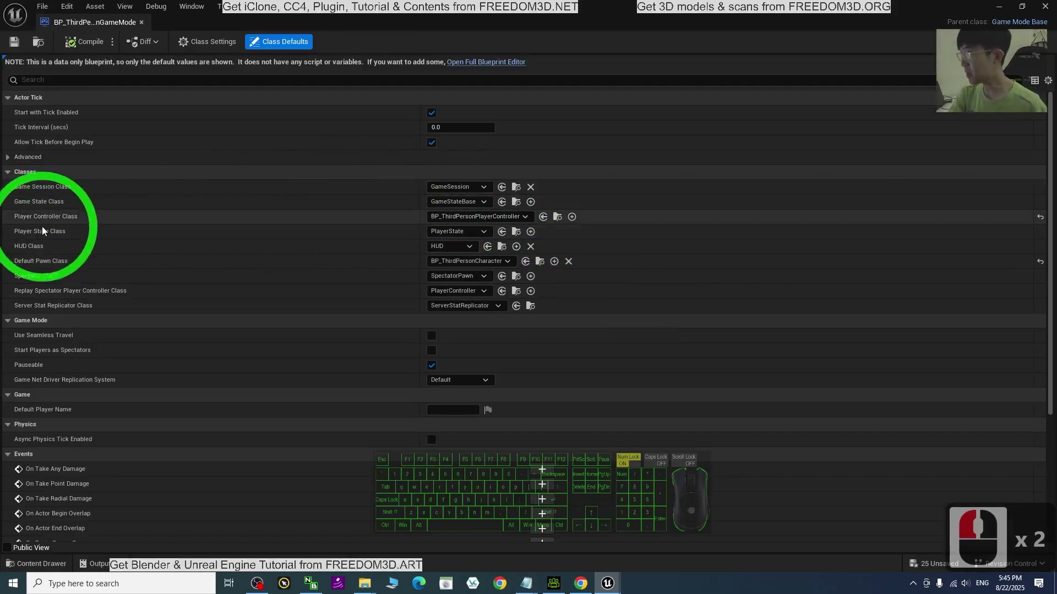
left_click_drag(236, 263, 165, 264)
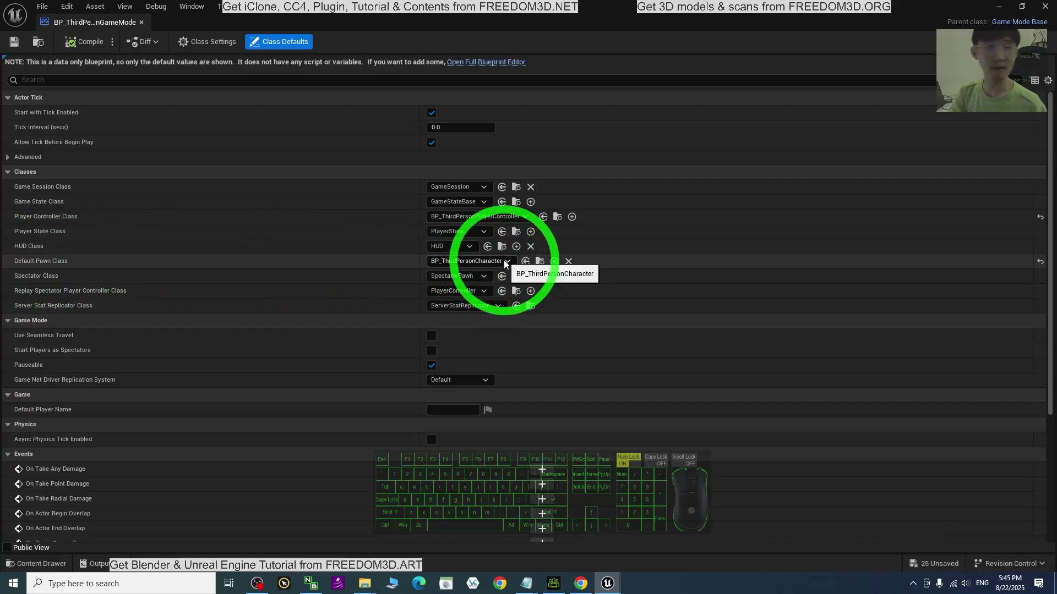
- Set Default Pawn Class to BP_ThirdPersonCharacter_model01, compile, save and close
left_click_drag(508, 263, 474, 326)
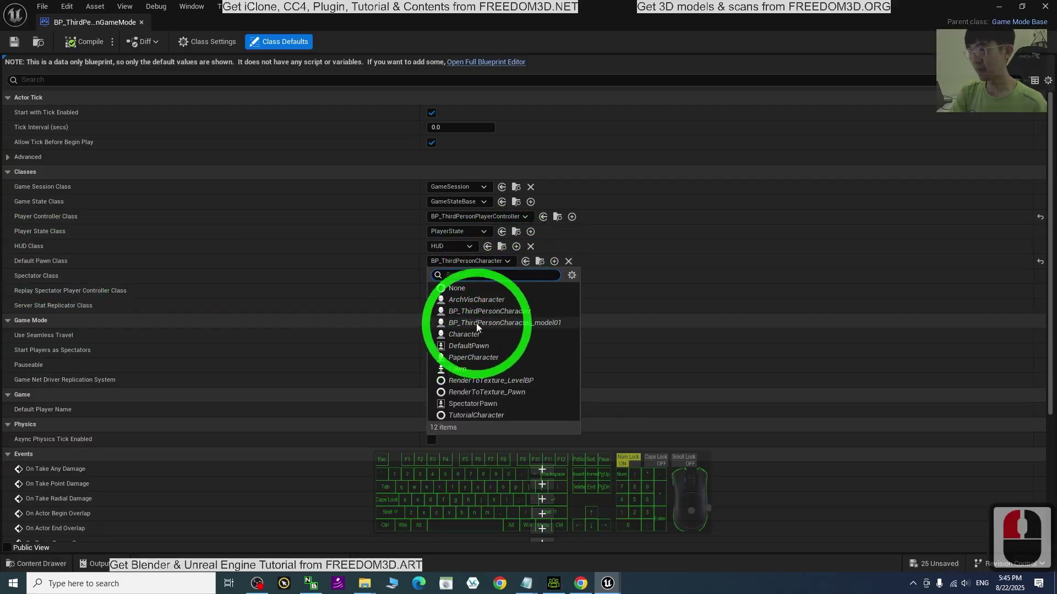
left_click(546, 324)
left_click(84, 42)
left_click(18, 45)
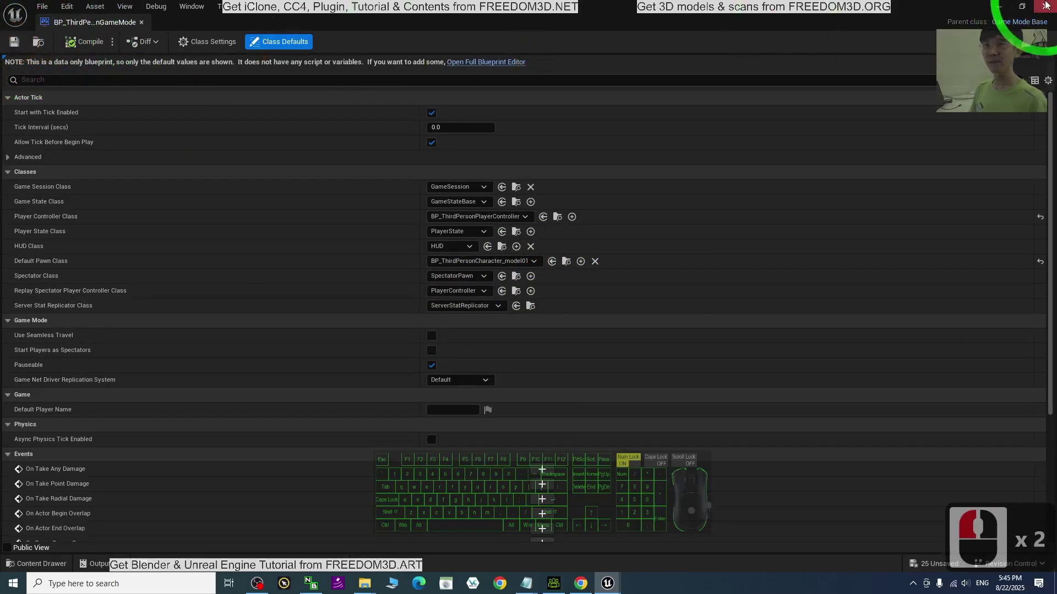
left_click(1054, 5)
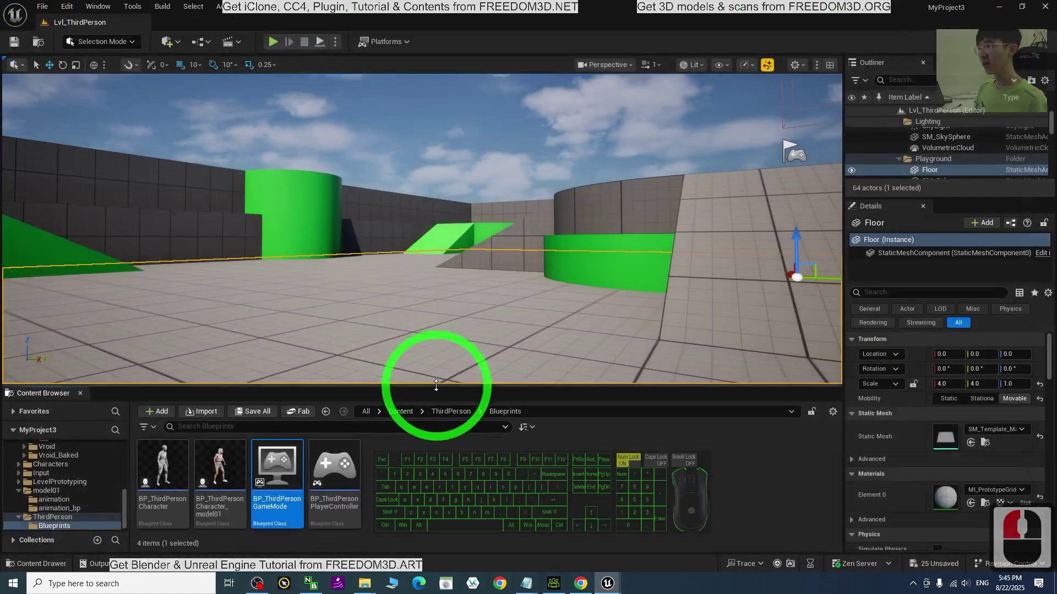
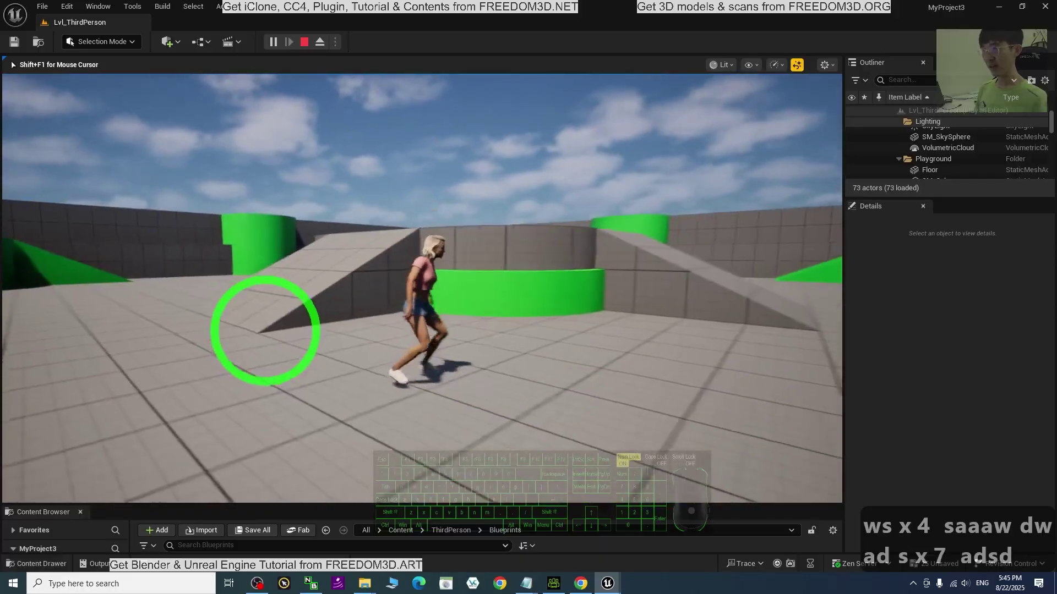
type("wd")
key("s")
type("s")
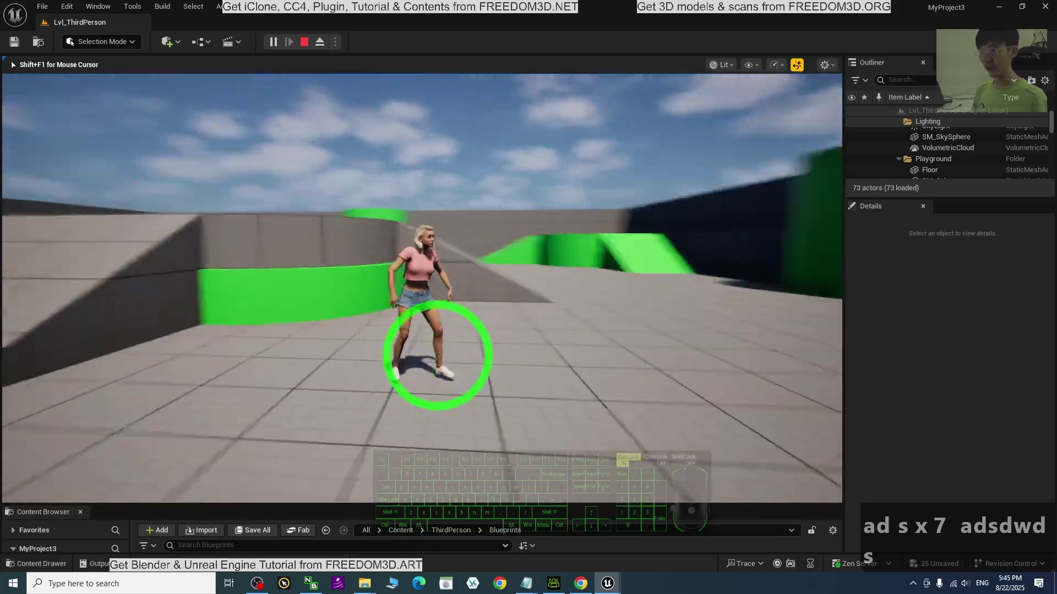
key("BackSpace")
key("Escape")
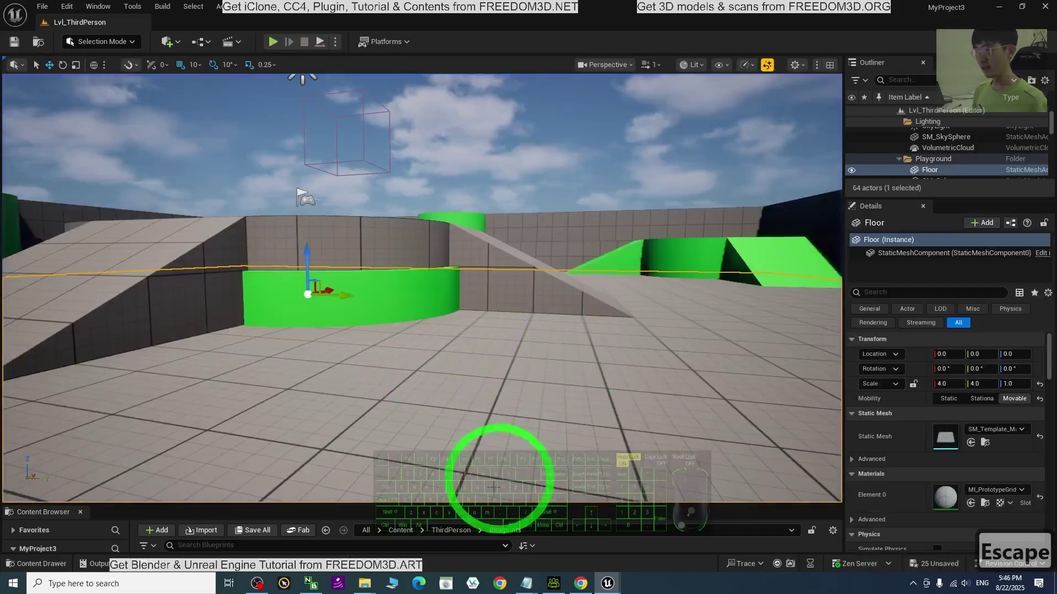
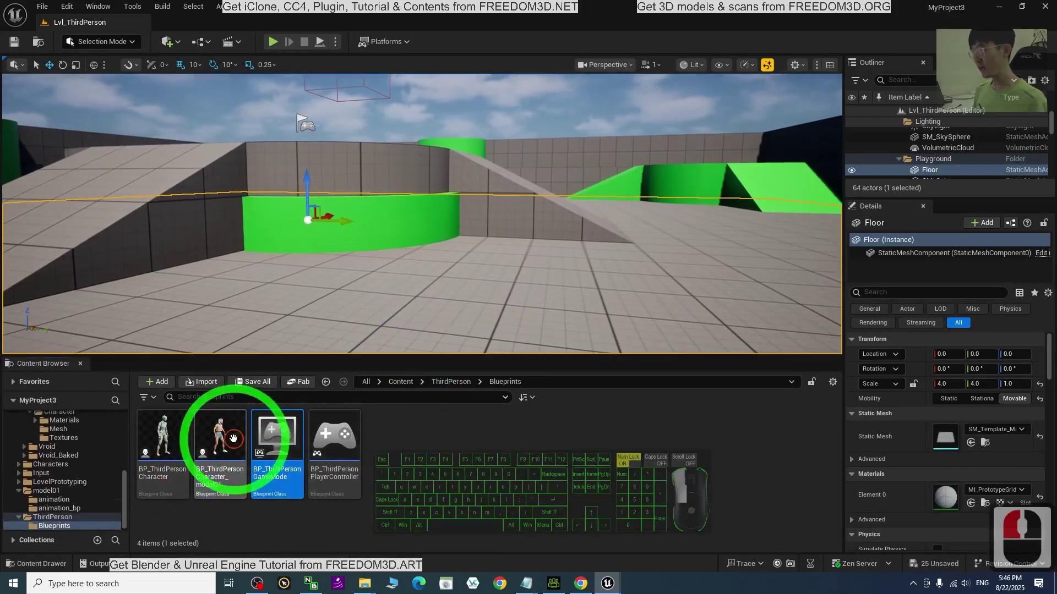
- Reopen BP_ThirdPersonCharacter_model01 and adjust the model01 mesh component's transform in the viewport
double_click(217, 439)
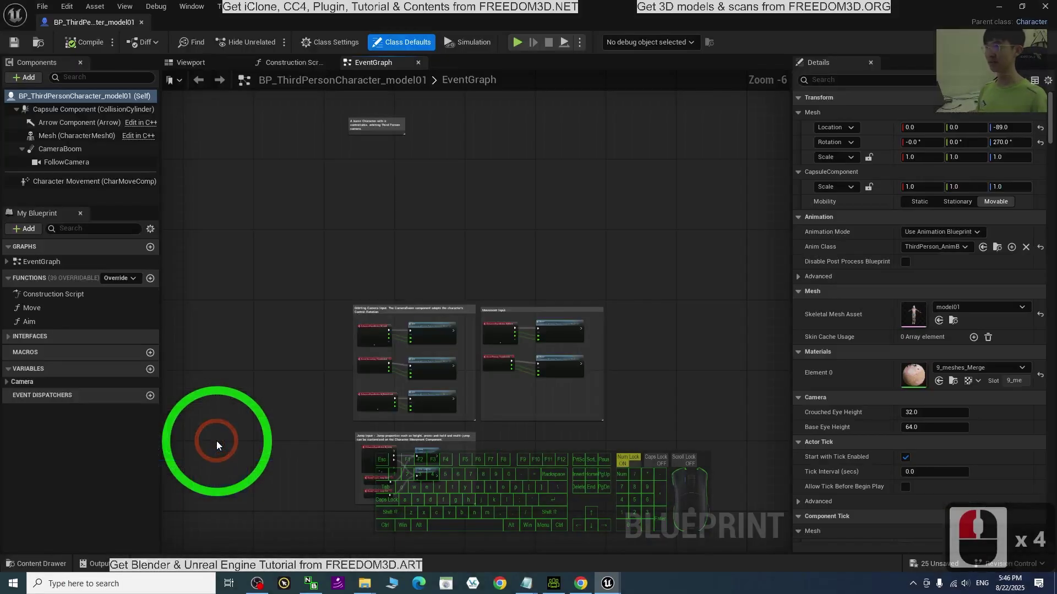
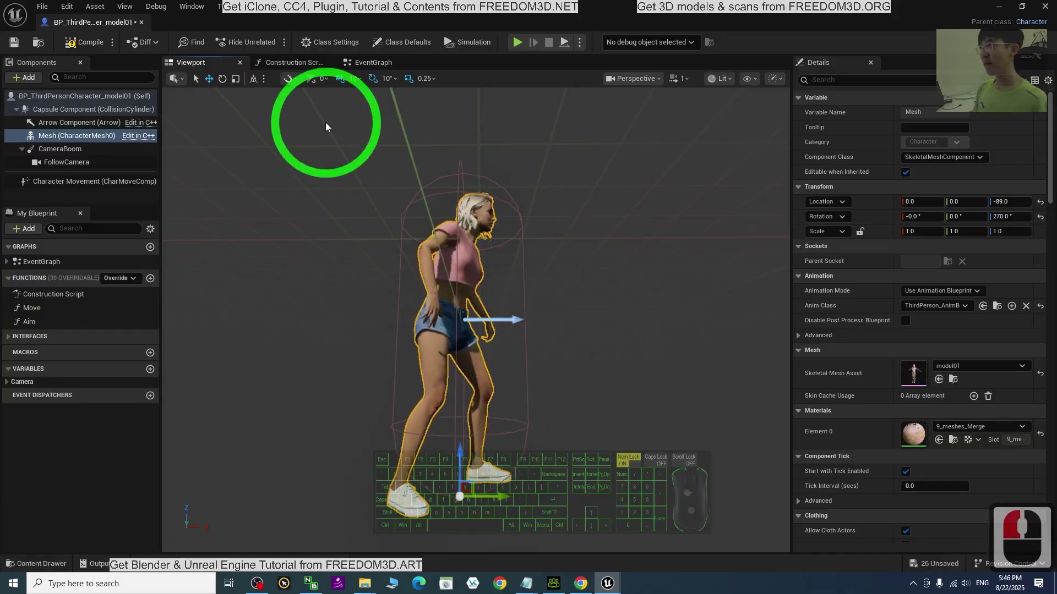
left_click_drag(668, 211, 495, 306)
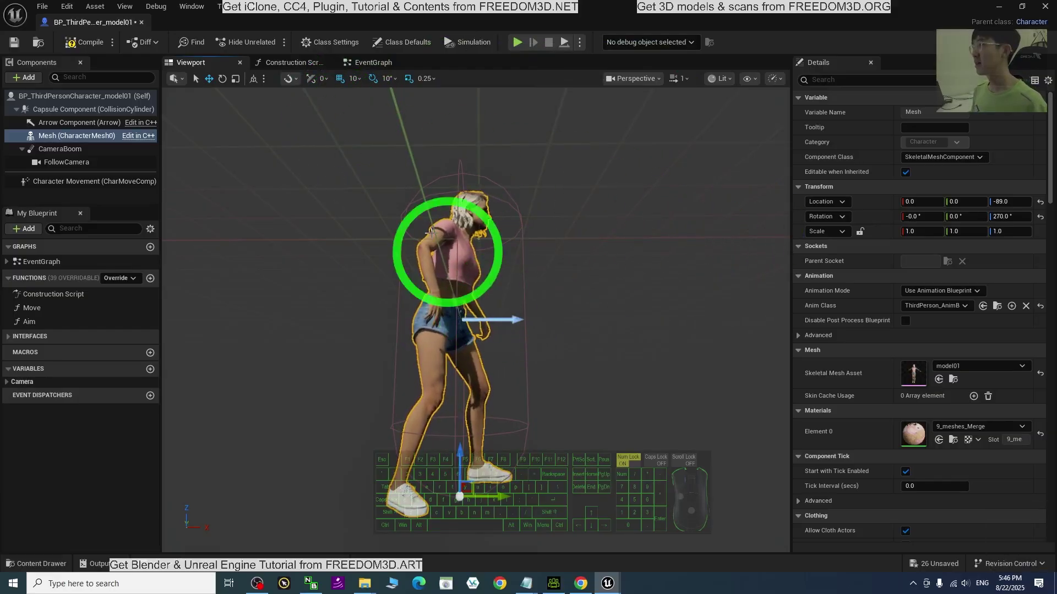
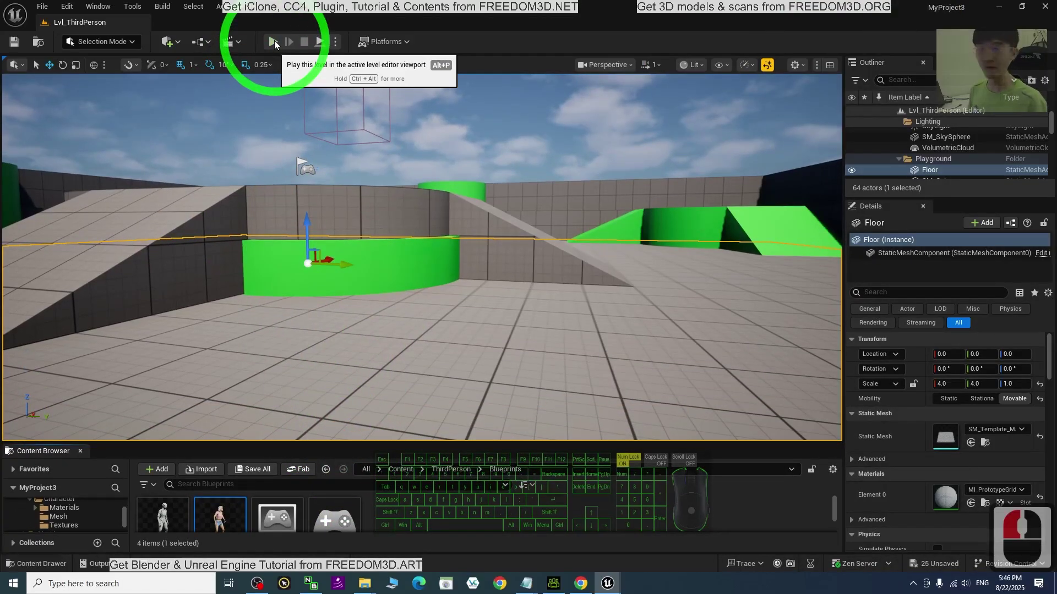
- Start a play session and run the model01 character around the level with WASD
left_click(277, 43)
double_click(568, 354)
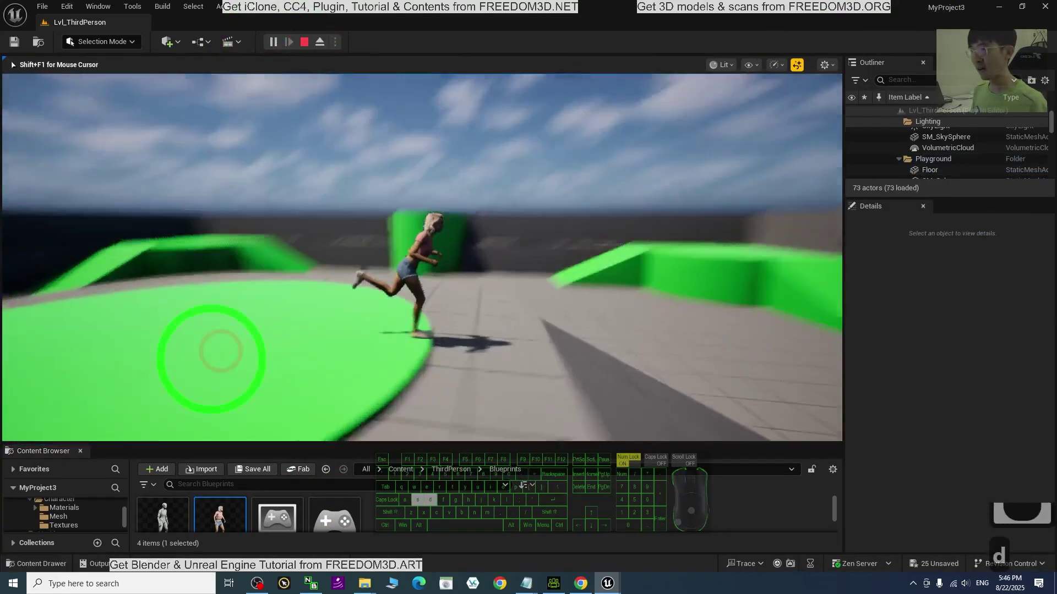
key("BackSpace")
key("s")
key("a")
type("saw ds")
type("ss")
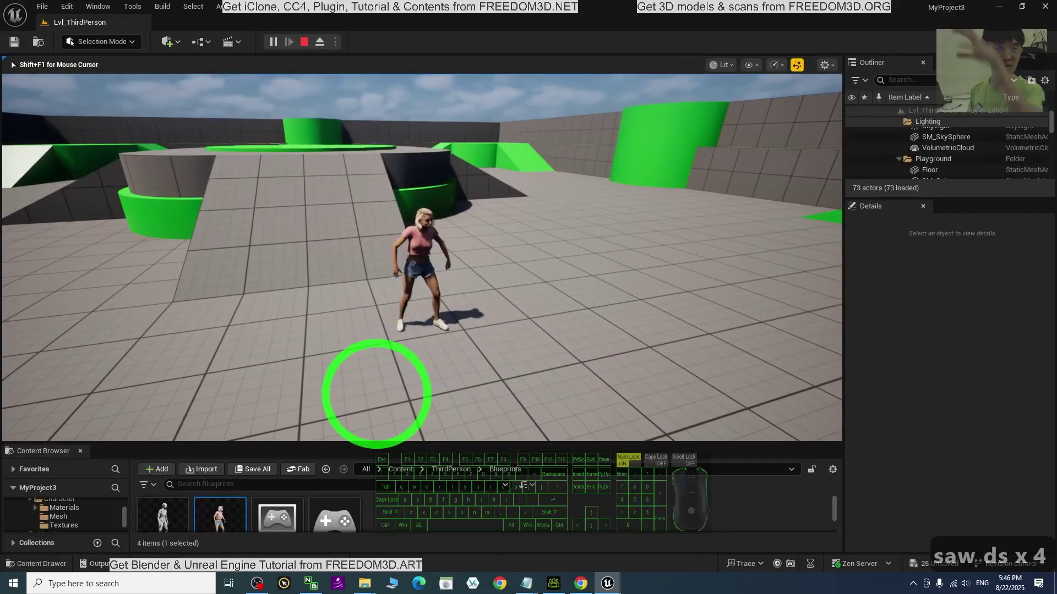
type("wa")
- Jump and keep steering the character across the floor, then end the play session with Esc
key("space")
type("_dds")
key("space")
type("wa dds ds")
type("s")
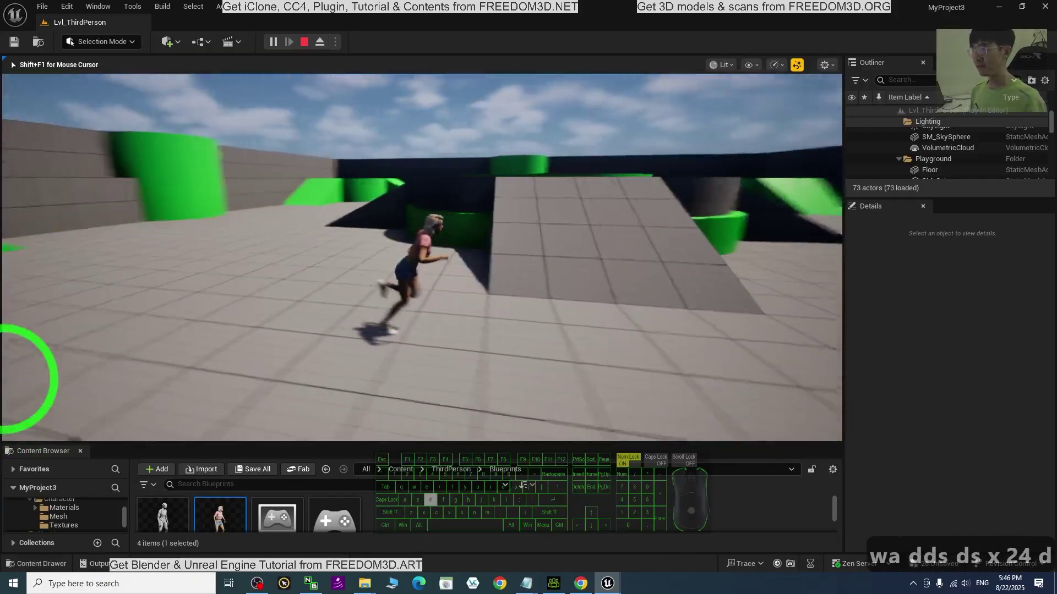
key("w")
type("ddss")
key("Escape")
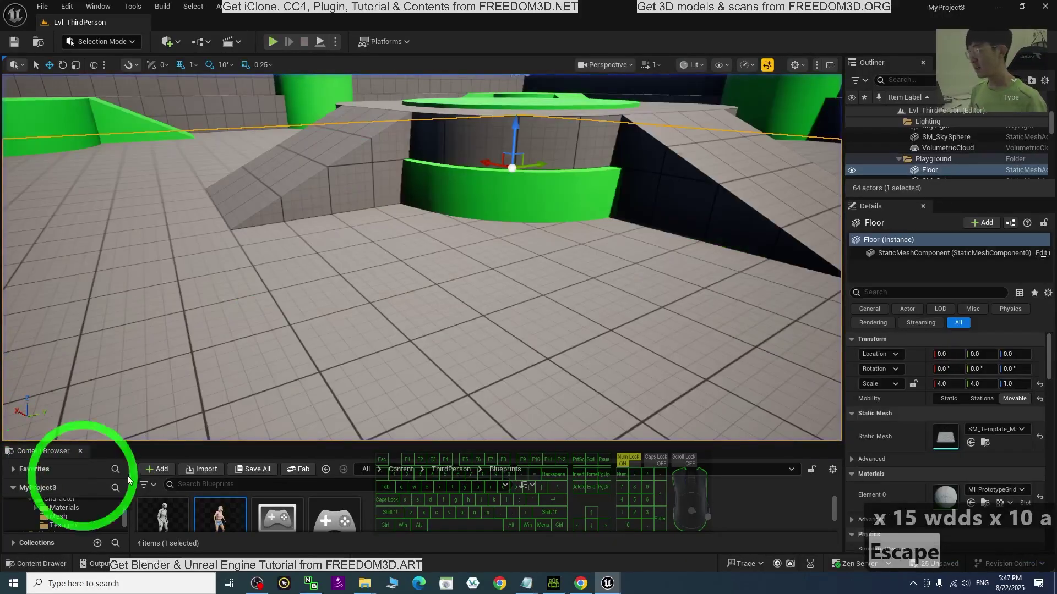
- Duplicate BP_ThirdPersonCharacter_model01 and name the copy BP_ThirdPersonCharacter_model01_NPC
scroll("up", 3)
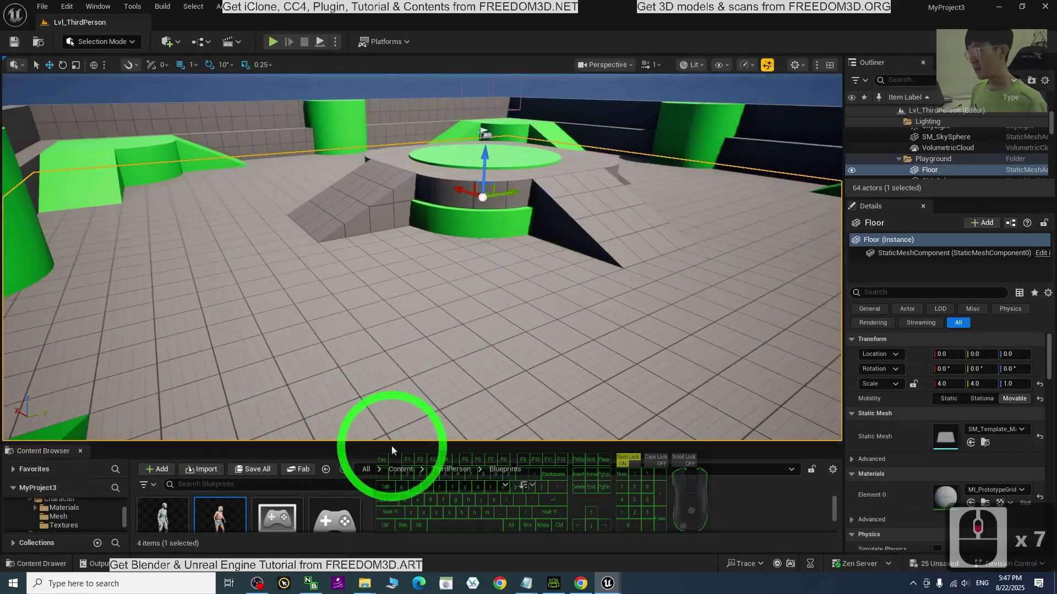
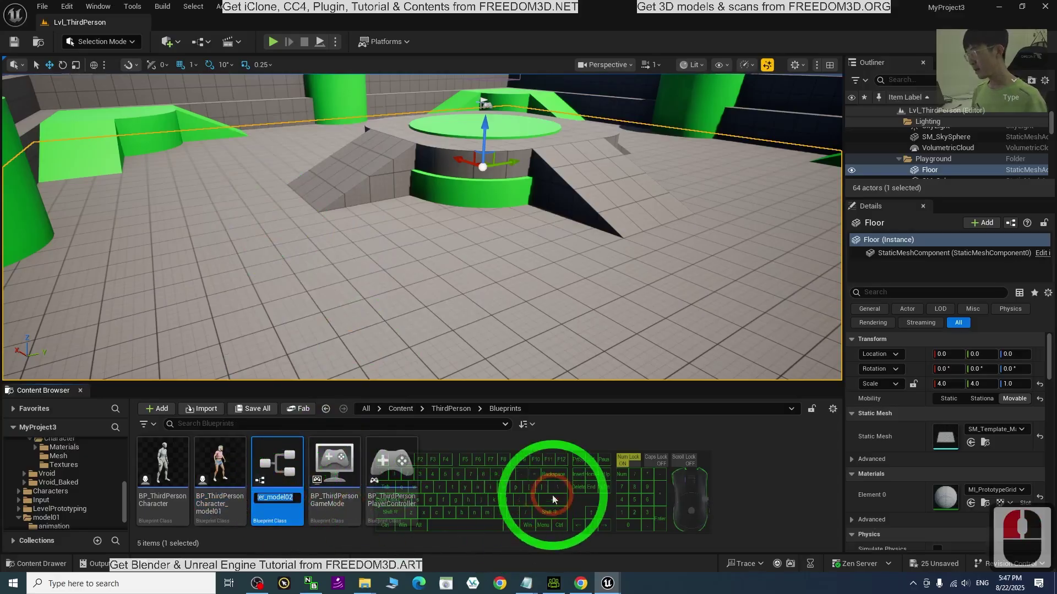
key("Right")
key("BackSpace")
key("1")
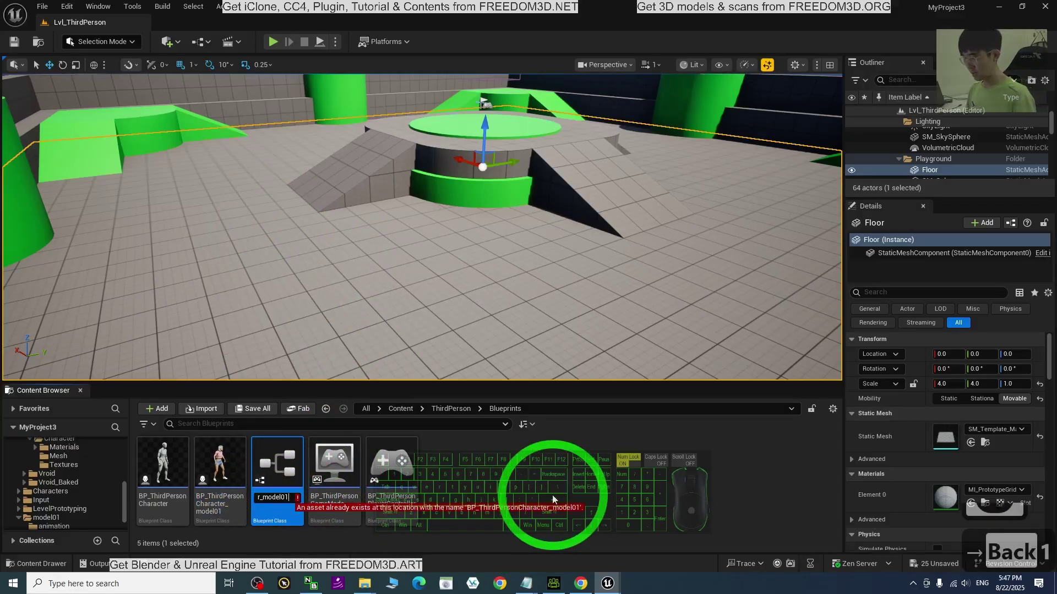
type("npc")
key("Return")
- Bring up the NPC blueprint and pan around its EventGraph to inspect the nodes
left_click(279, 475)
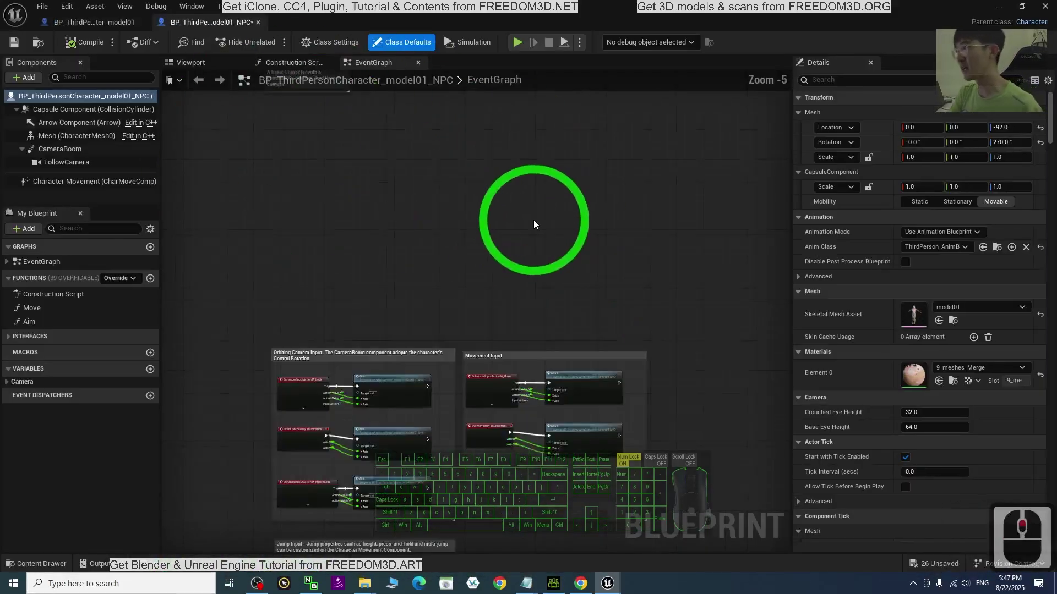
middle_click(550, 281)
middle_click(631, 314)
middle_click(624, 314)
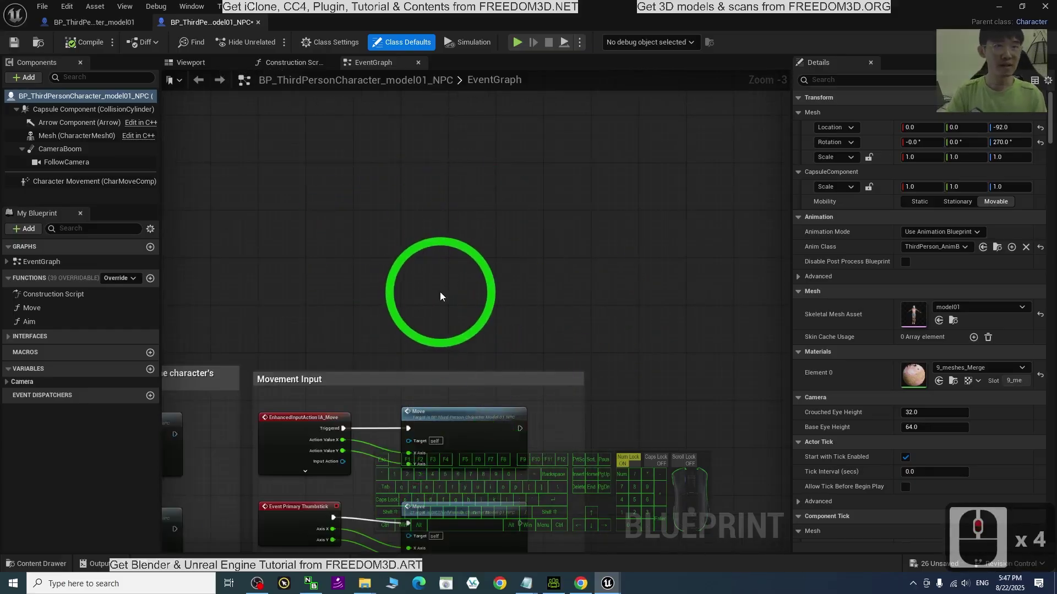
scroll("down", 3)
scroll("down", 3)
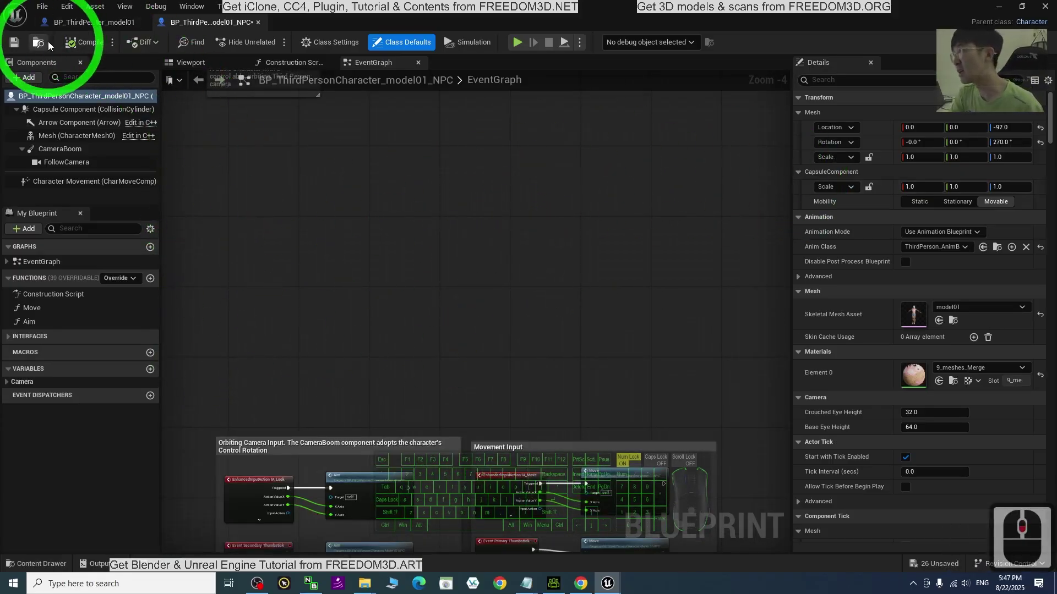
- Save the NPC blueprint and close its editor to return to the ThirdPerson level
right_click(96, 47)
left_click(96, 48)
left_click(20, 46)
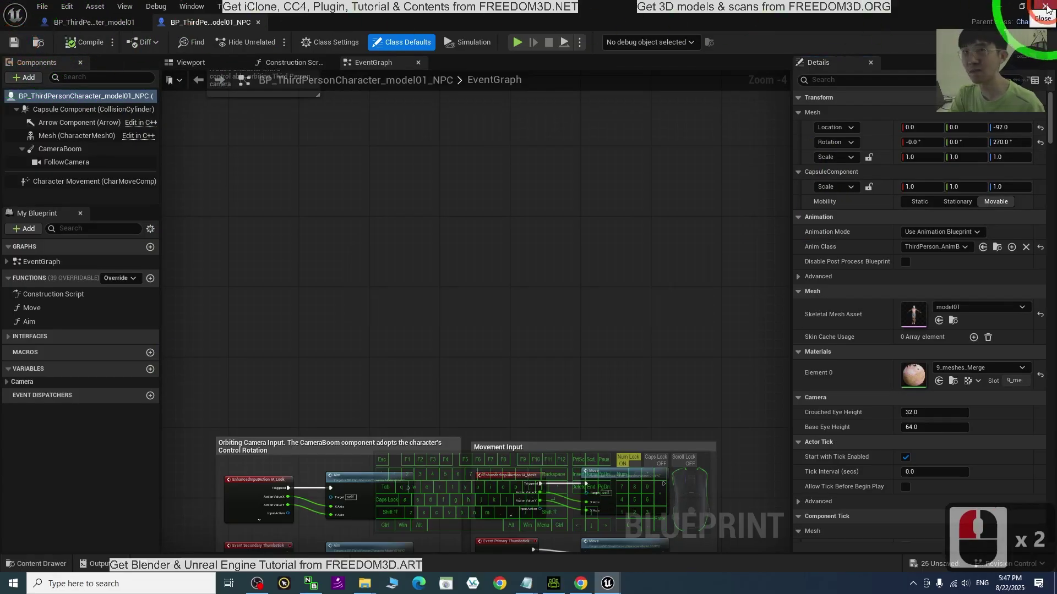
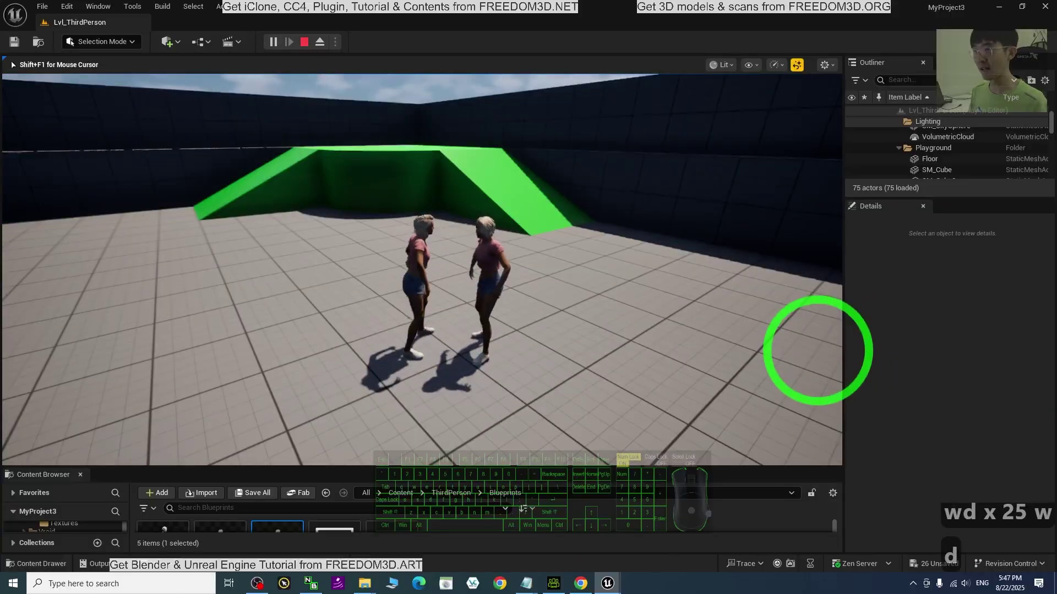
- Walk the player character toward and around the NPC model01 character with WASD
key("s")
type("sd")
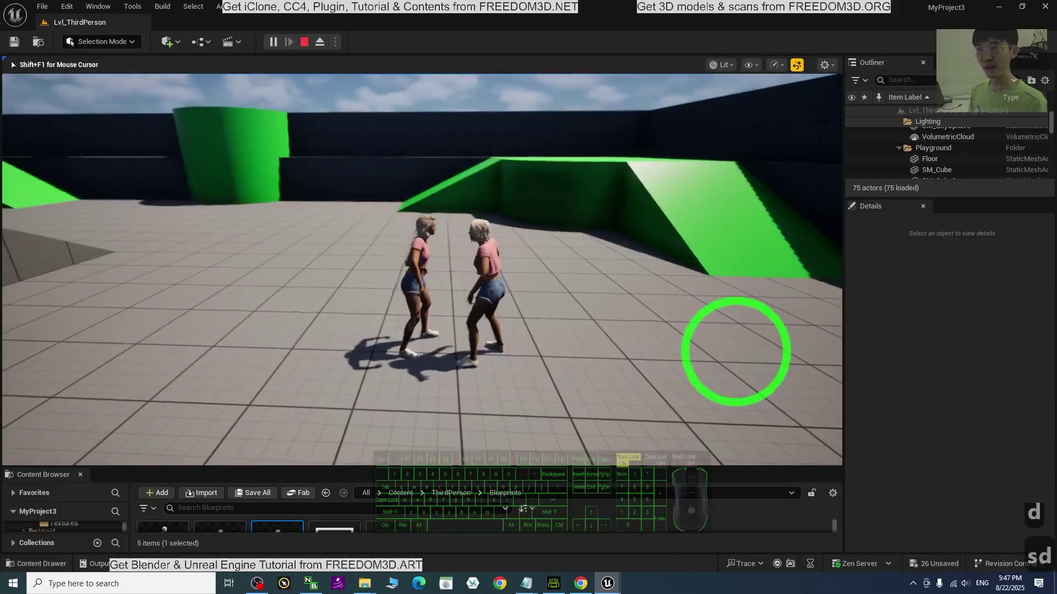
type("dd sdwas")
type("dsa")
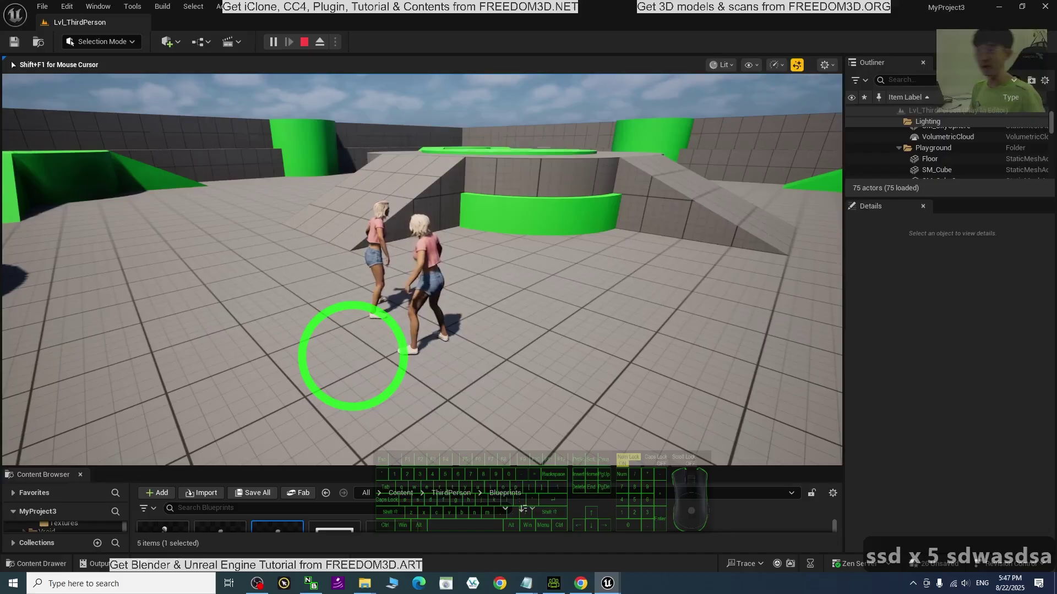
- Steer the character past the NPC toward the platforms, then stop the session with Esc
key("w")
key("a")
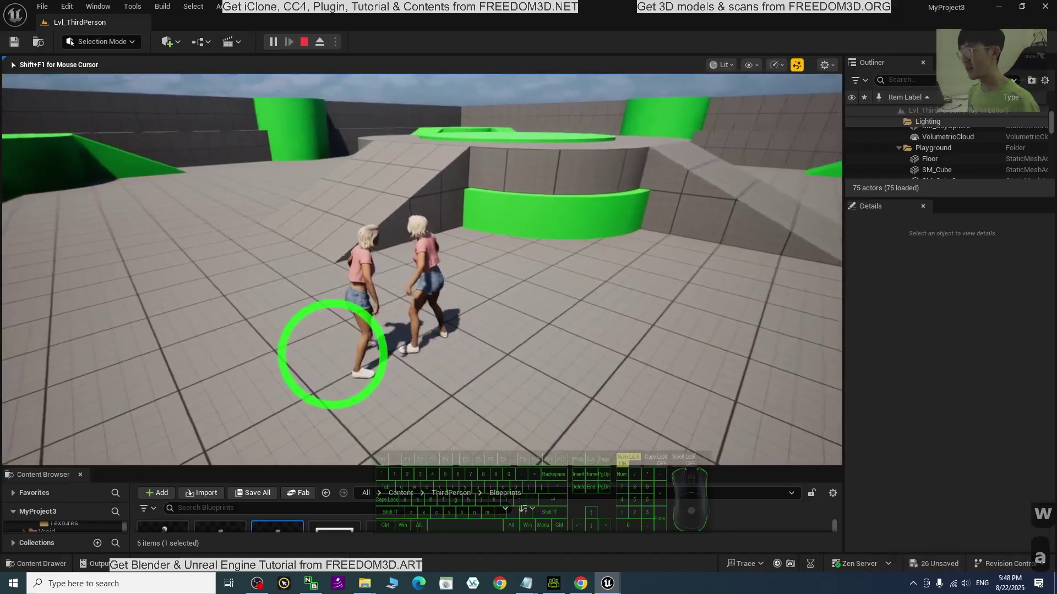
key("s")
key("s")
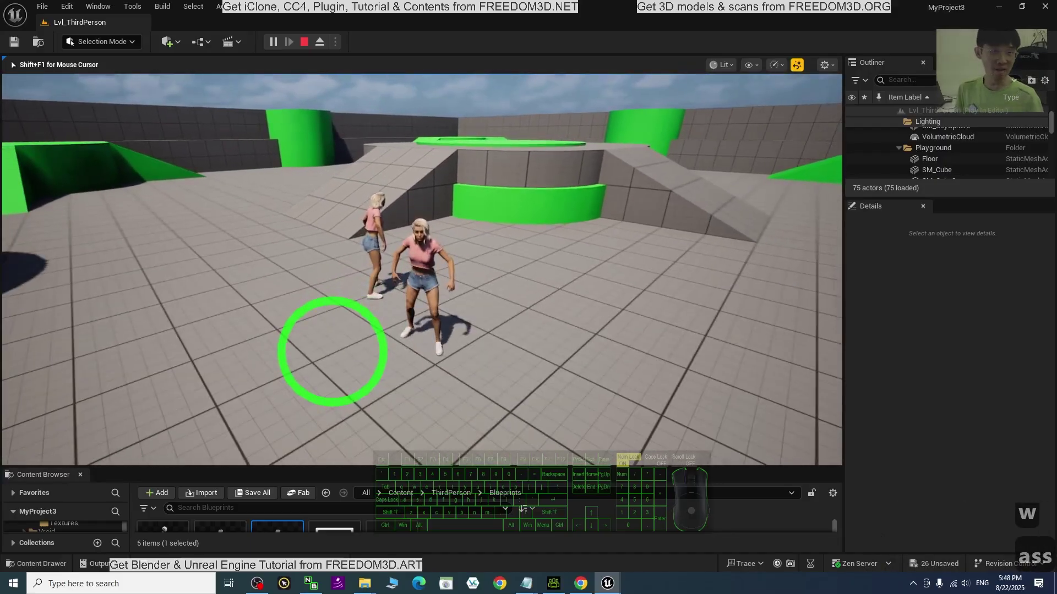
key("d")
key("w")
type("wwa ddd")
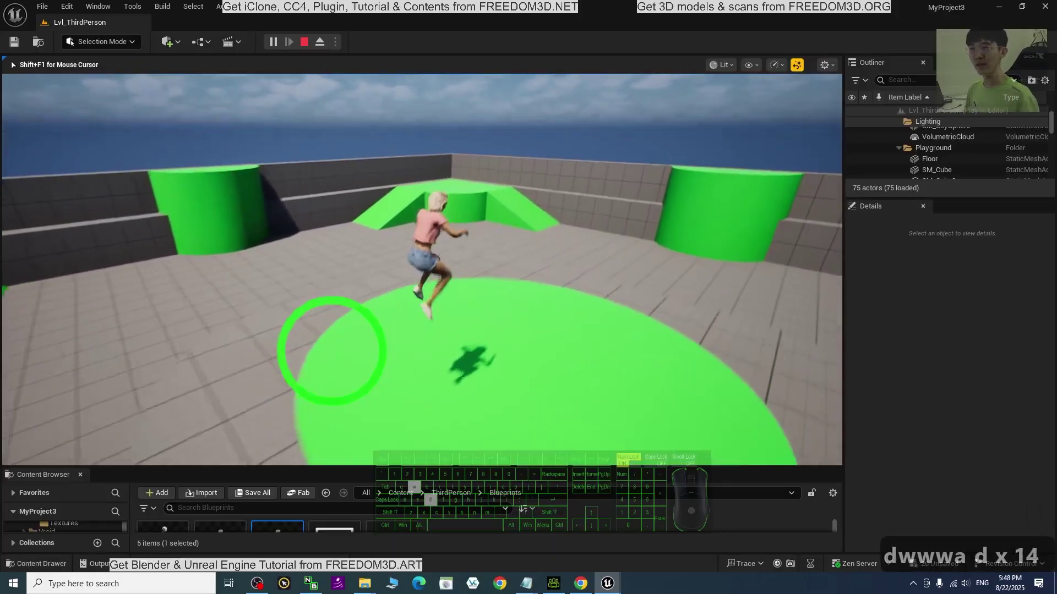
type("s")
type("ww")
key("Escape")
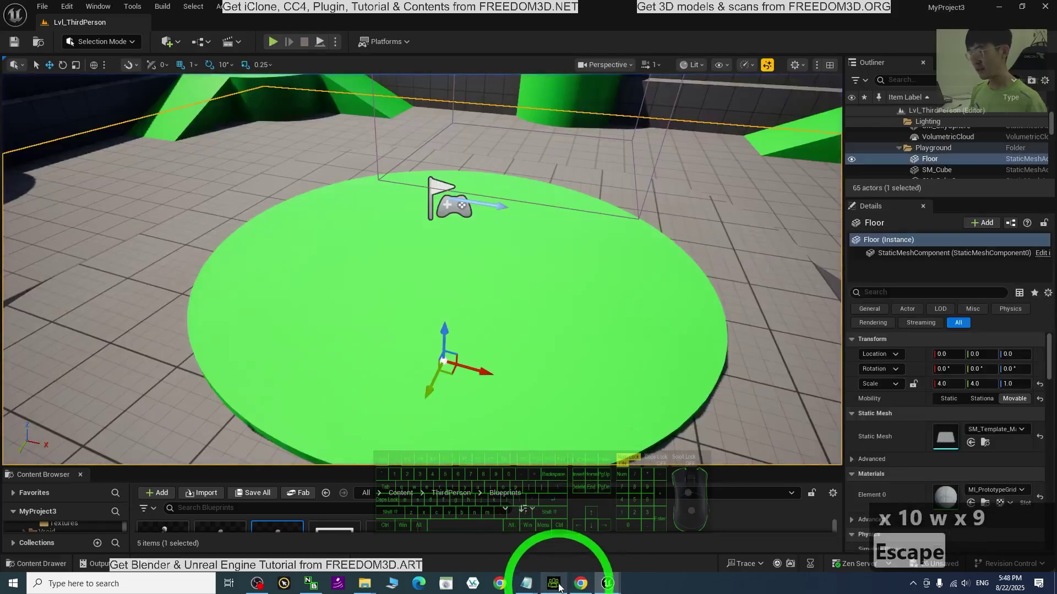
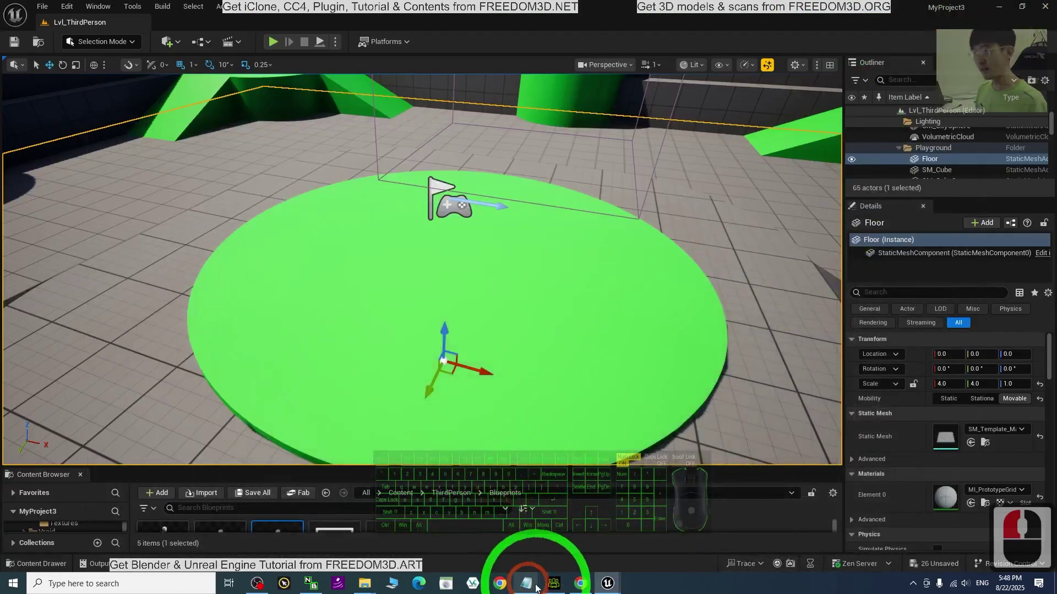
- Launch another play session of the ThirdPerson level as the model01 character
left_click(612, 584)
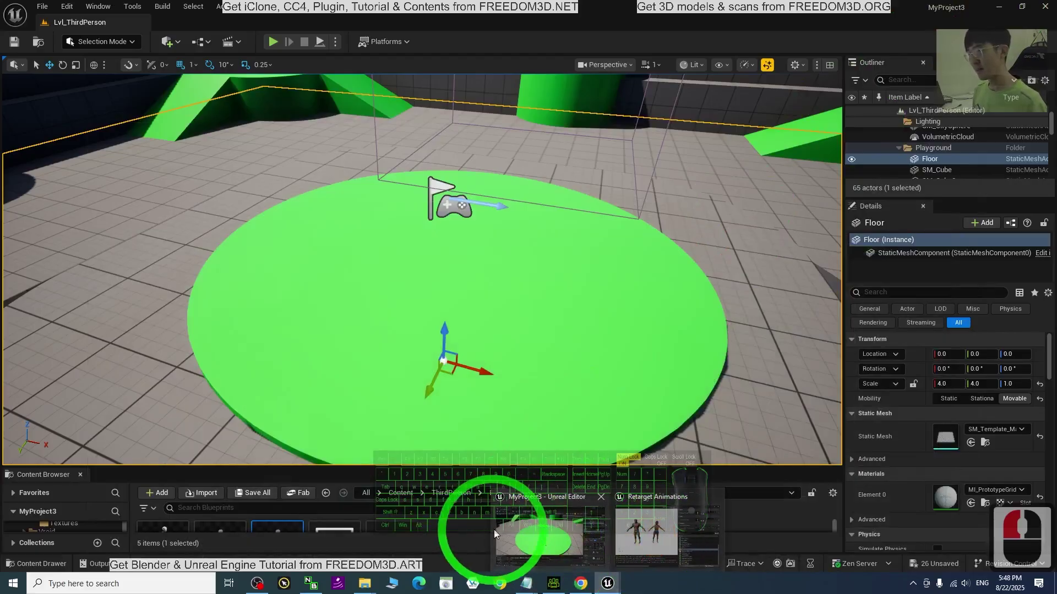